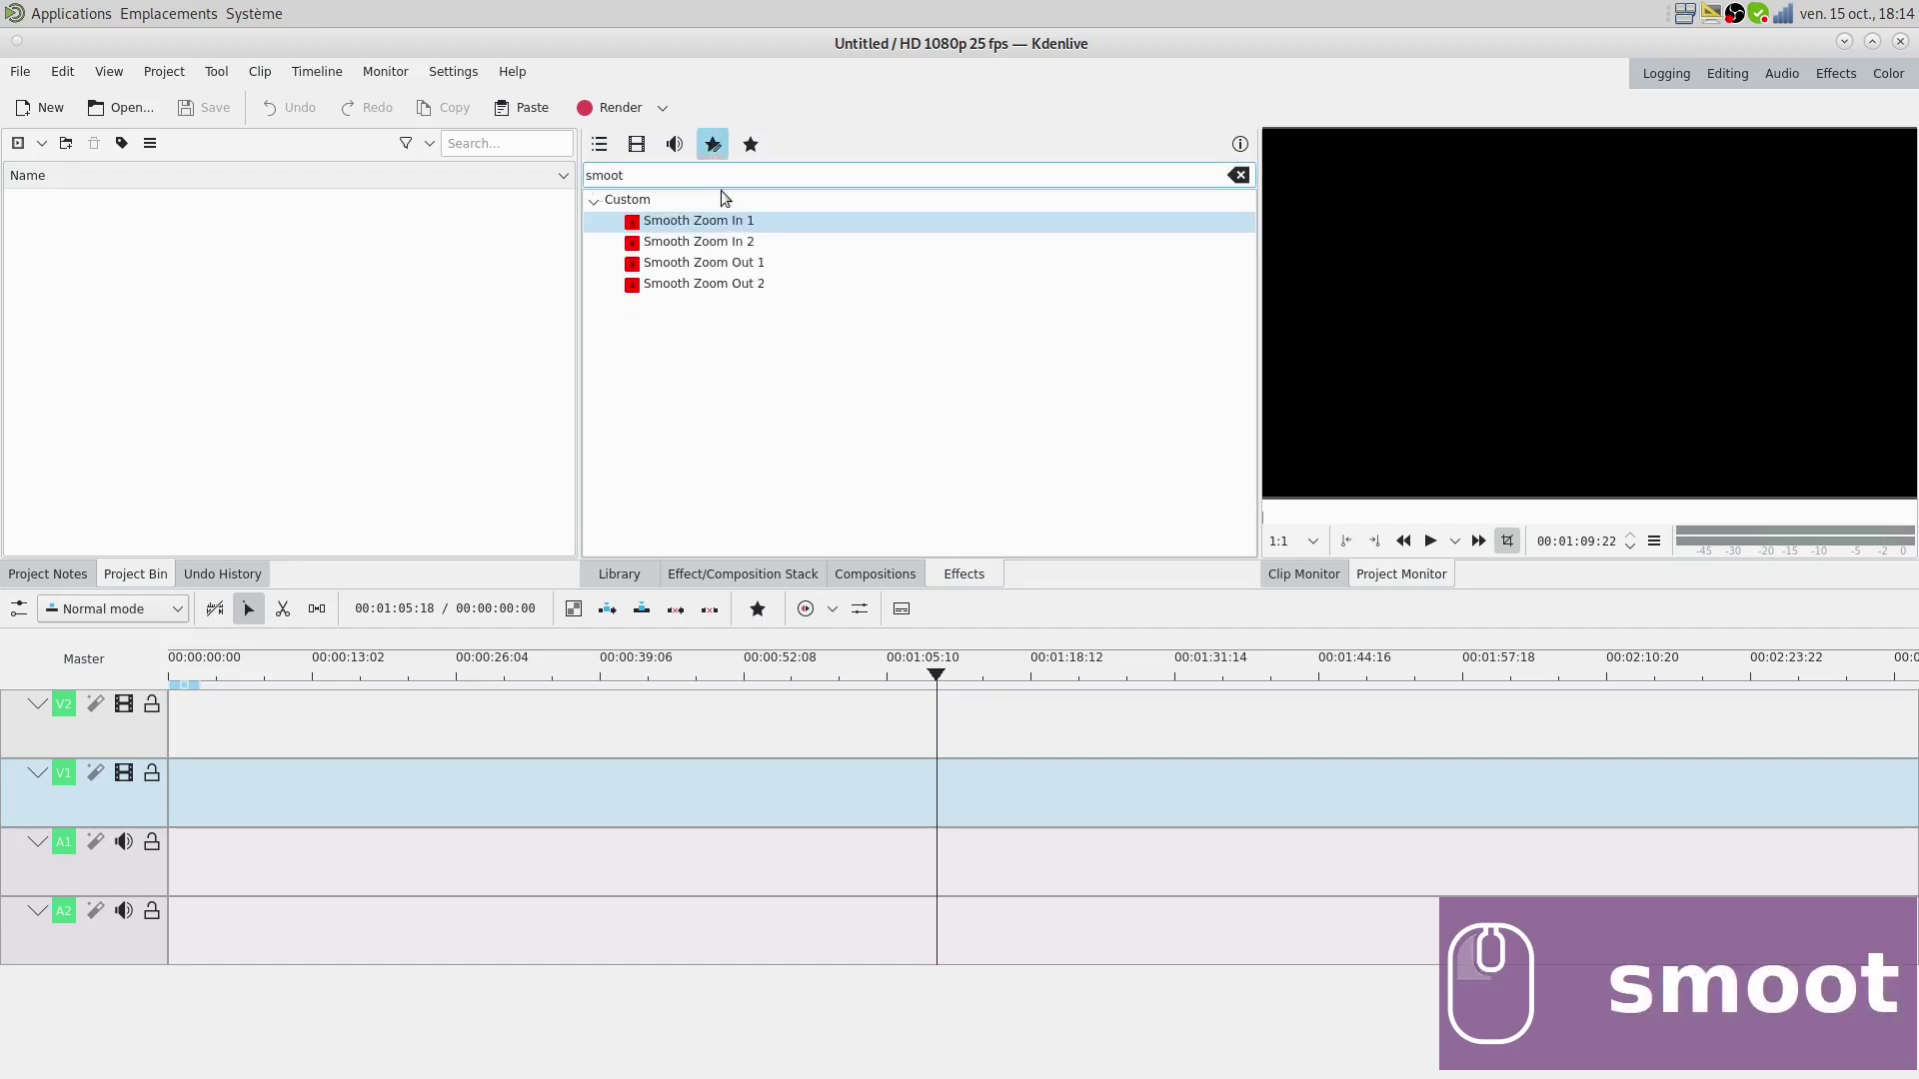
- Import the Bubbles - 1085.mp4 and Nature - 31377.mp4 clips into the Project Bin
drag(661, 169, 824, 1060)
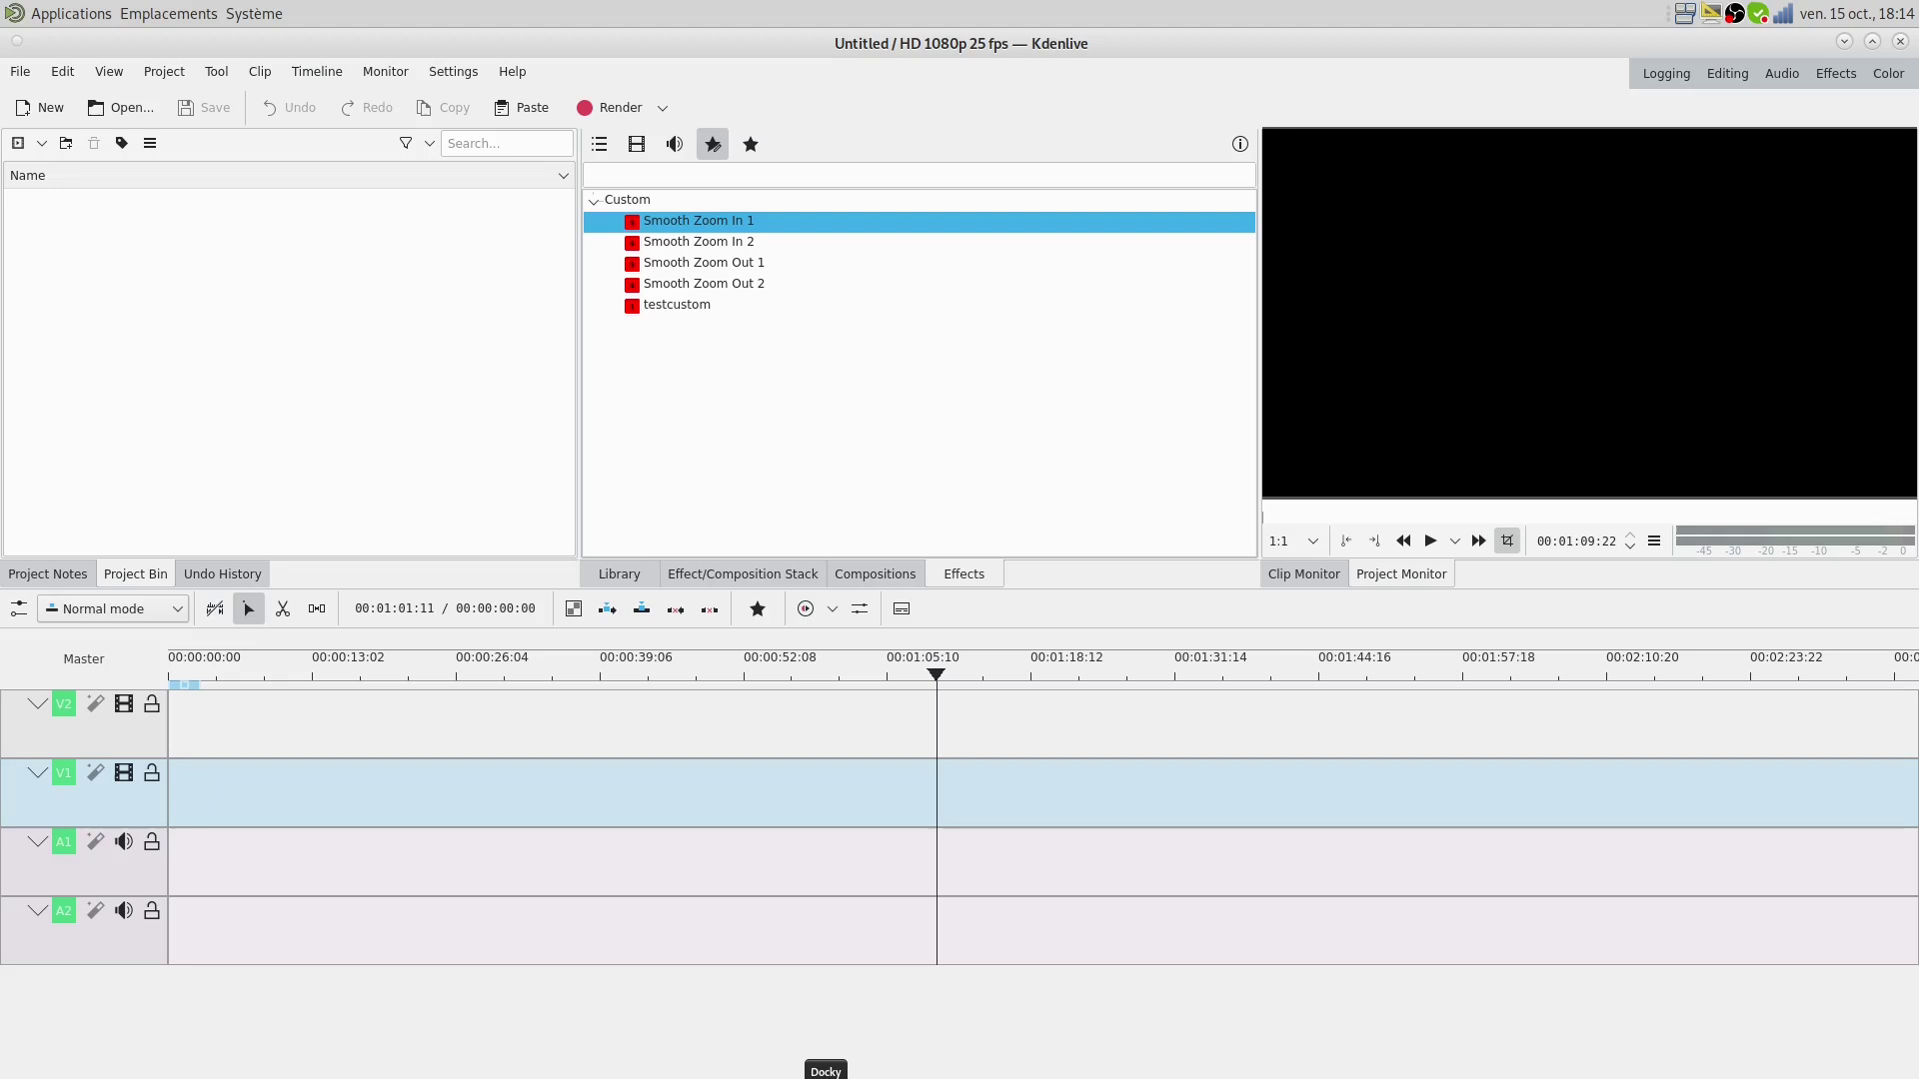
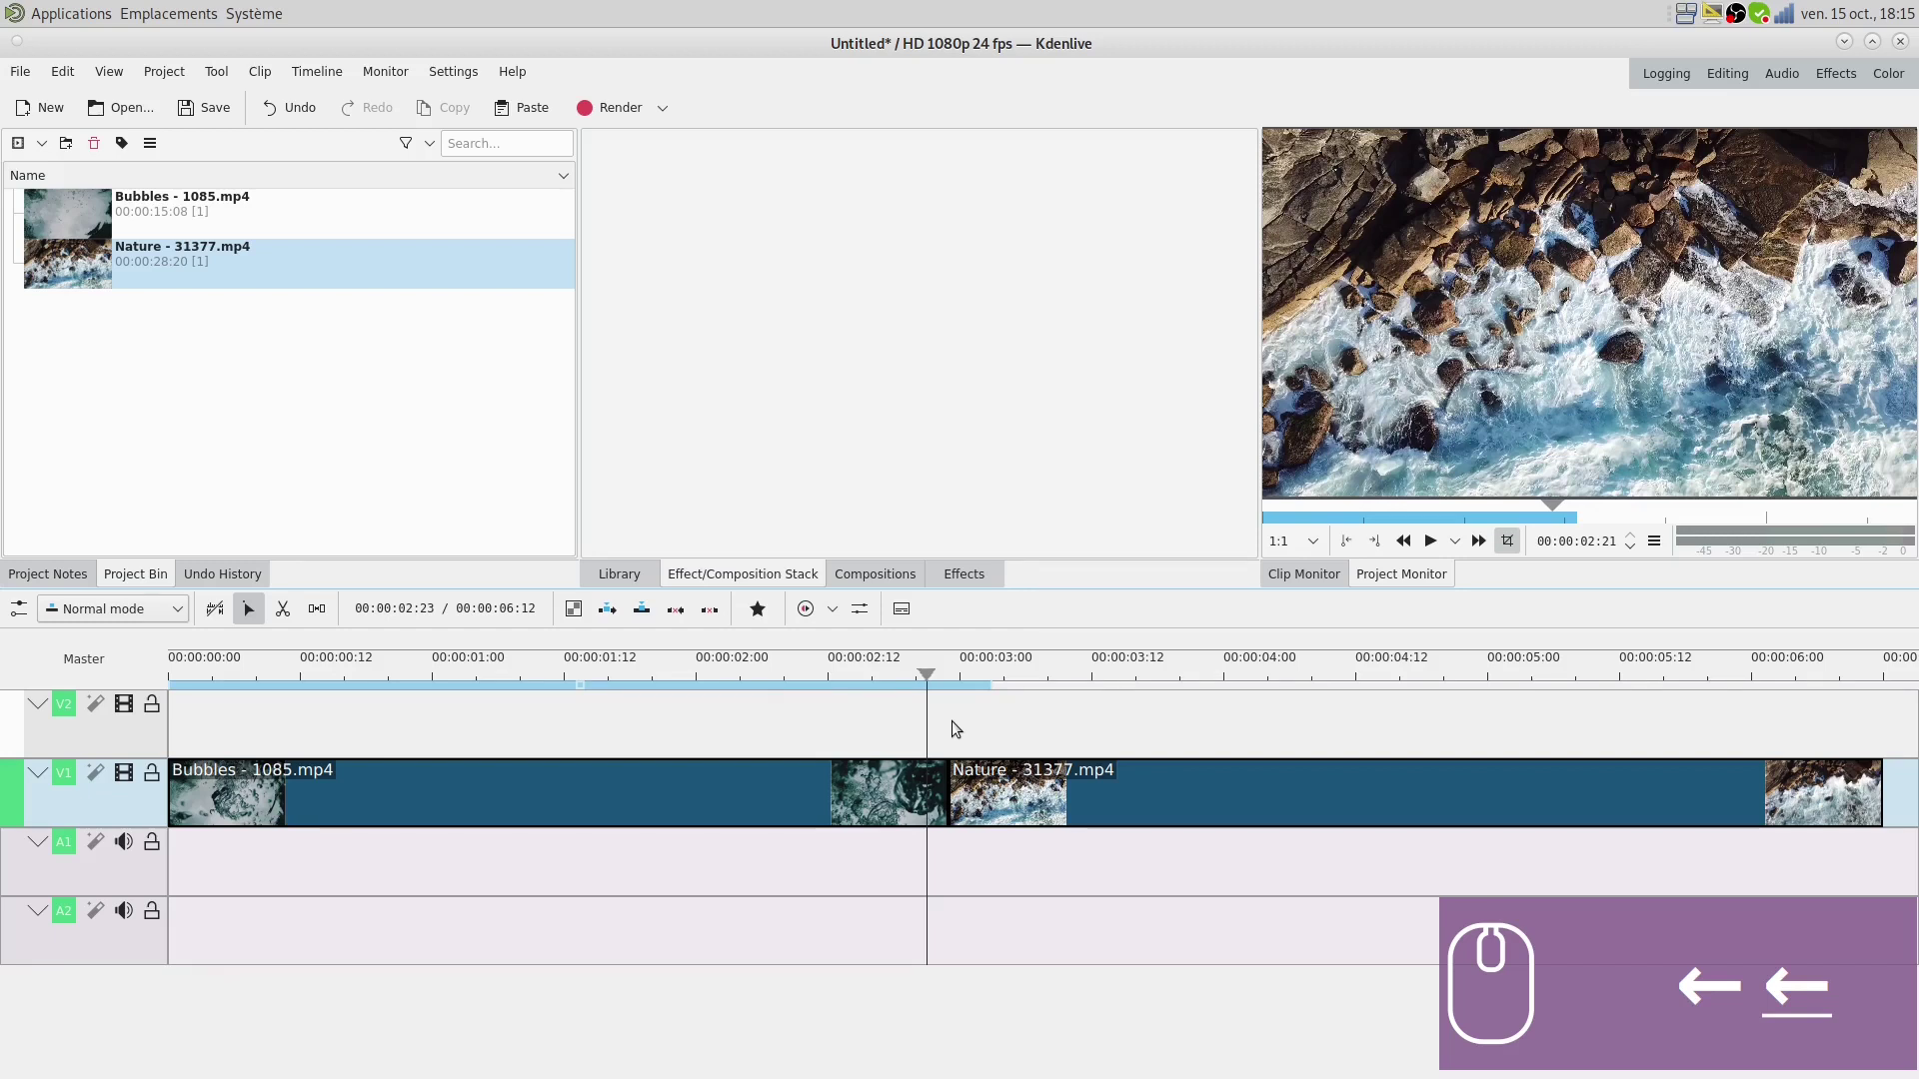
- Split the Bubbles clip on V1 at the current playhead position
key(s)
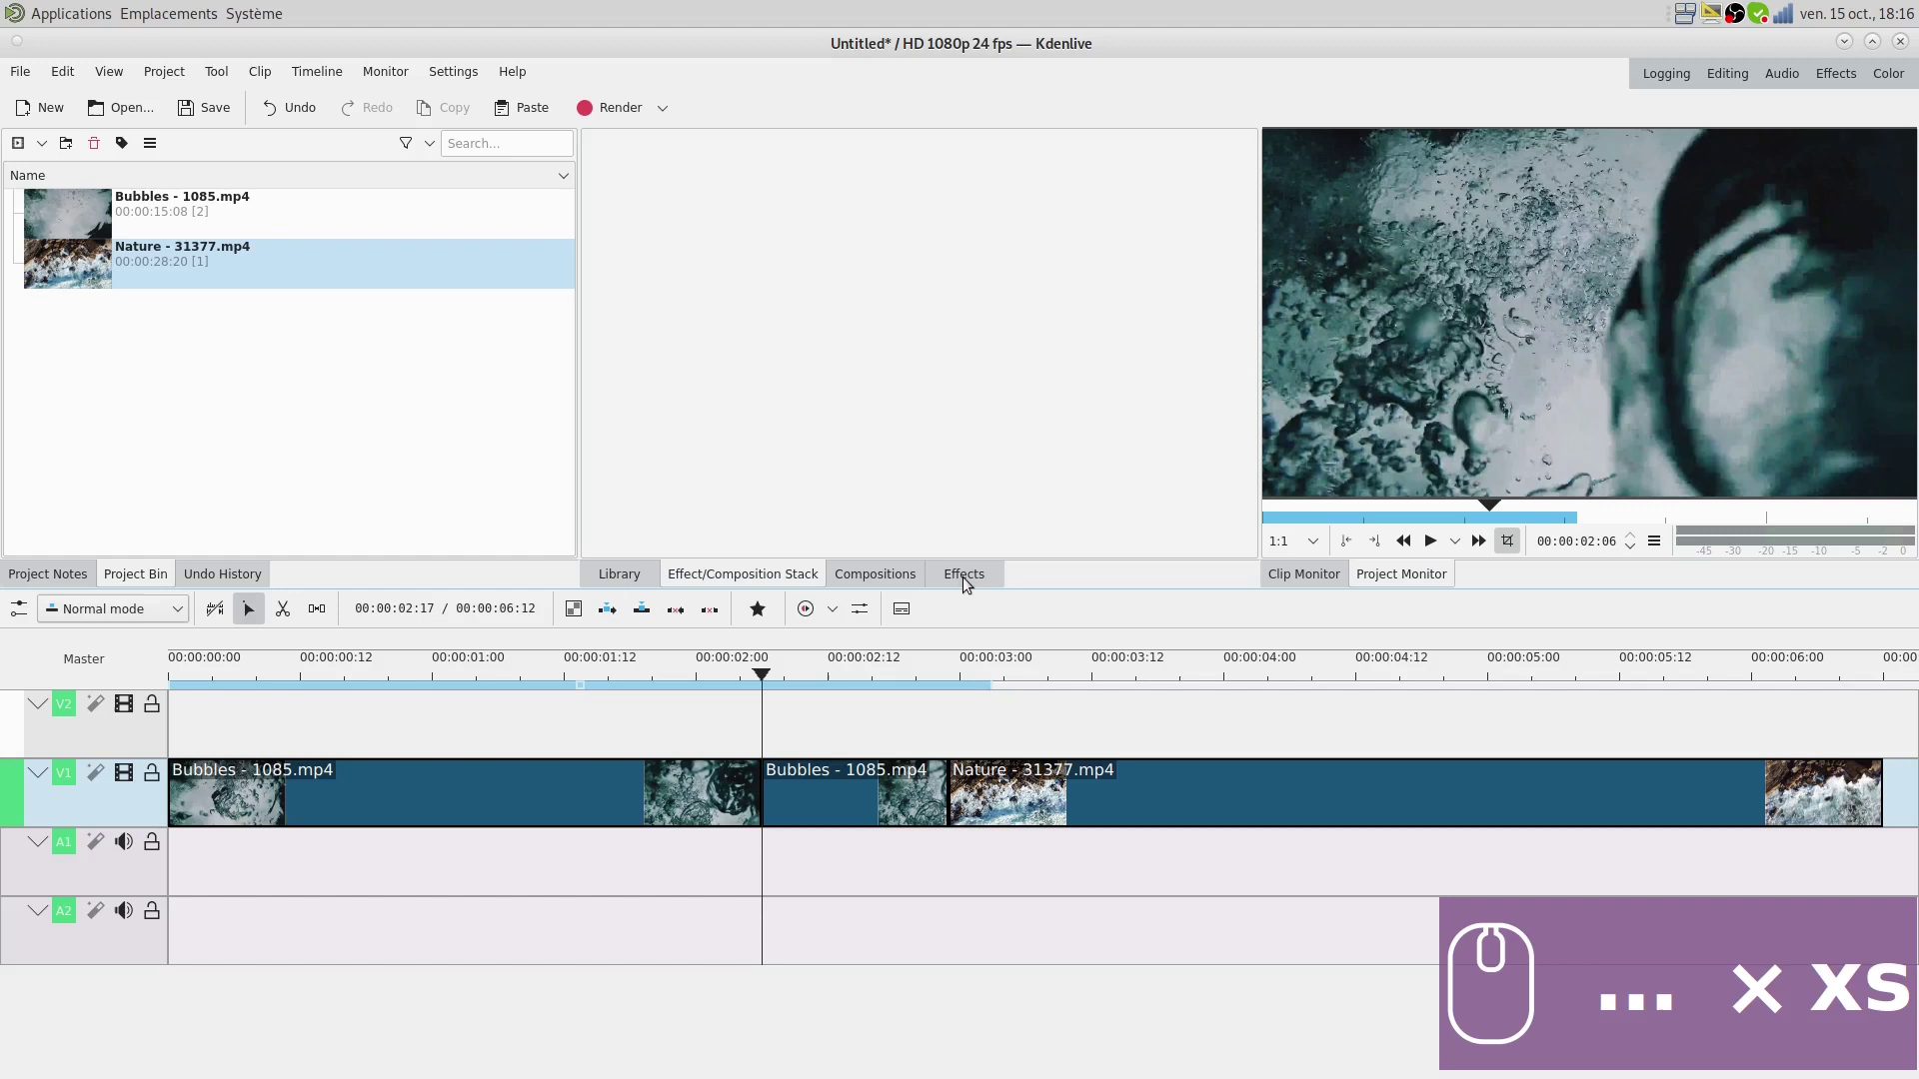
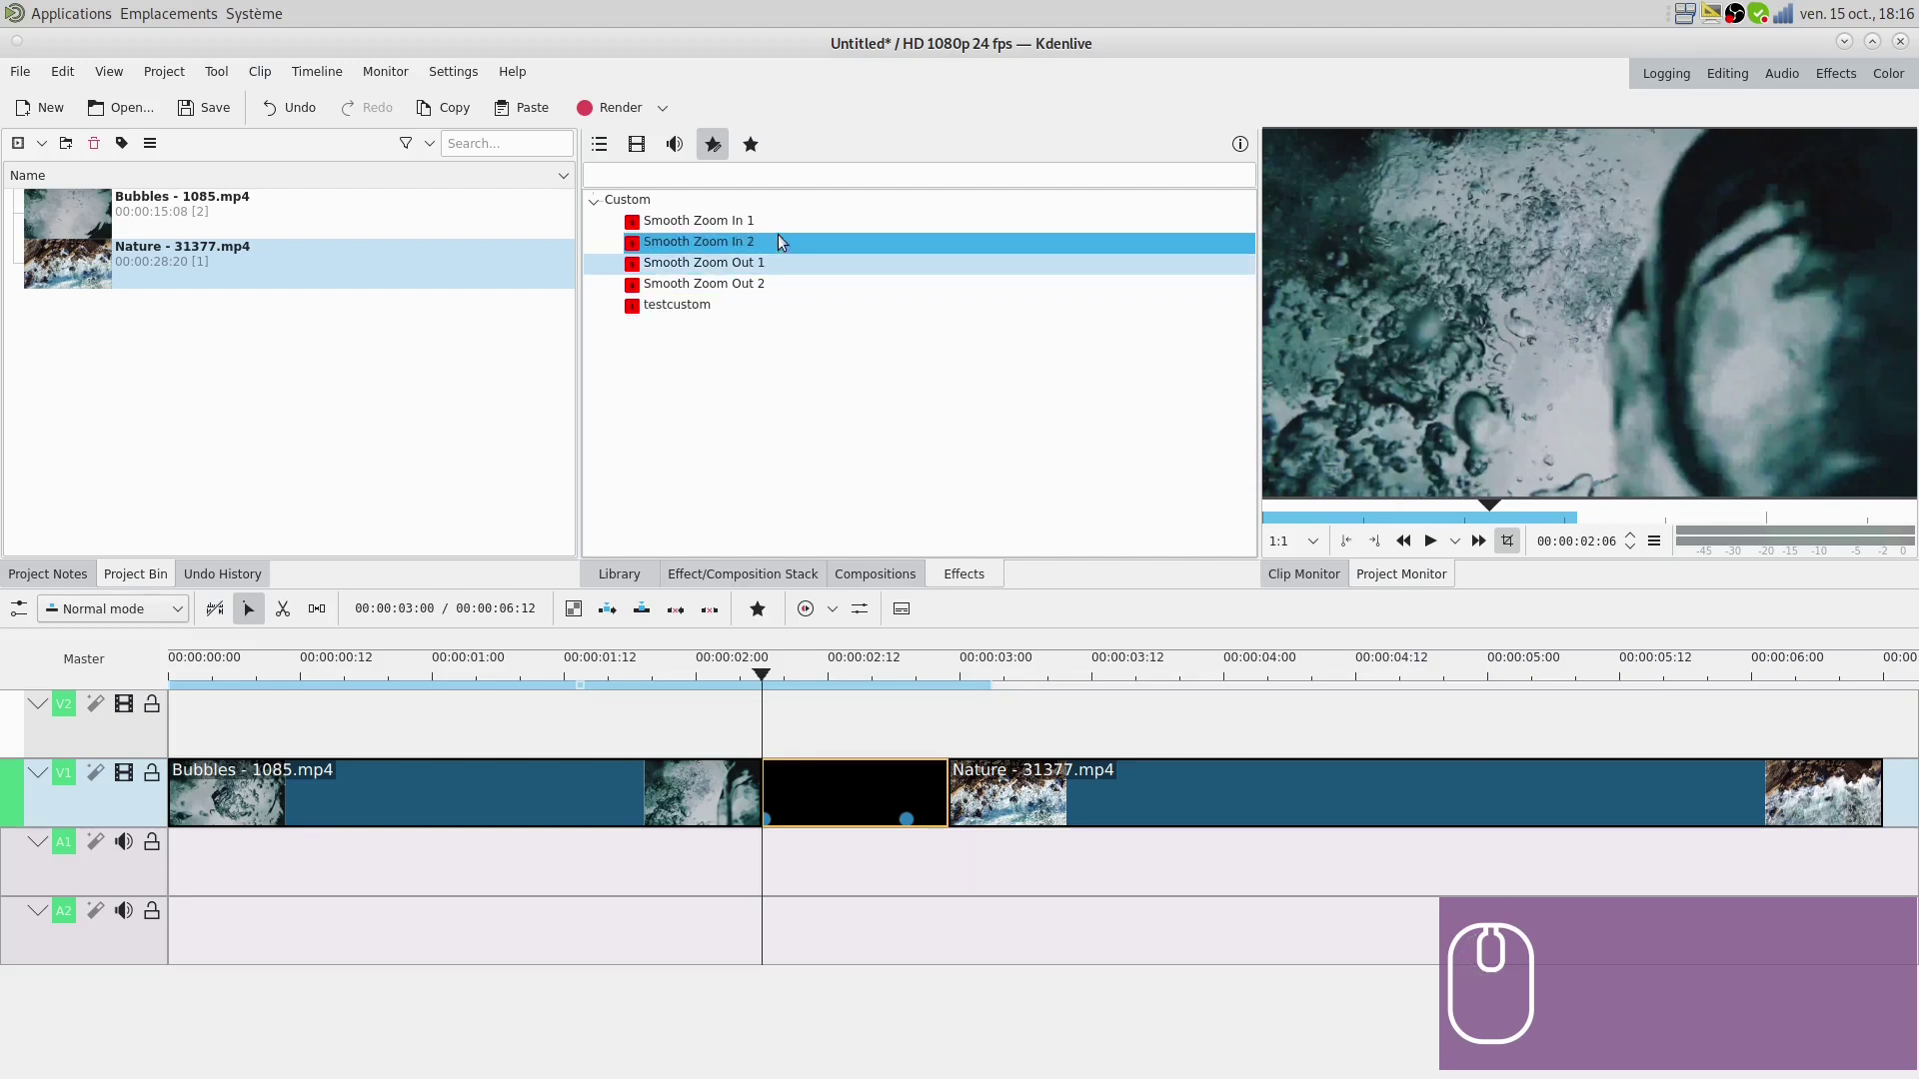
- Apply the Smooth Zoom Out 2 custom effect to the Nature clip
drag(752, 293, 801, 719)
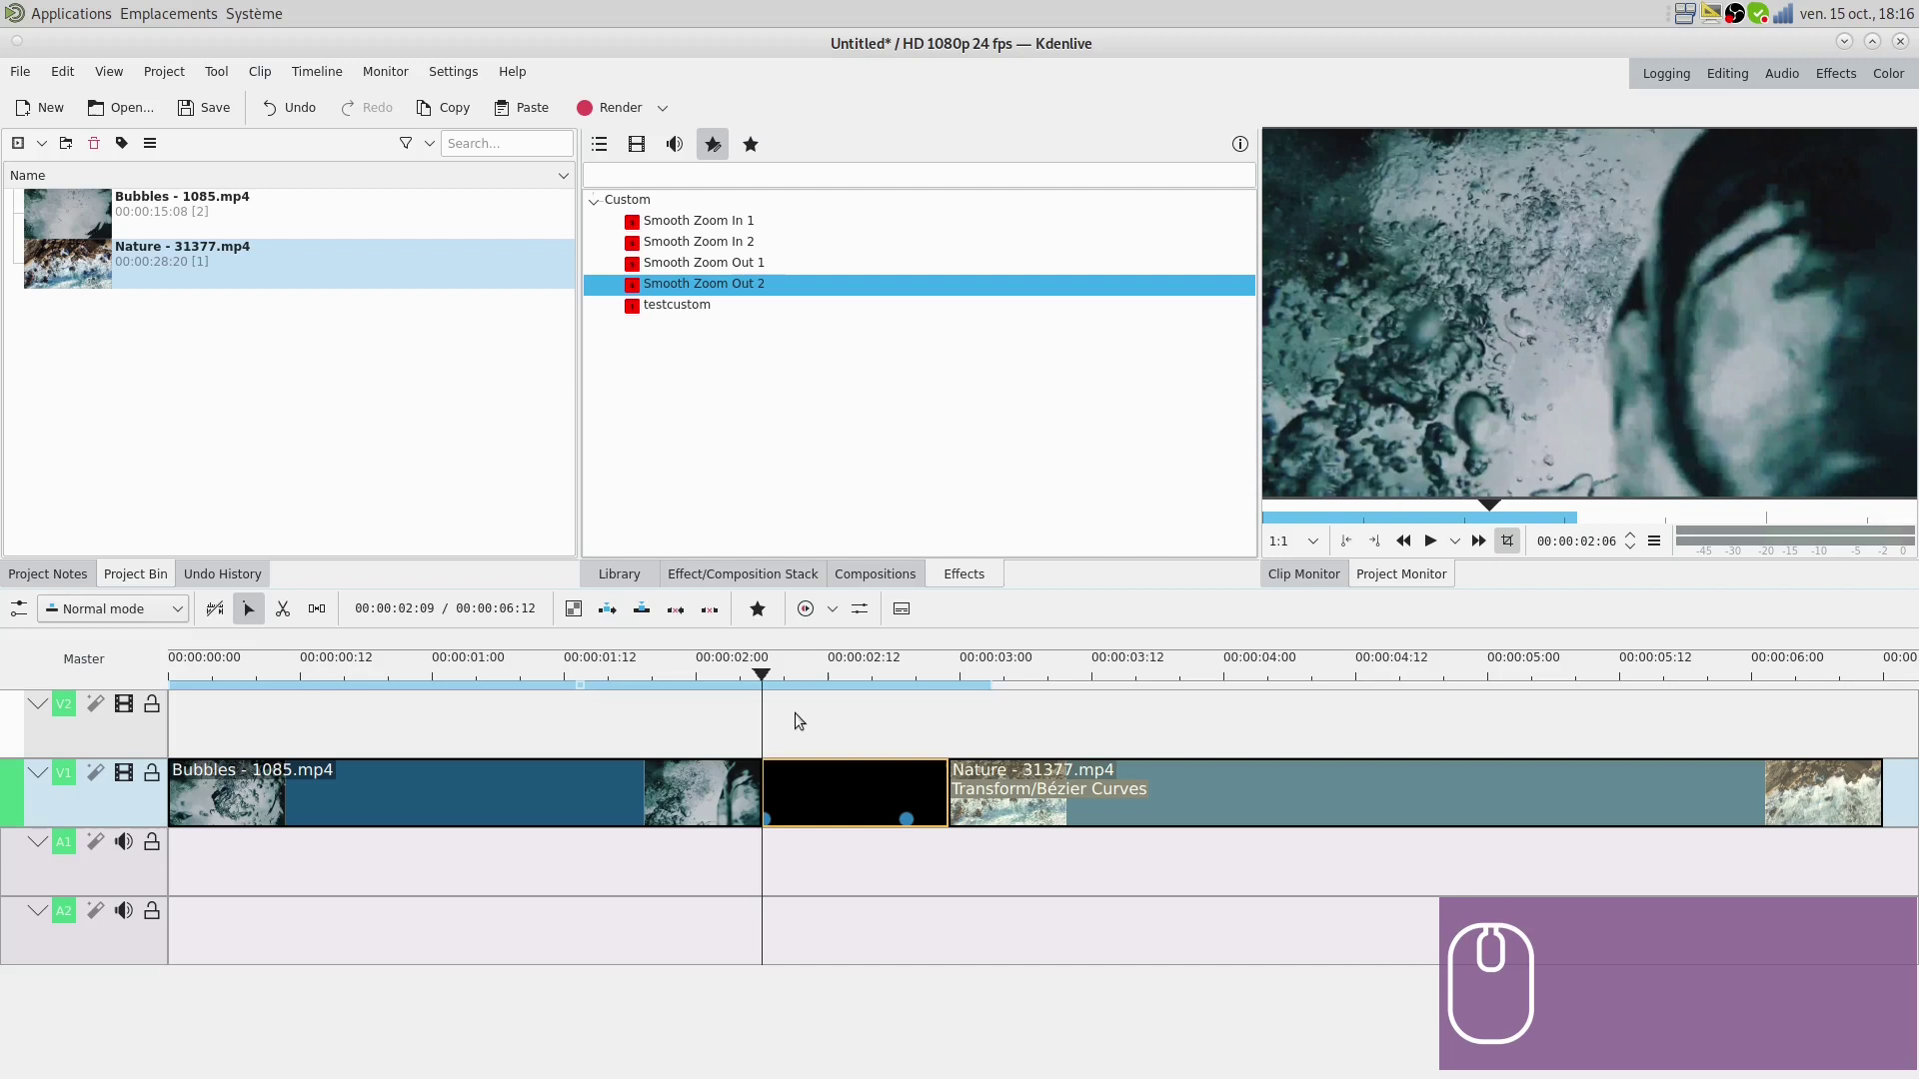
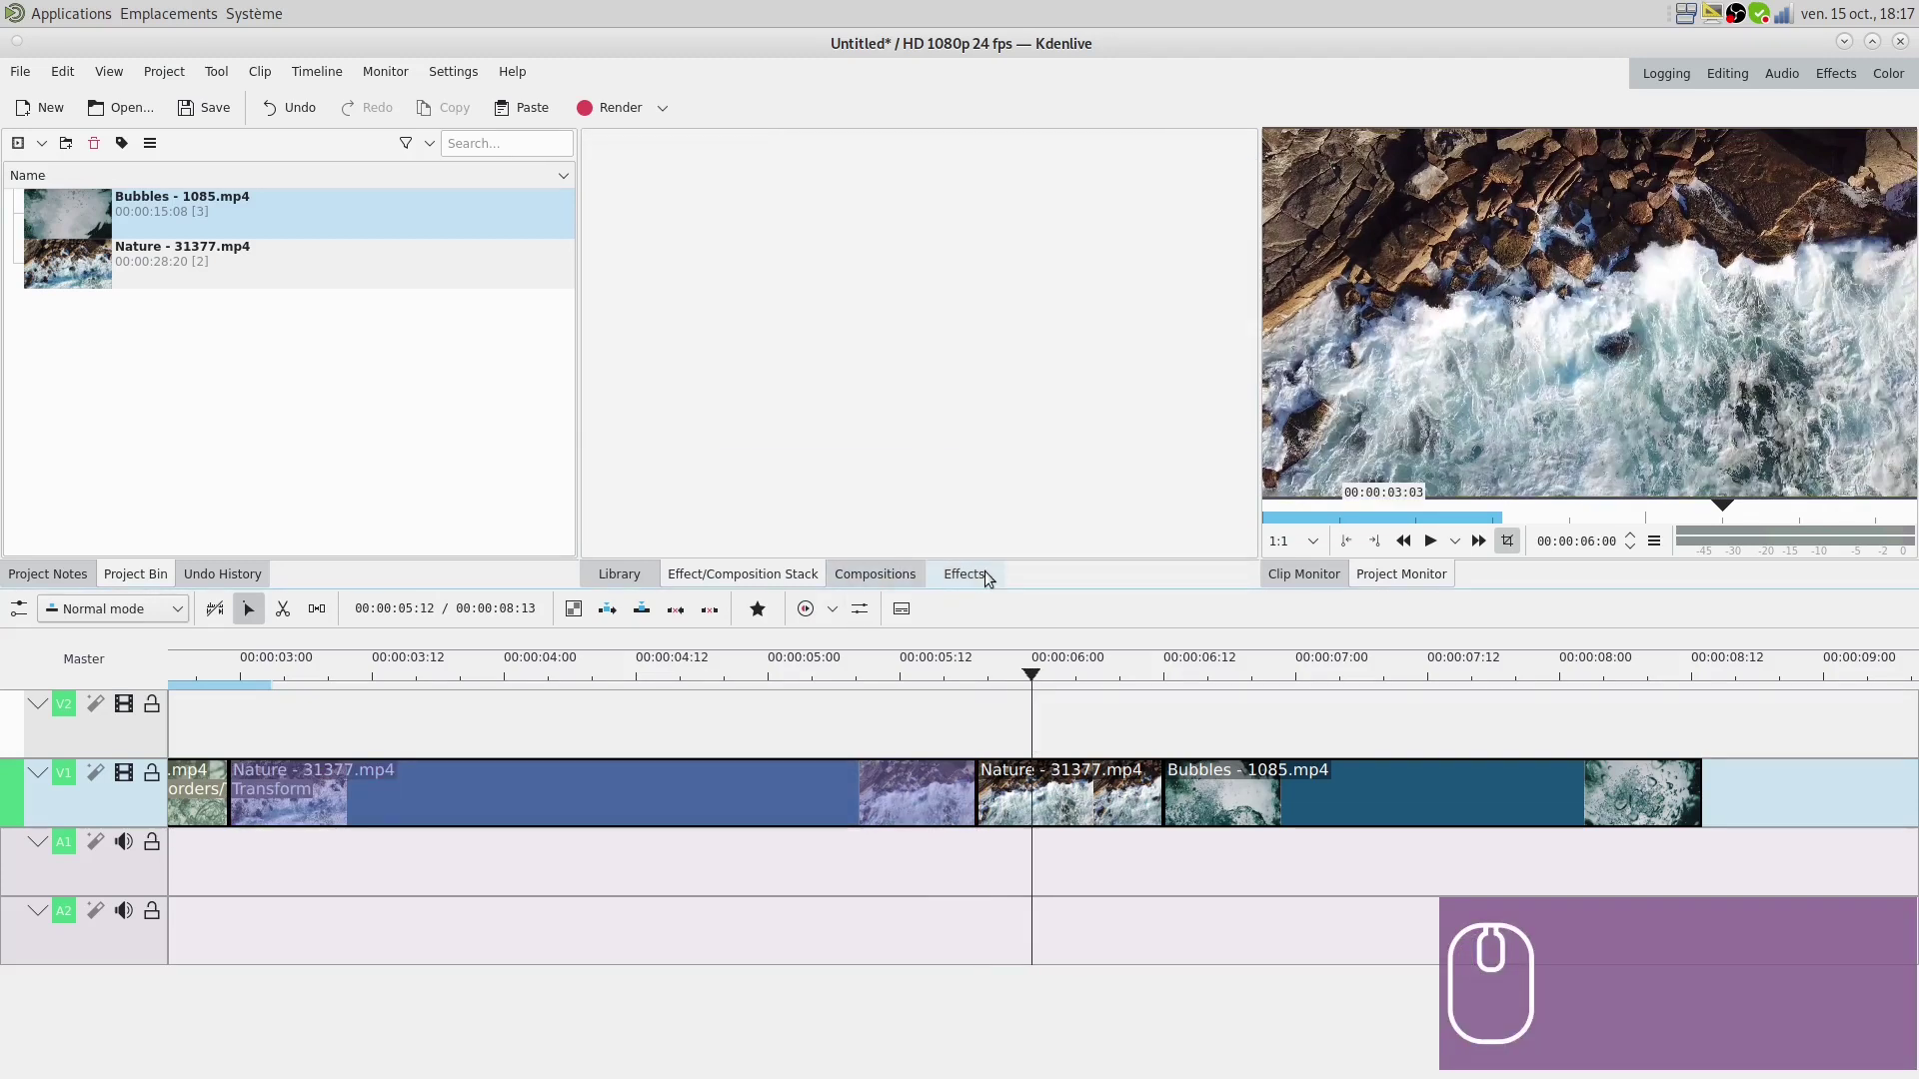
- Apply Smooth Zoom In 1 to the short Nature clip and remove its Bézier Curves effect
drag(989, 578, 1589, 310)
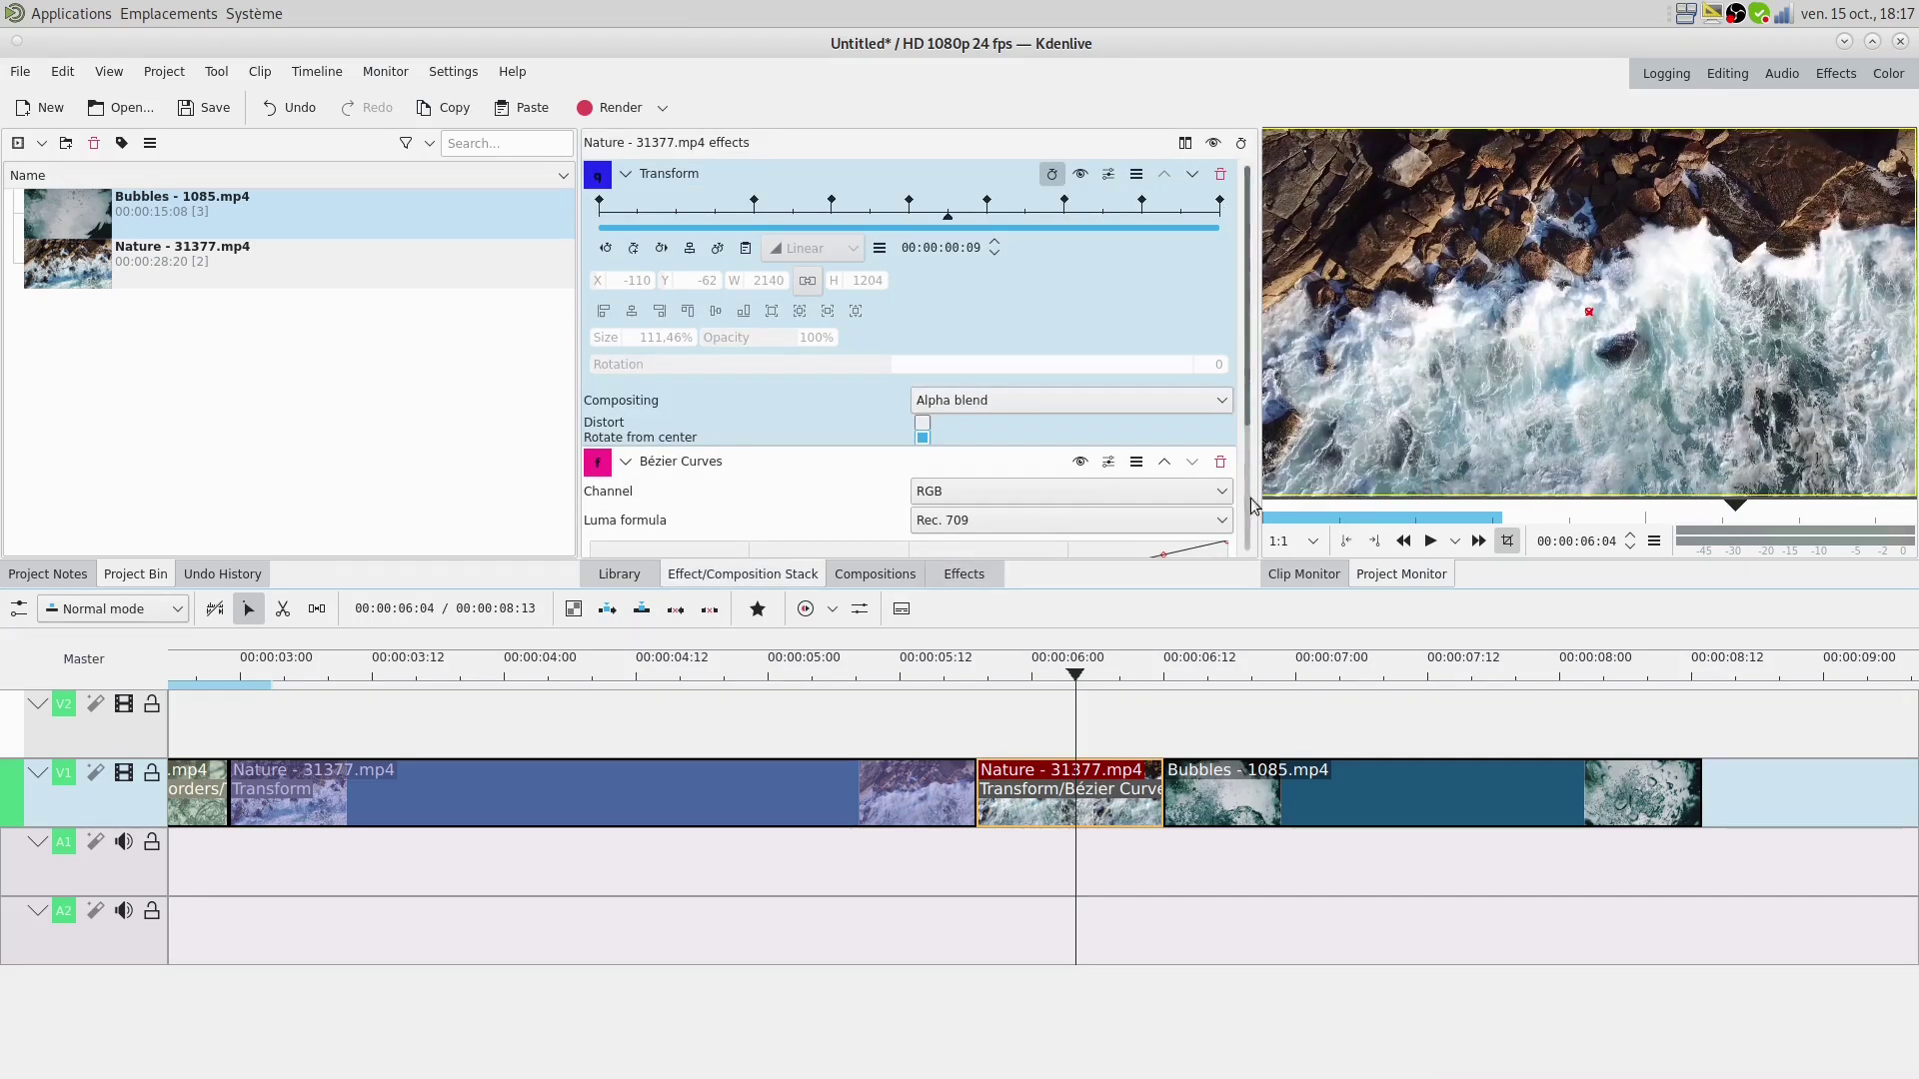
click(1225, 474)
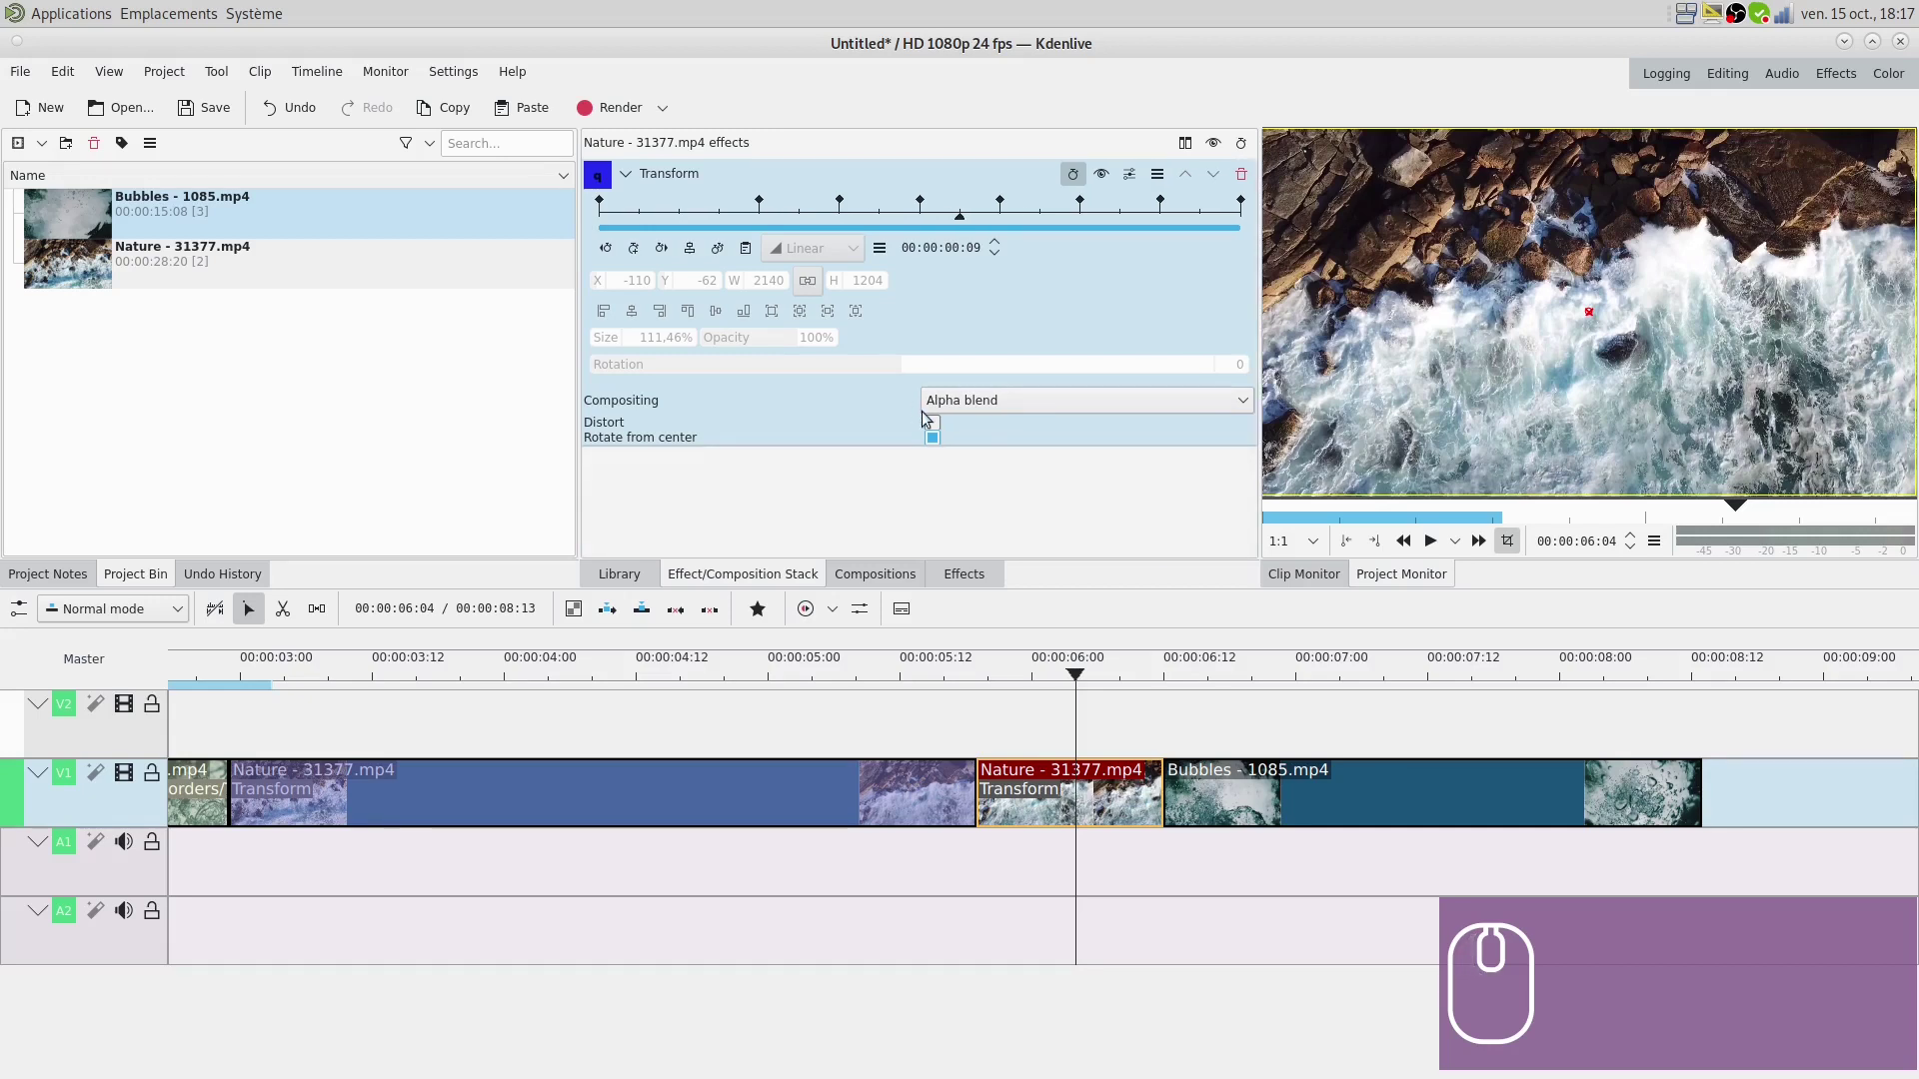
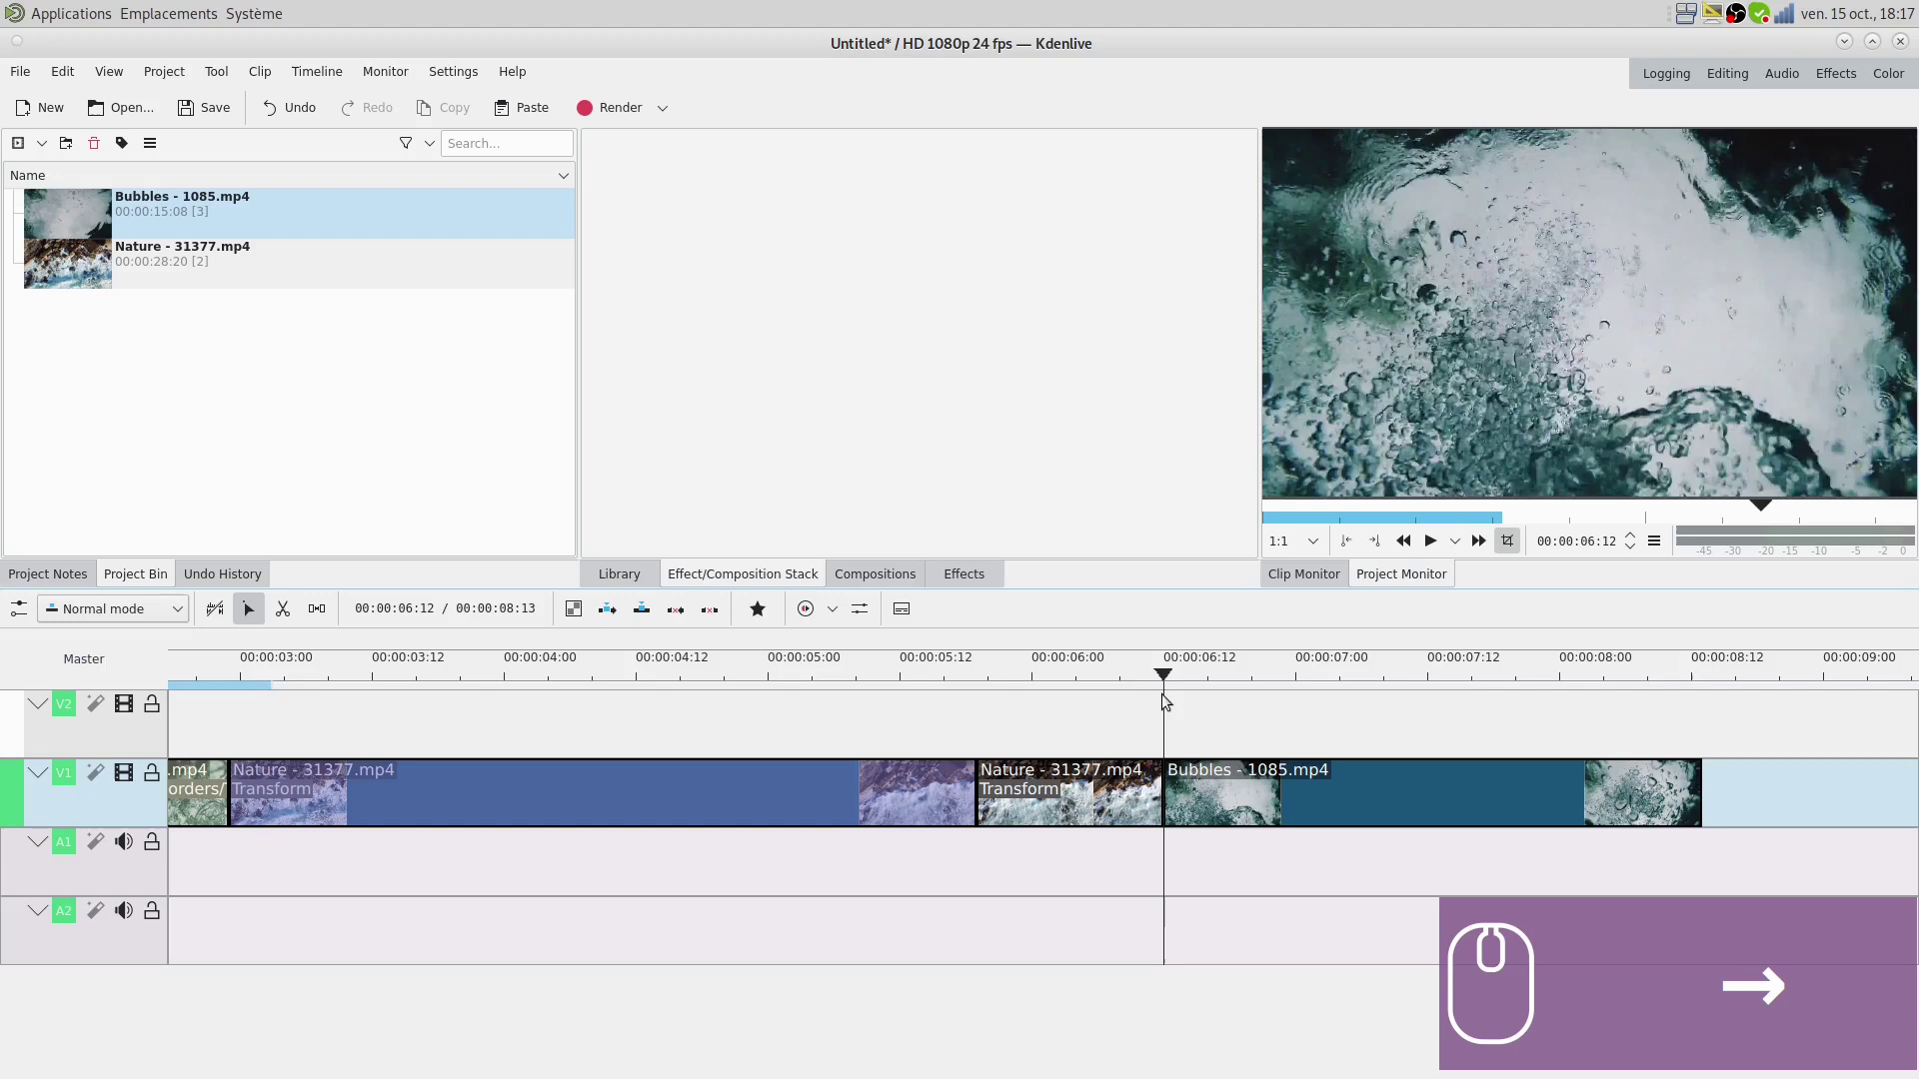
- Step frame by frame to the cut point and split the Bubbles clip there
key(…)
key(Right)
key(Right)
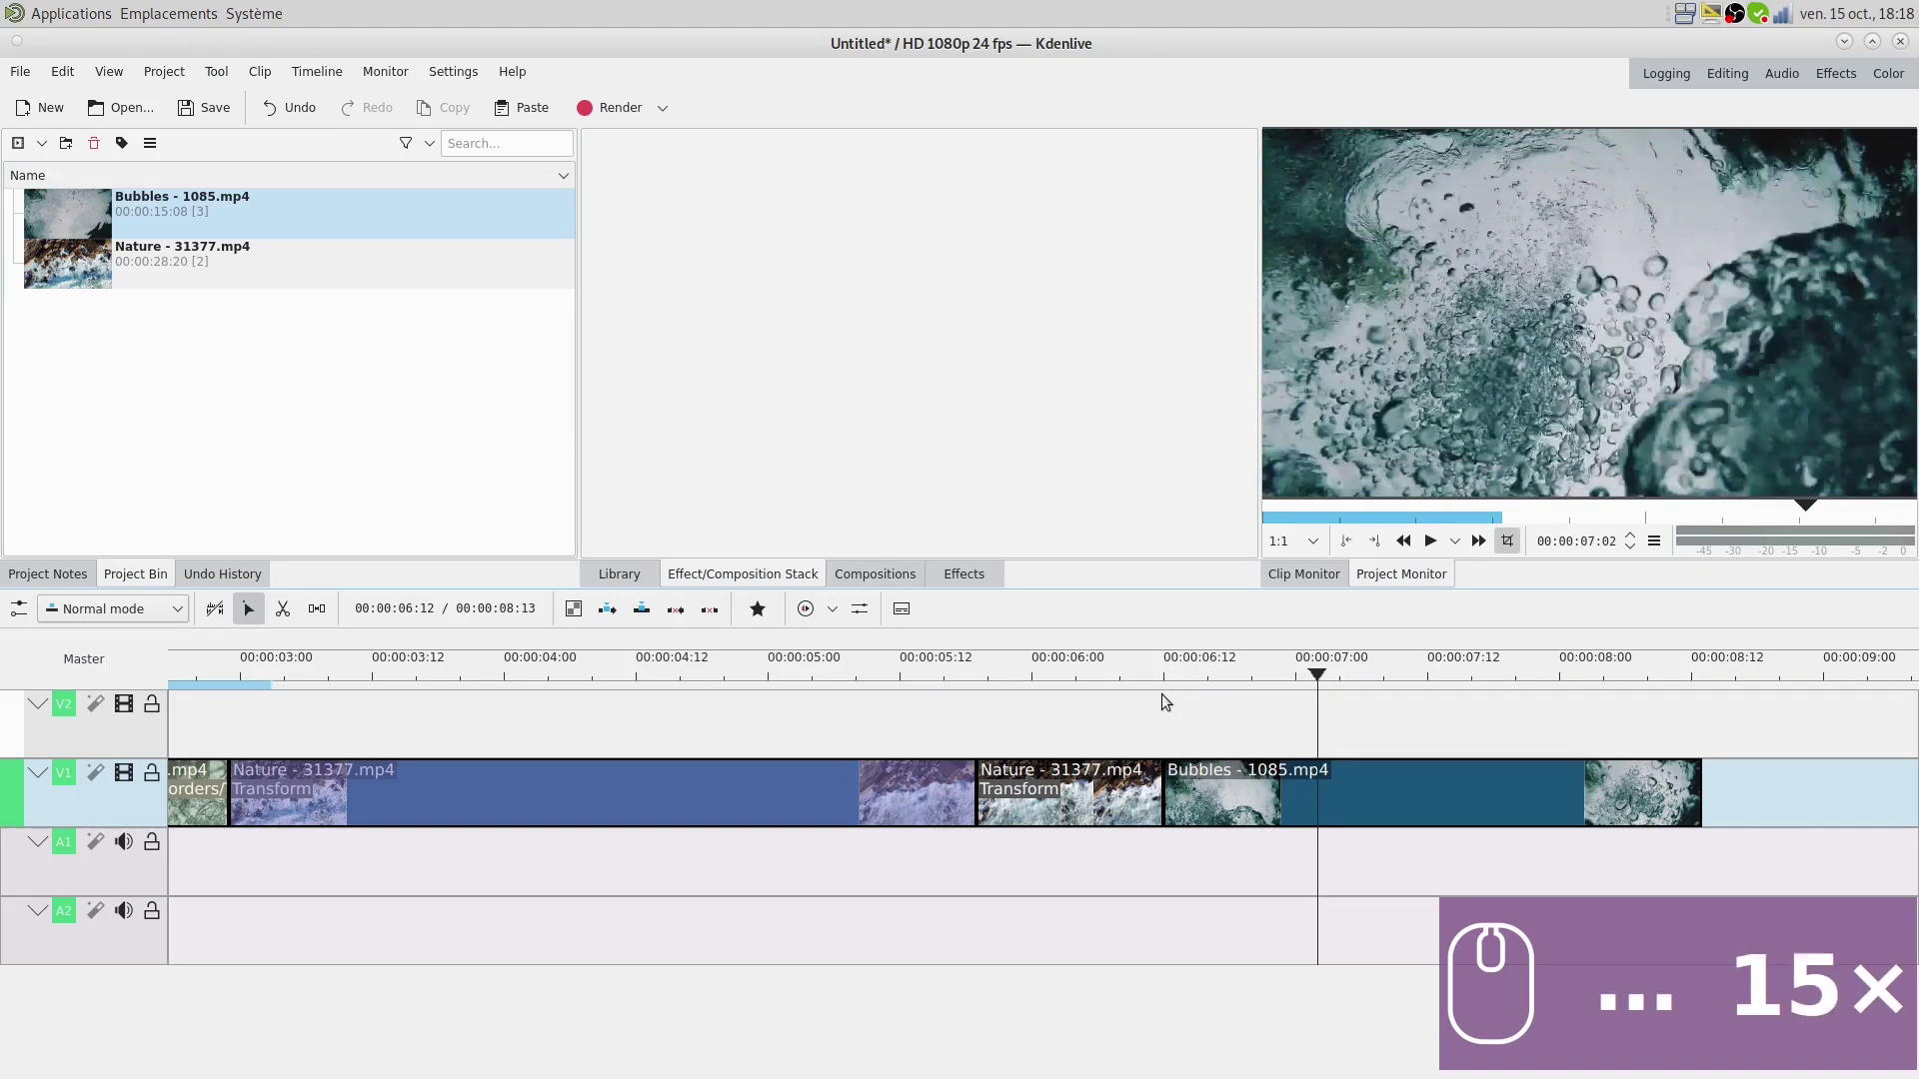
key(Right)
key(x)
key(shift+x)
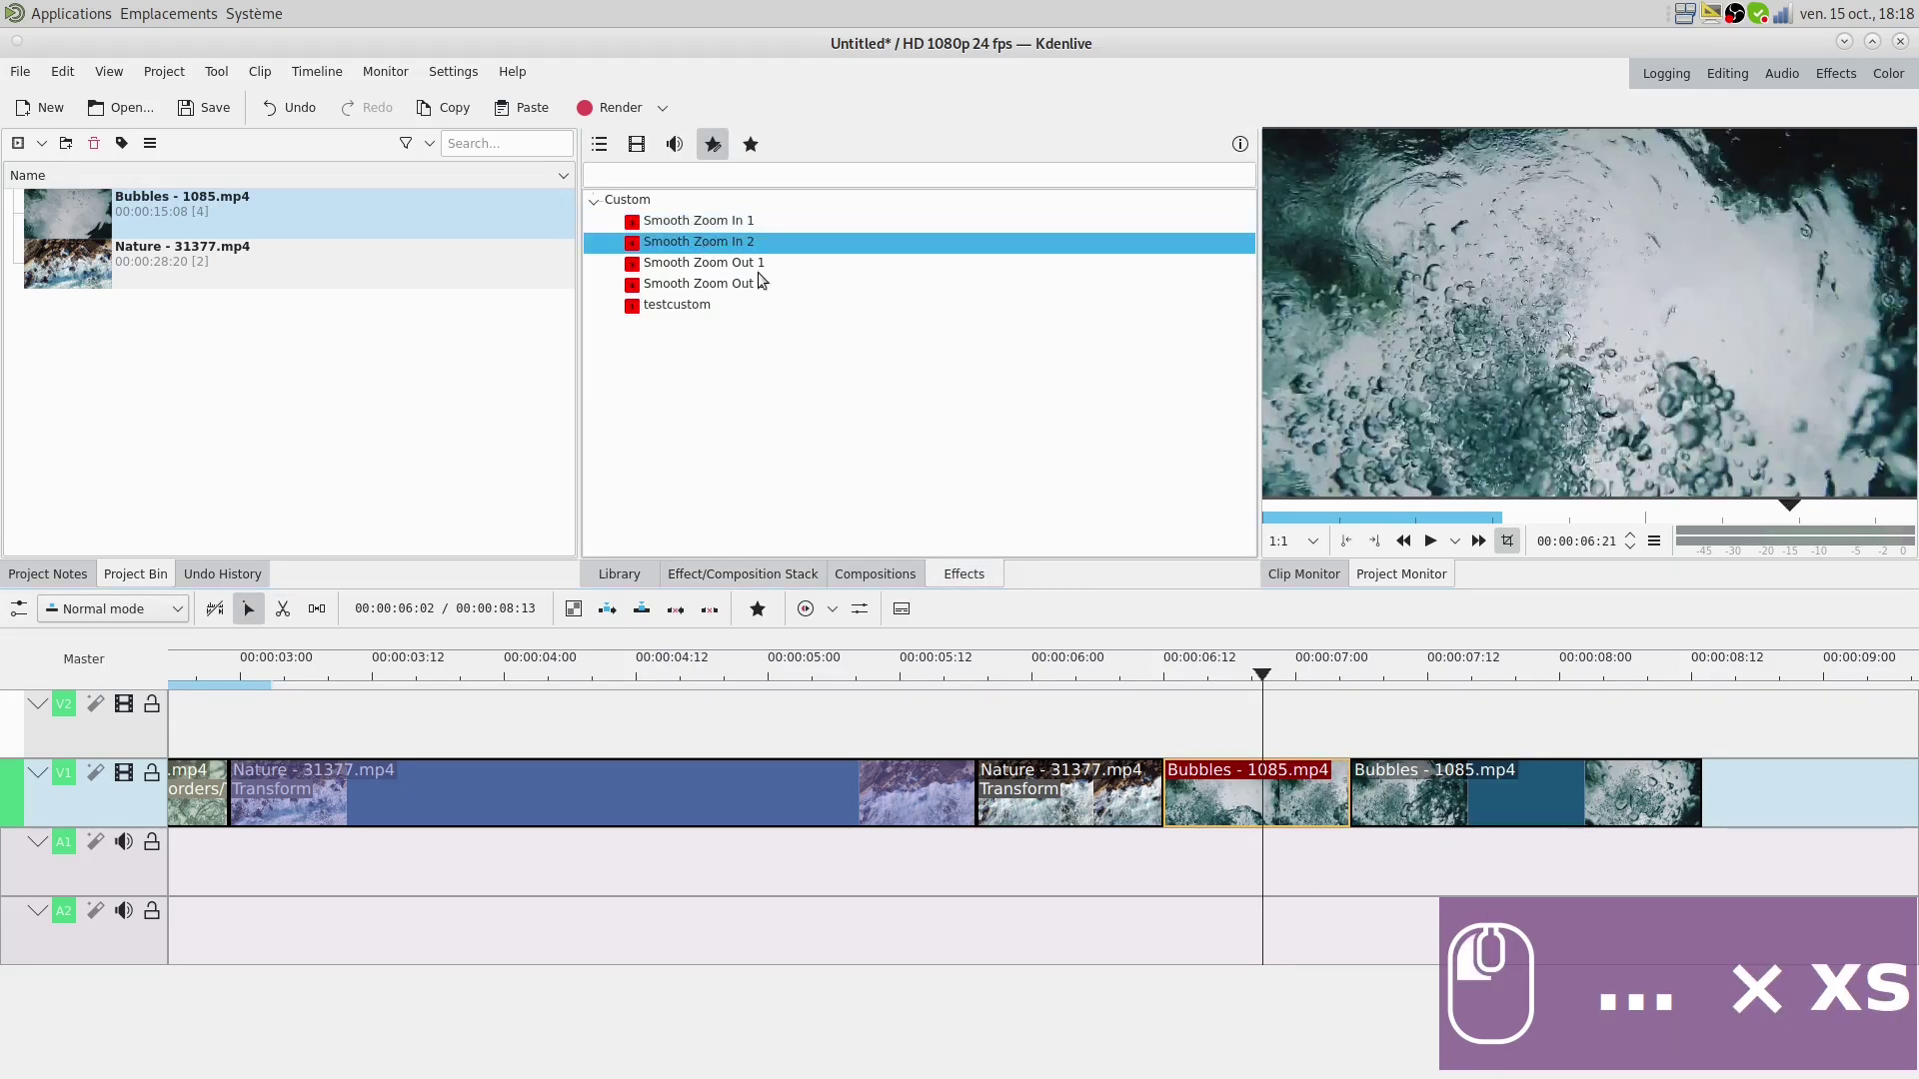
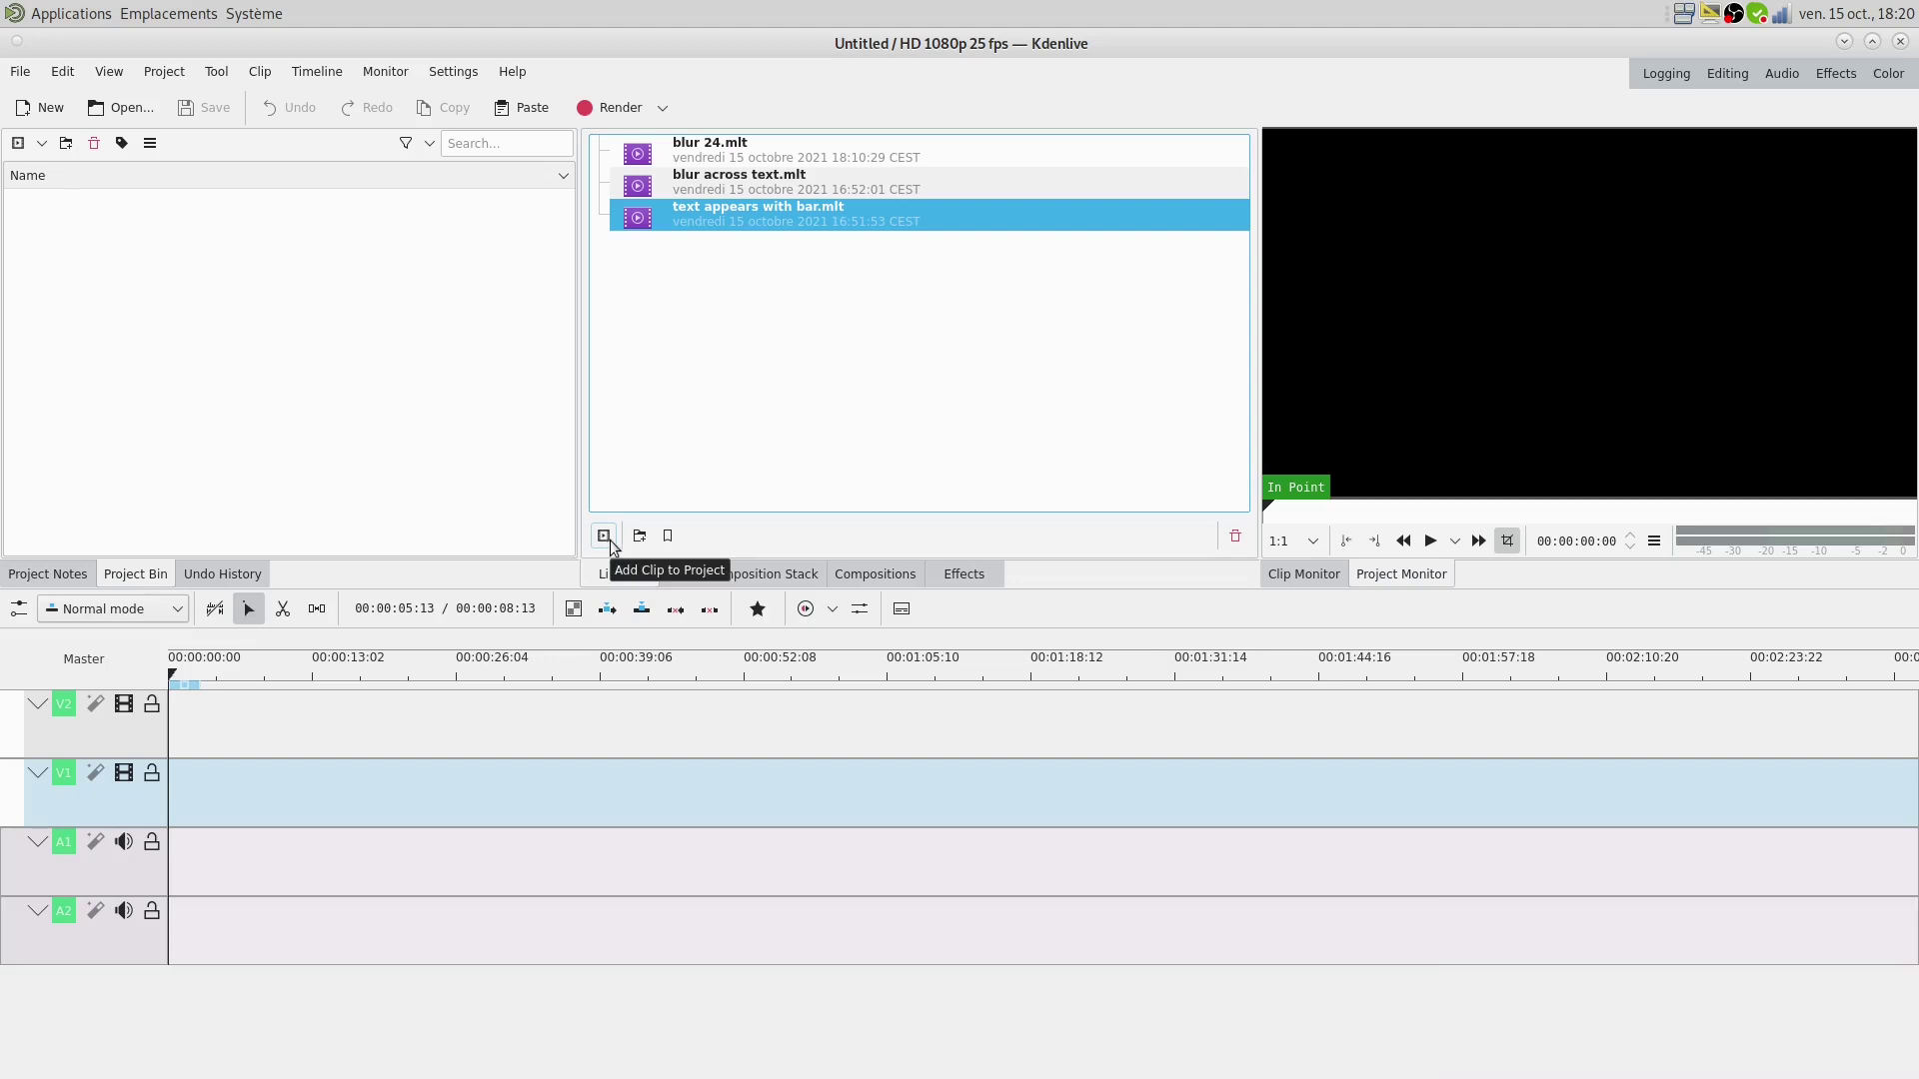
- Add the text appears with bar clip to the project, place it on the timeline and expand it
drag(620, 548, 91, 231)
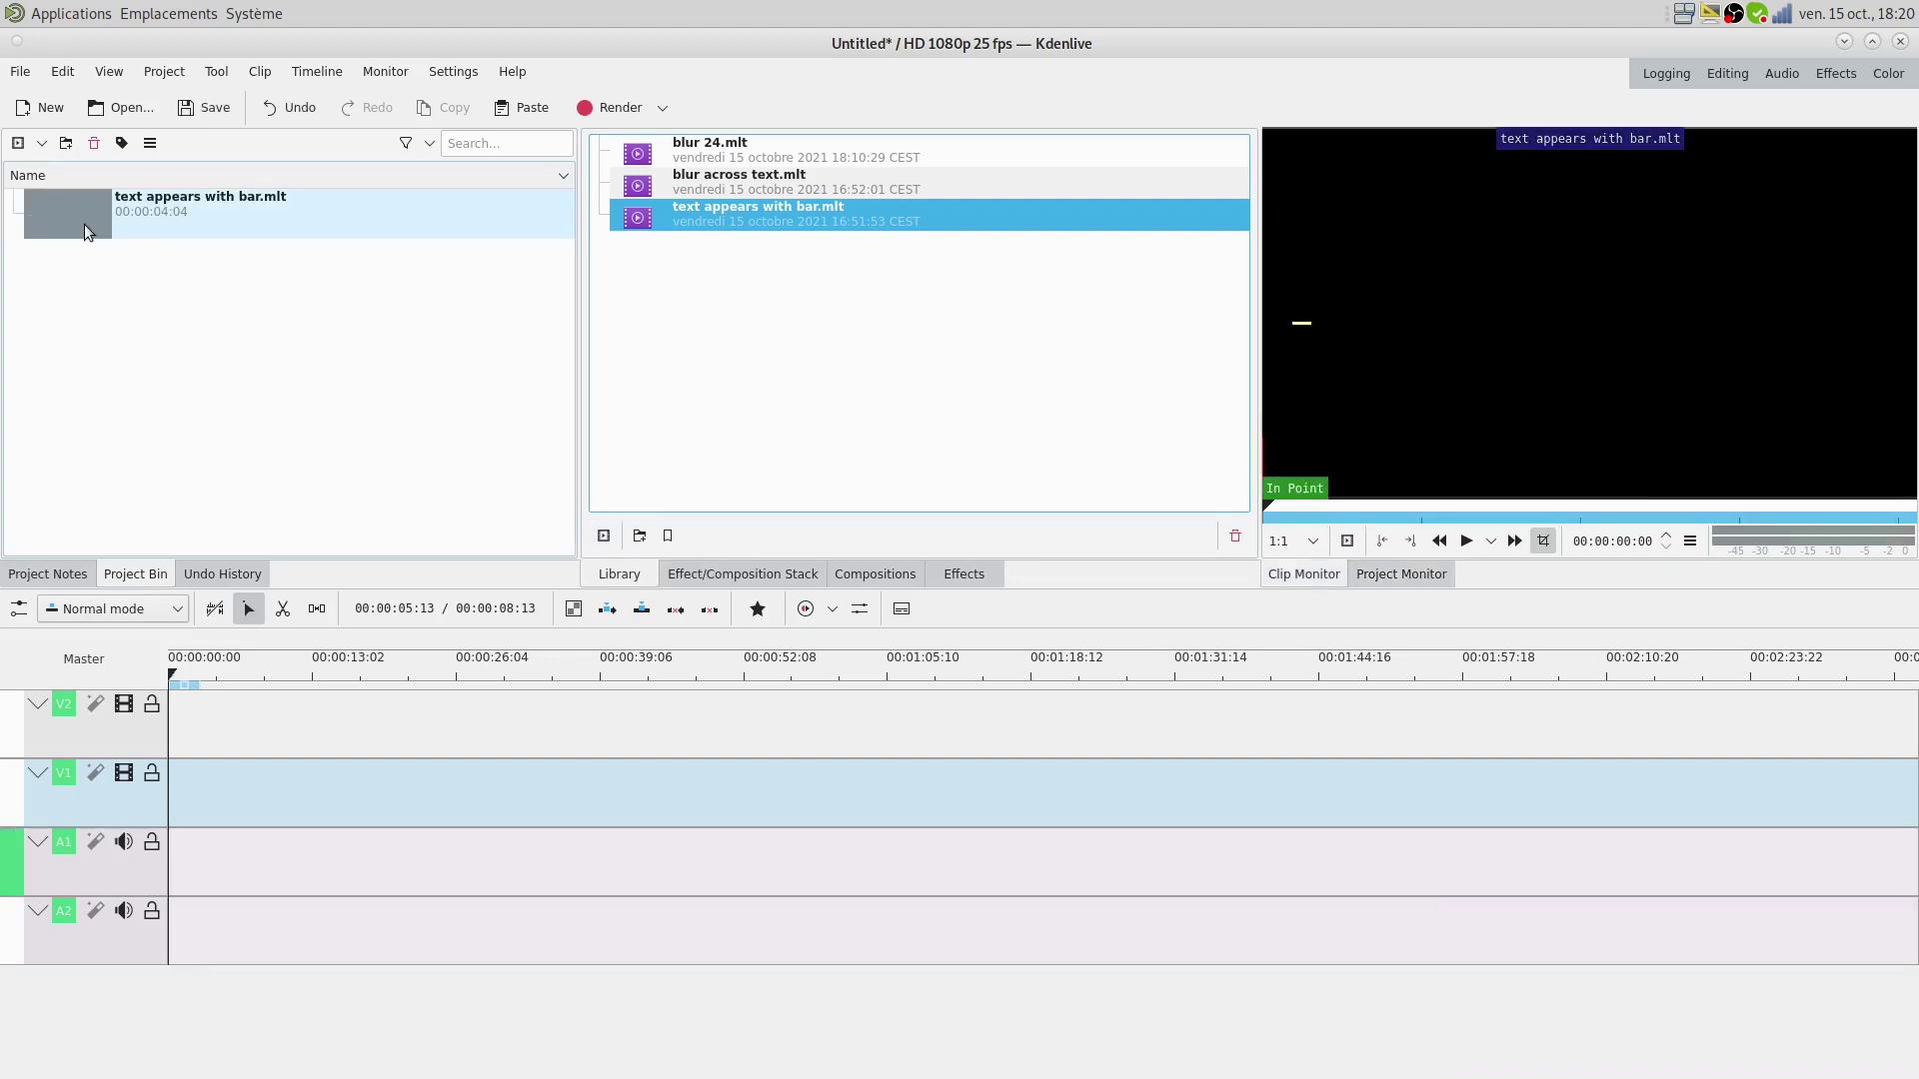
drag(108, 262, 376, 67)
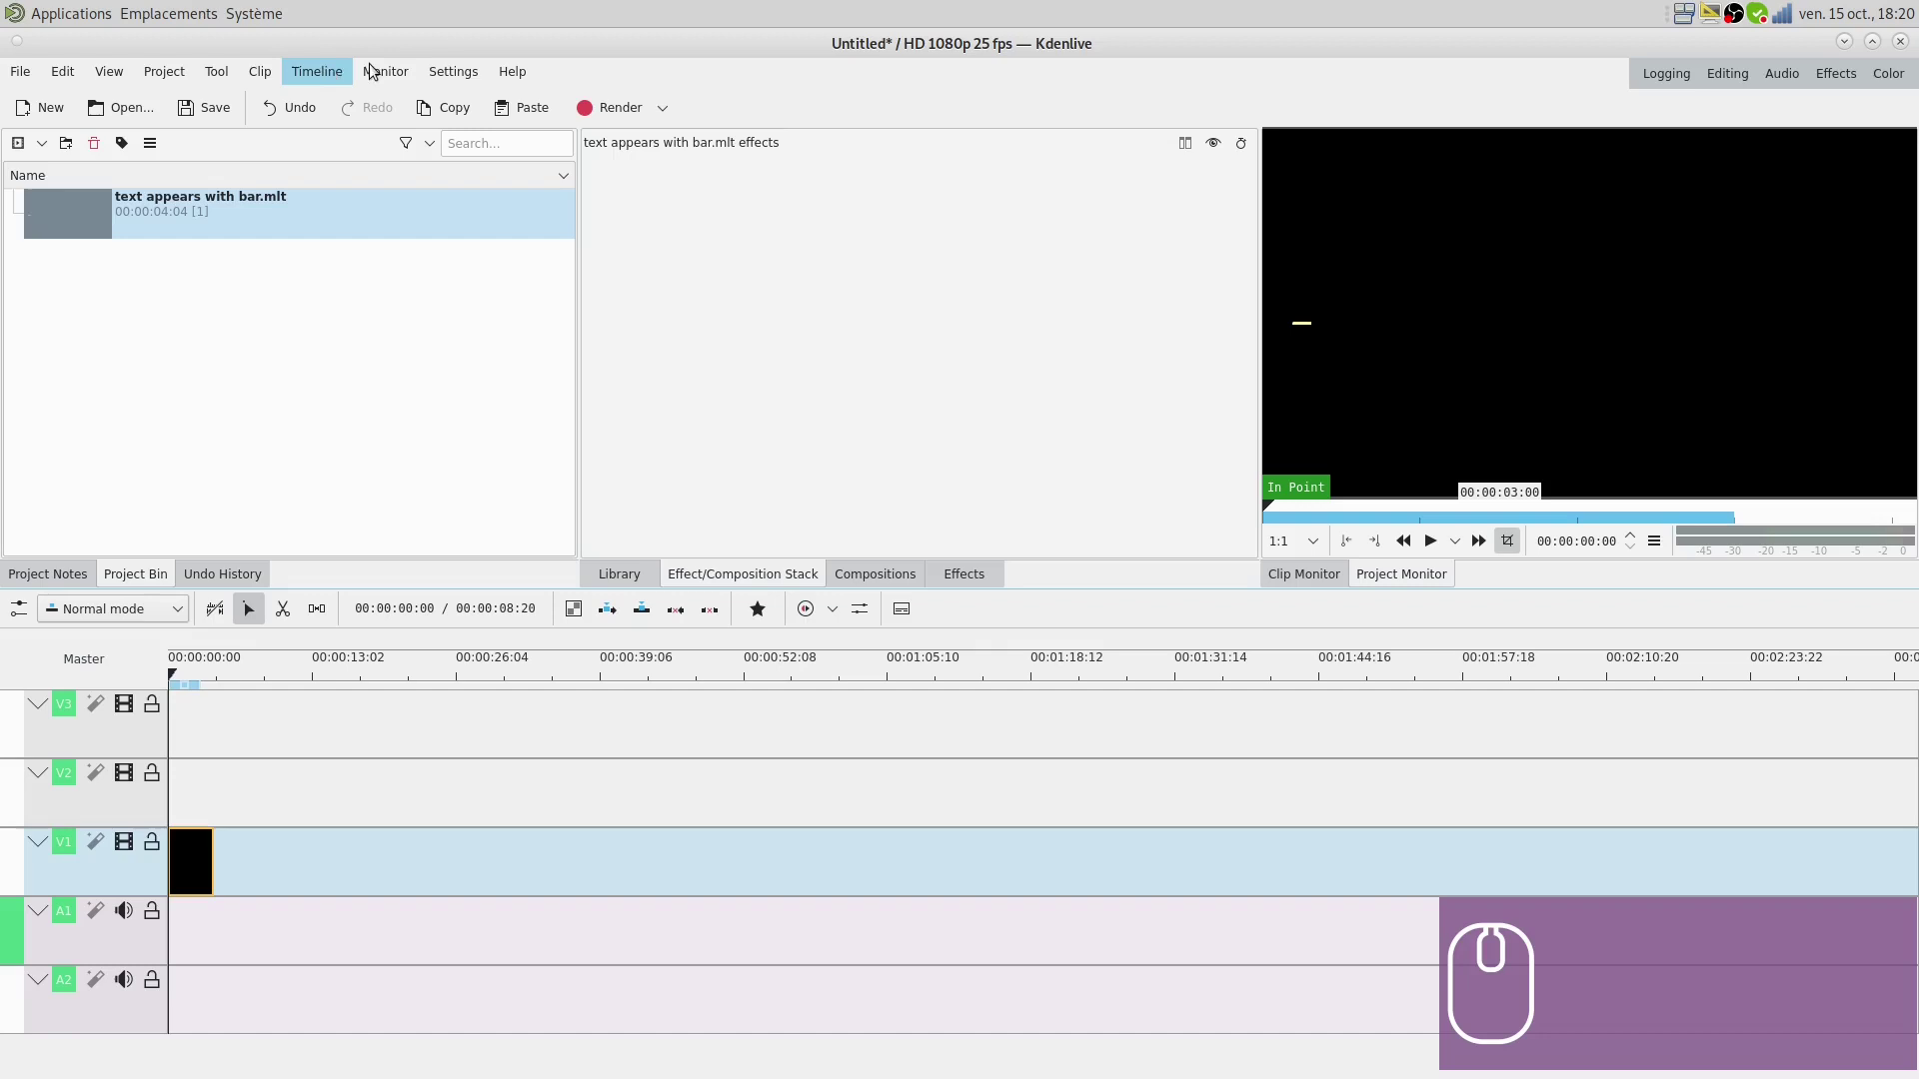
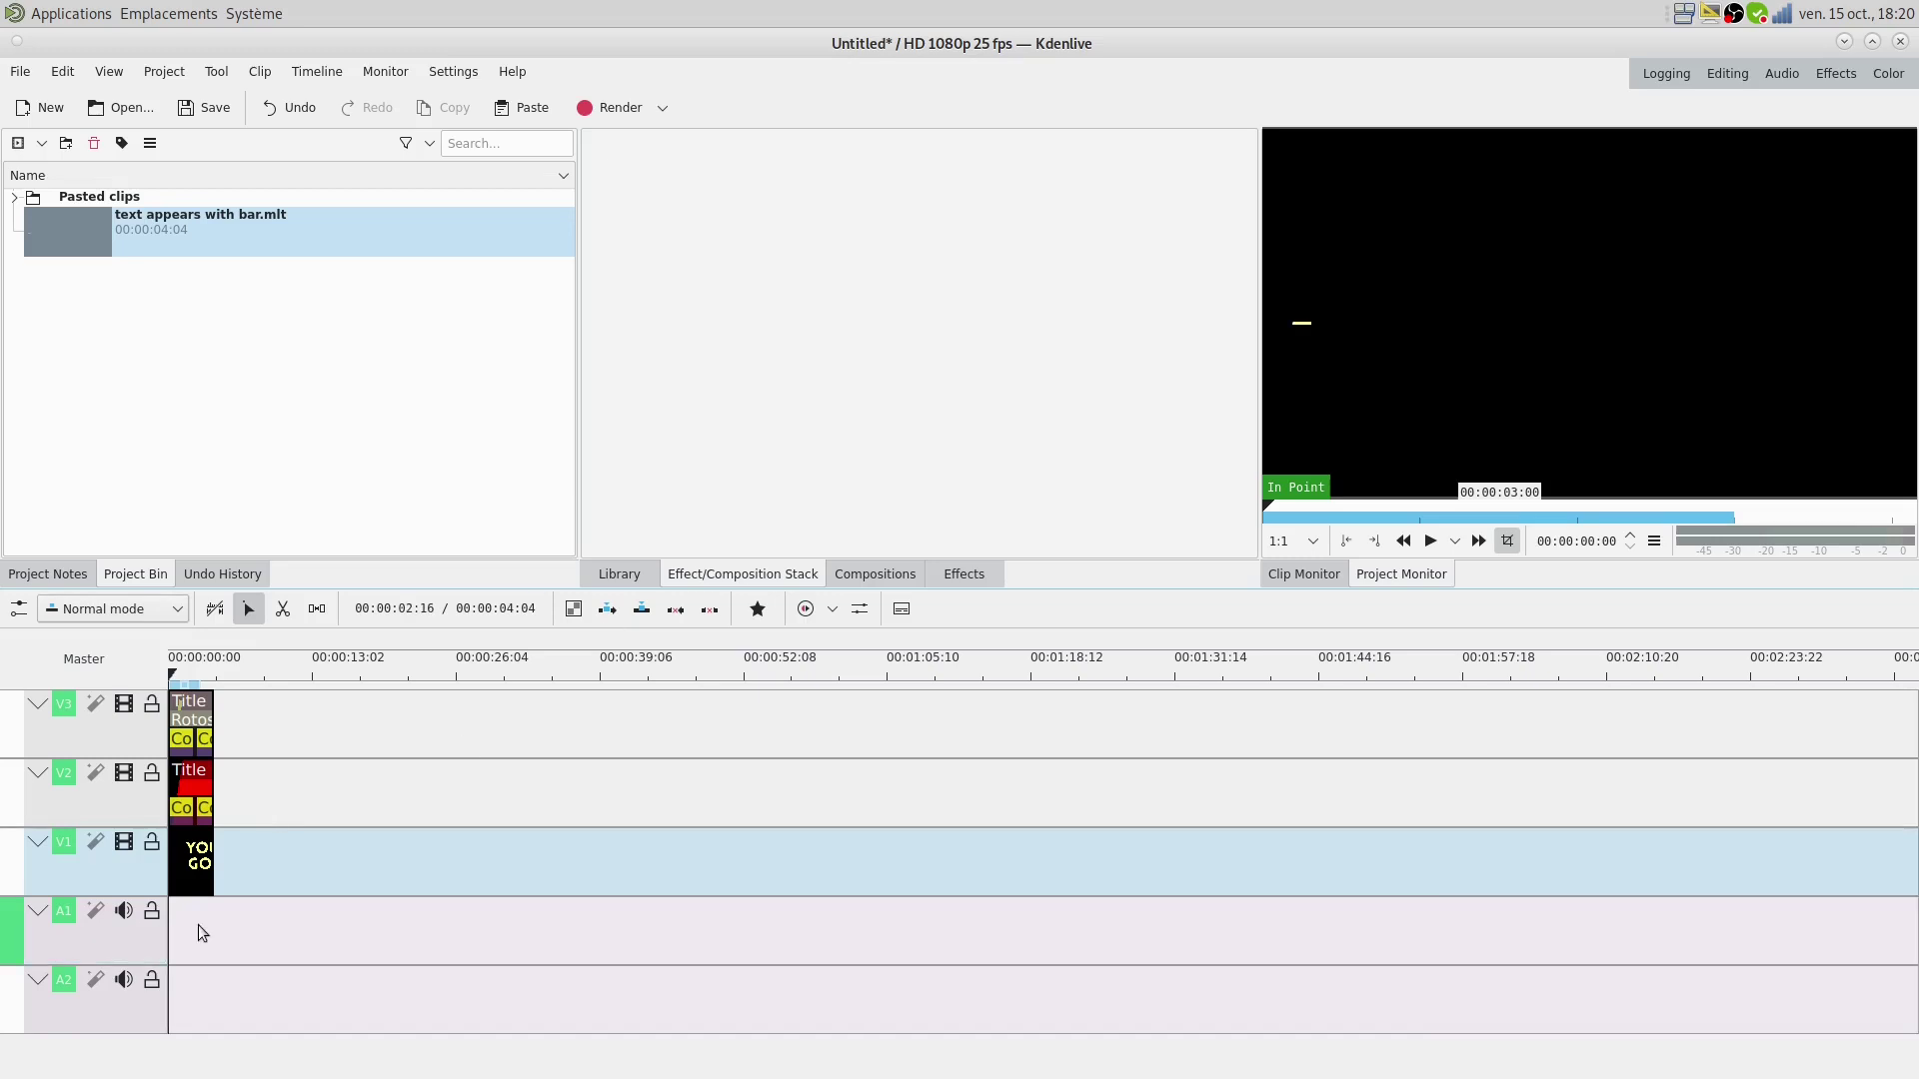
drag(189, 935, 209, 936)
scroll(up, 3)
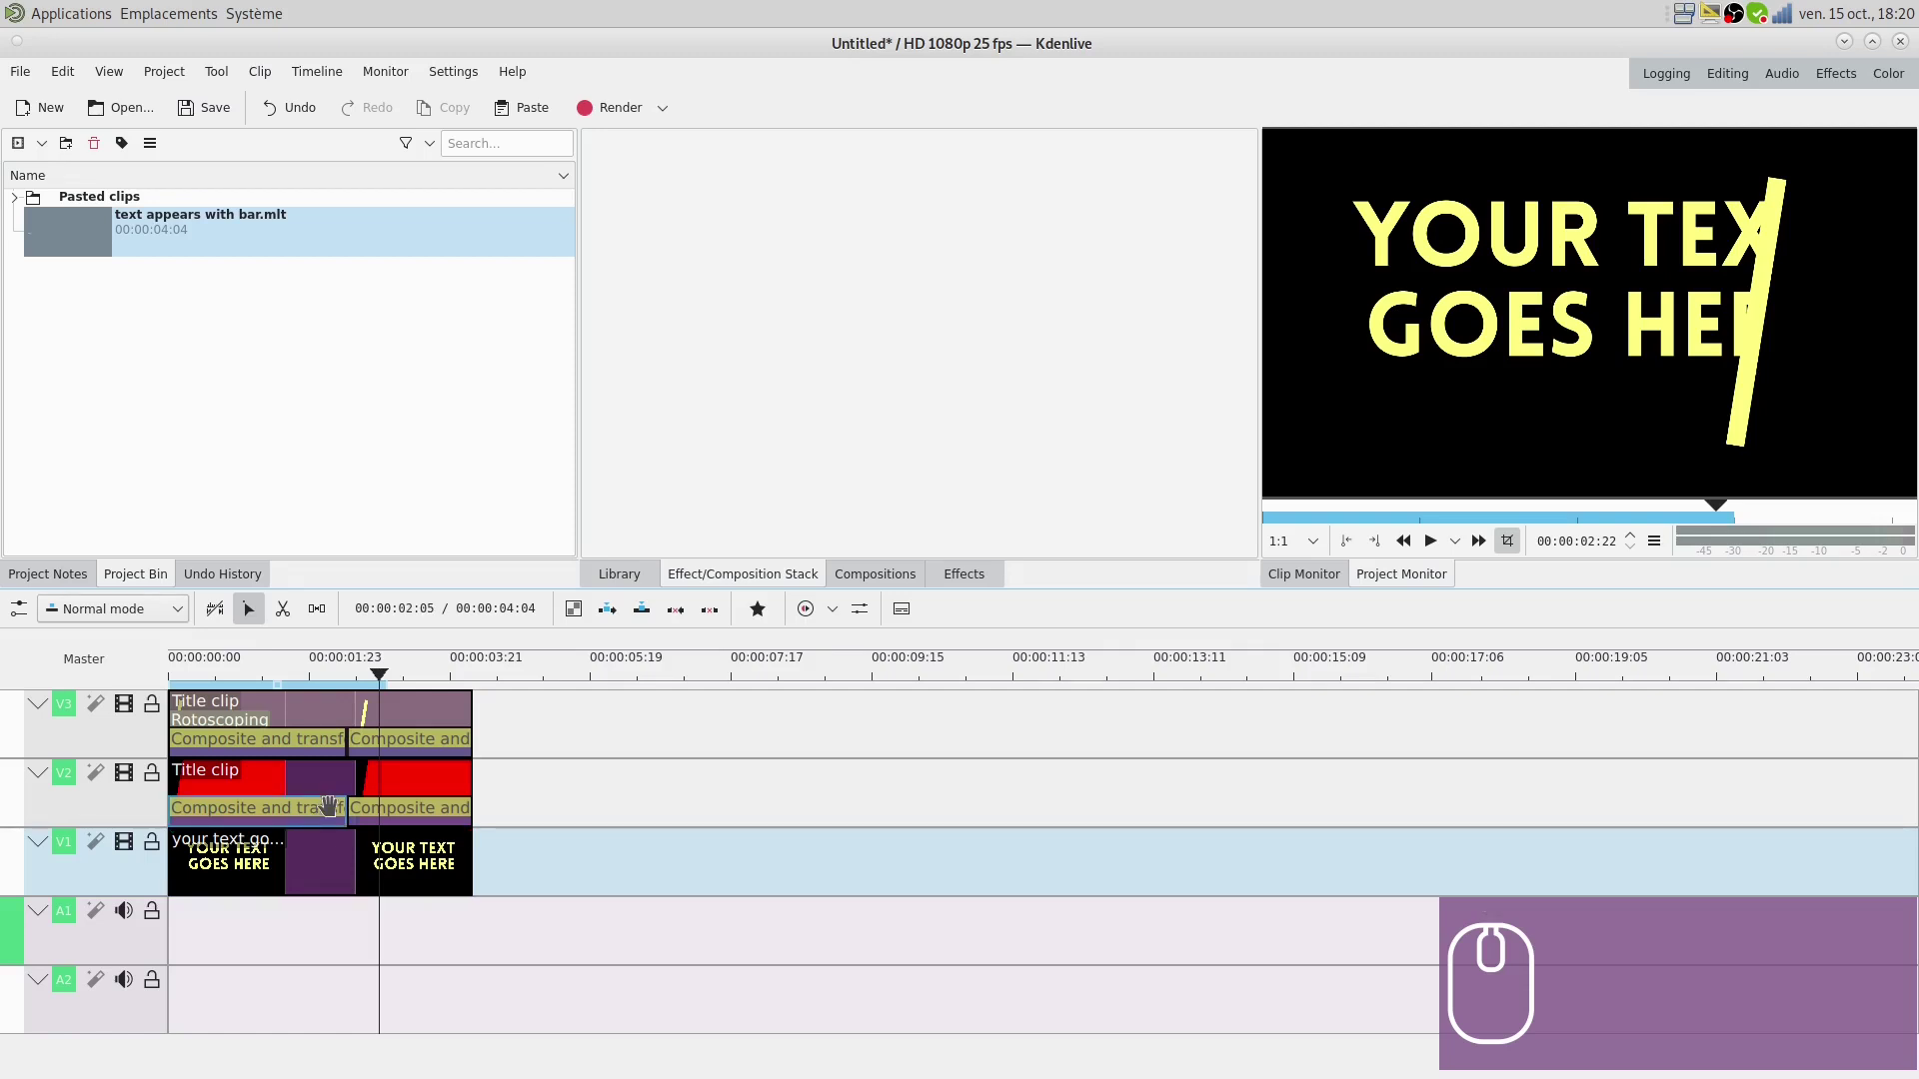
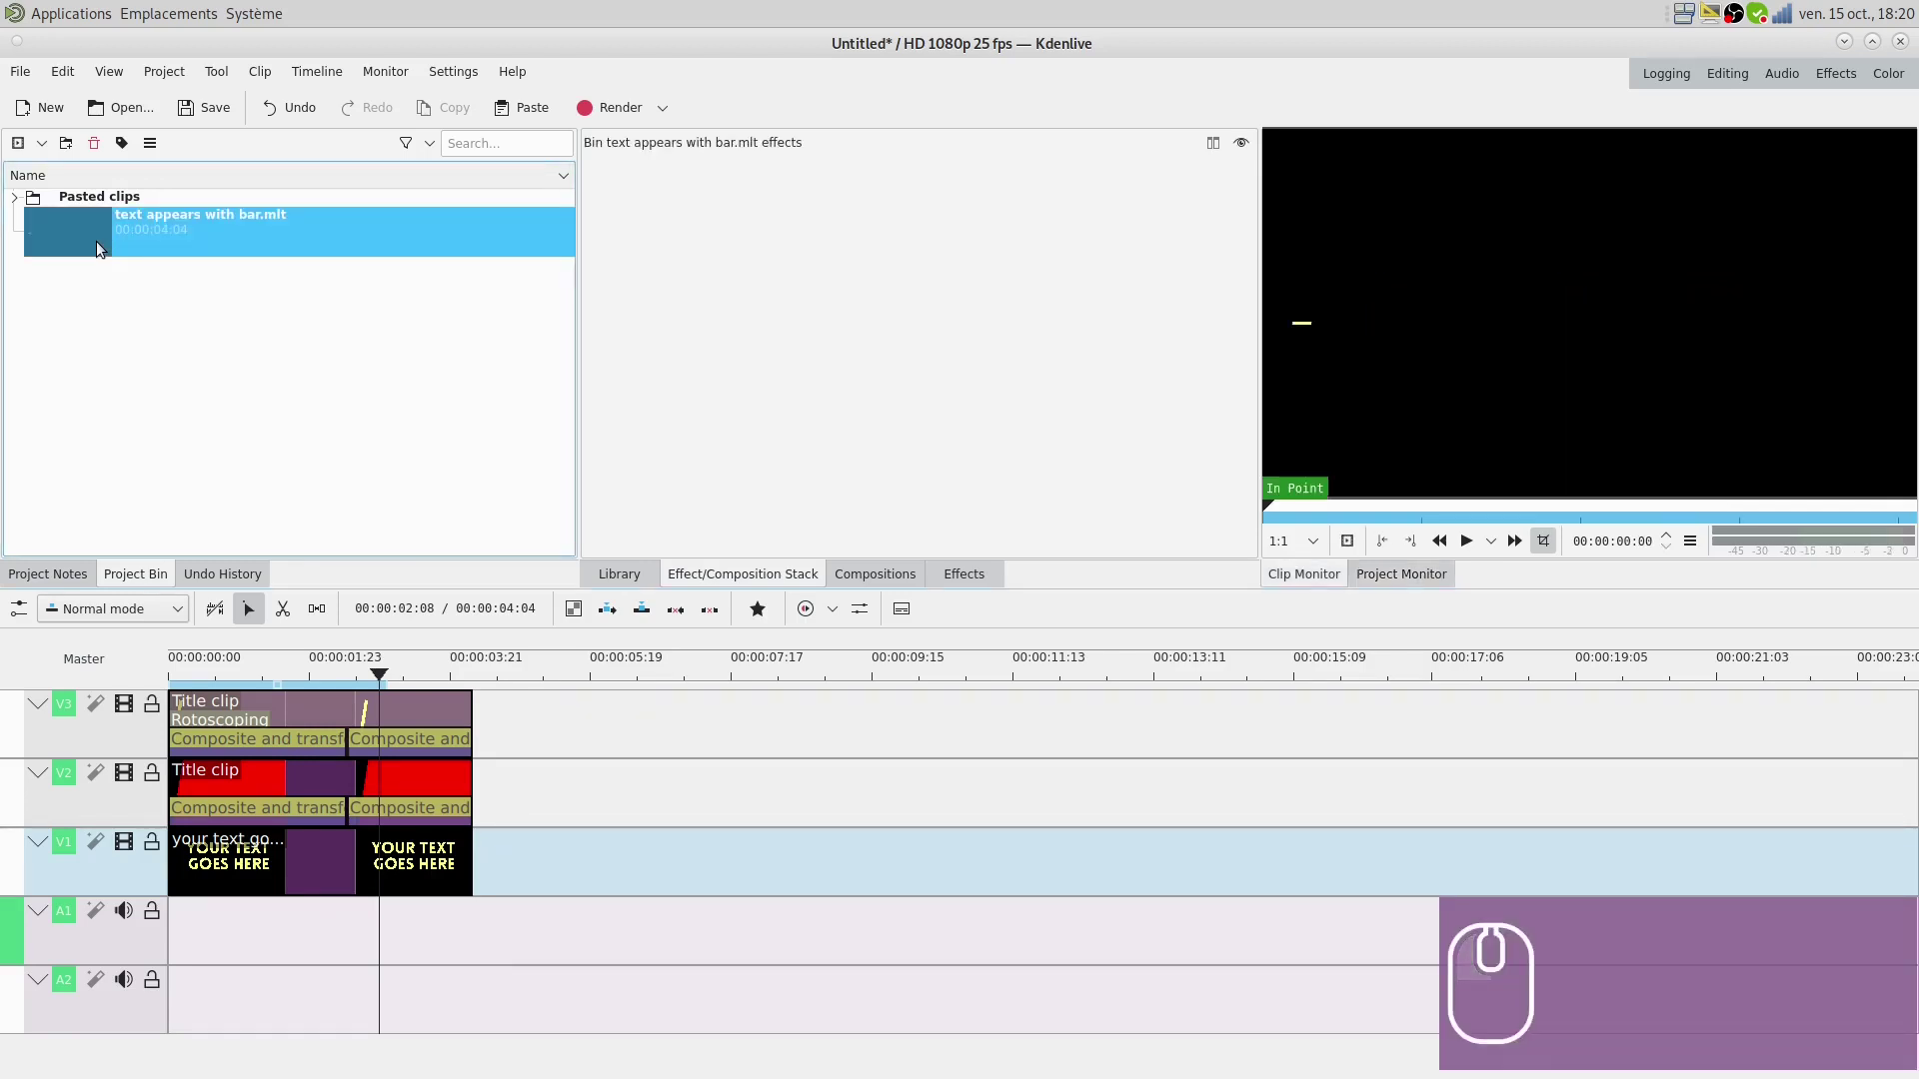
- Delete the library clip from the bin and bring up Project Settings
key(Delete)
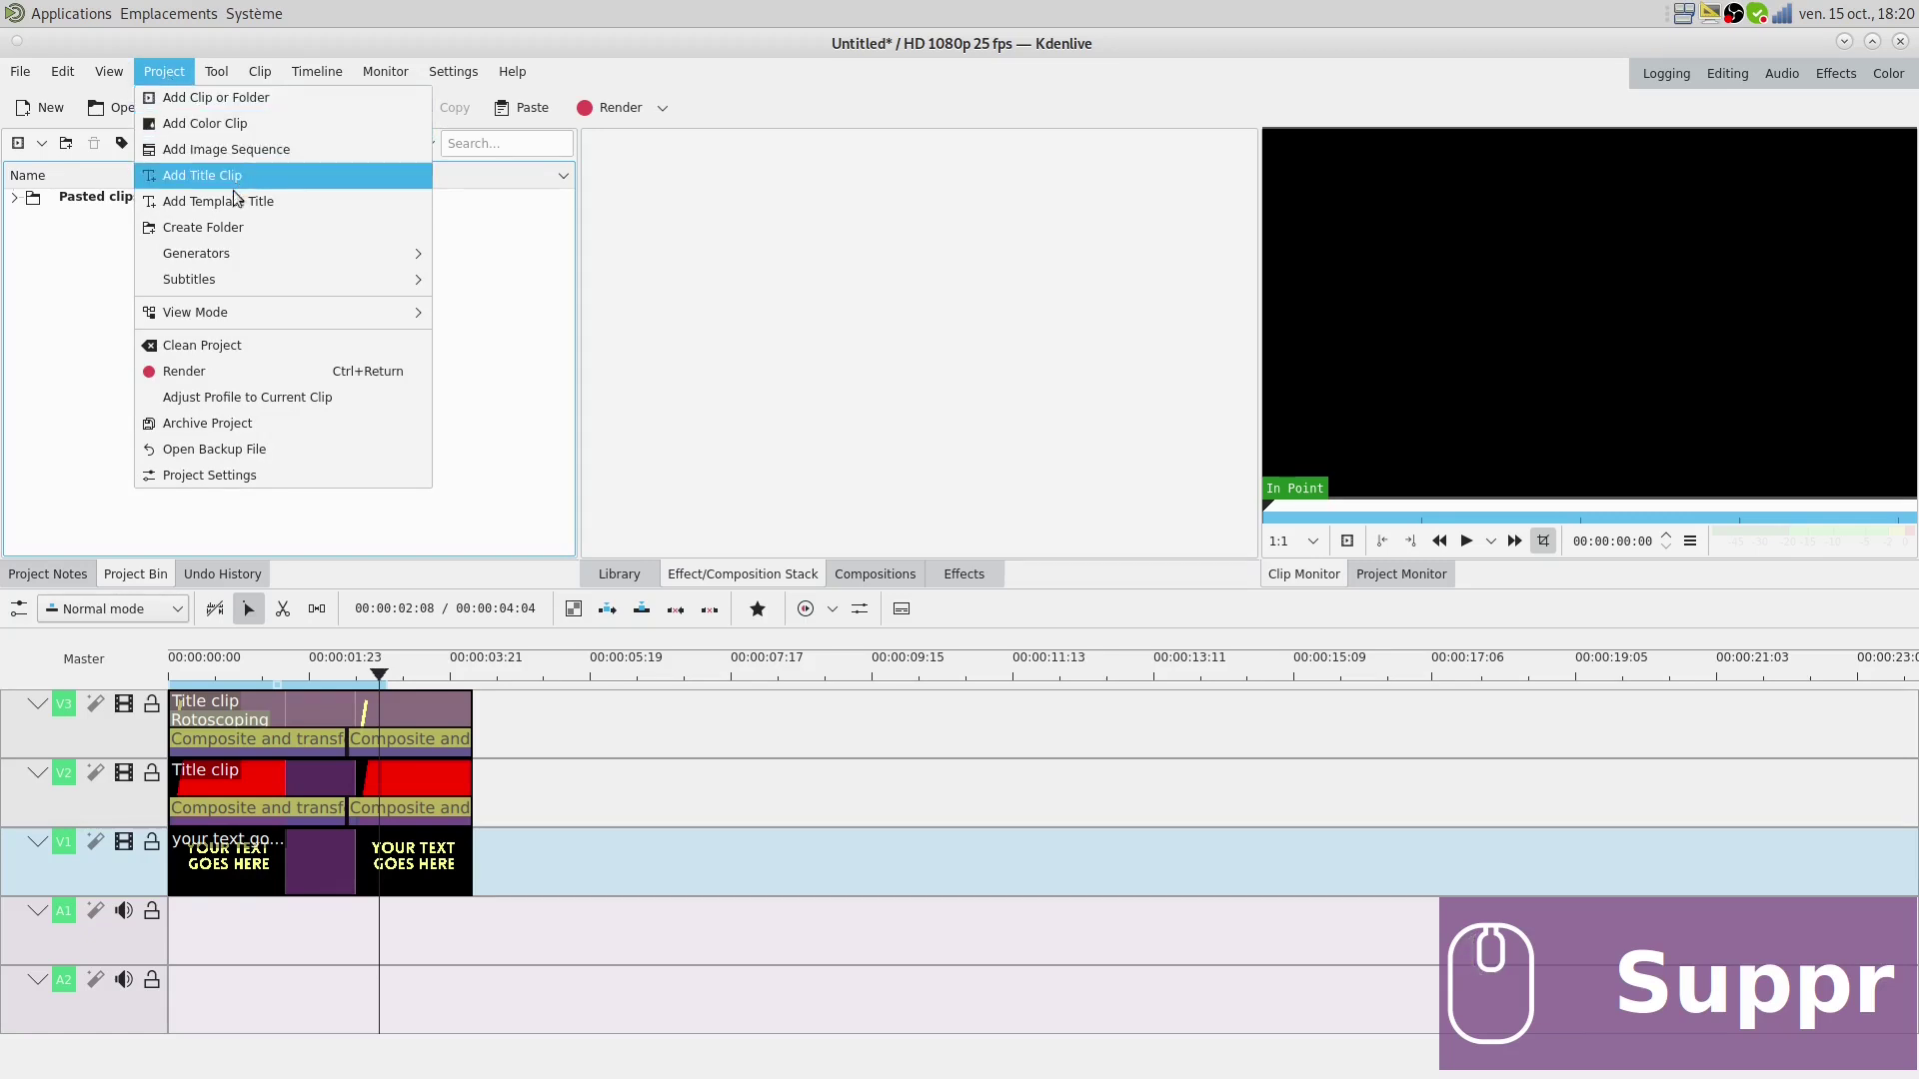
click(205, 484)
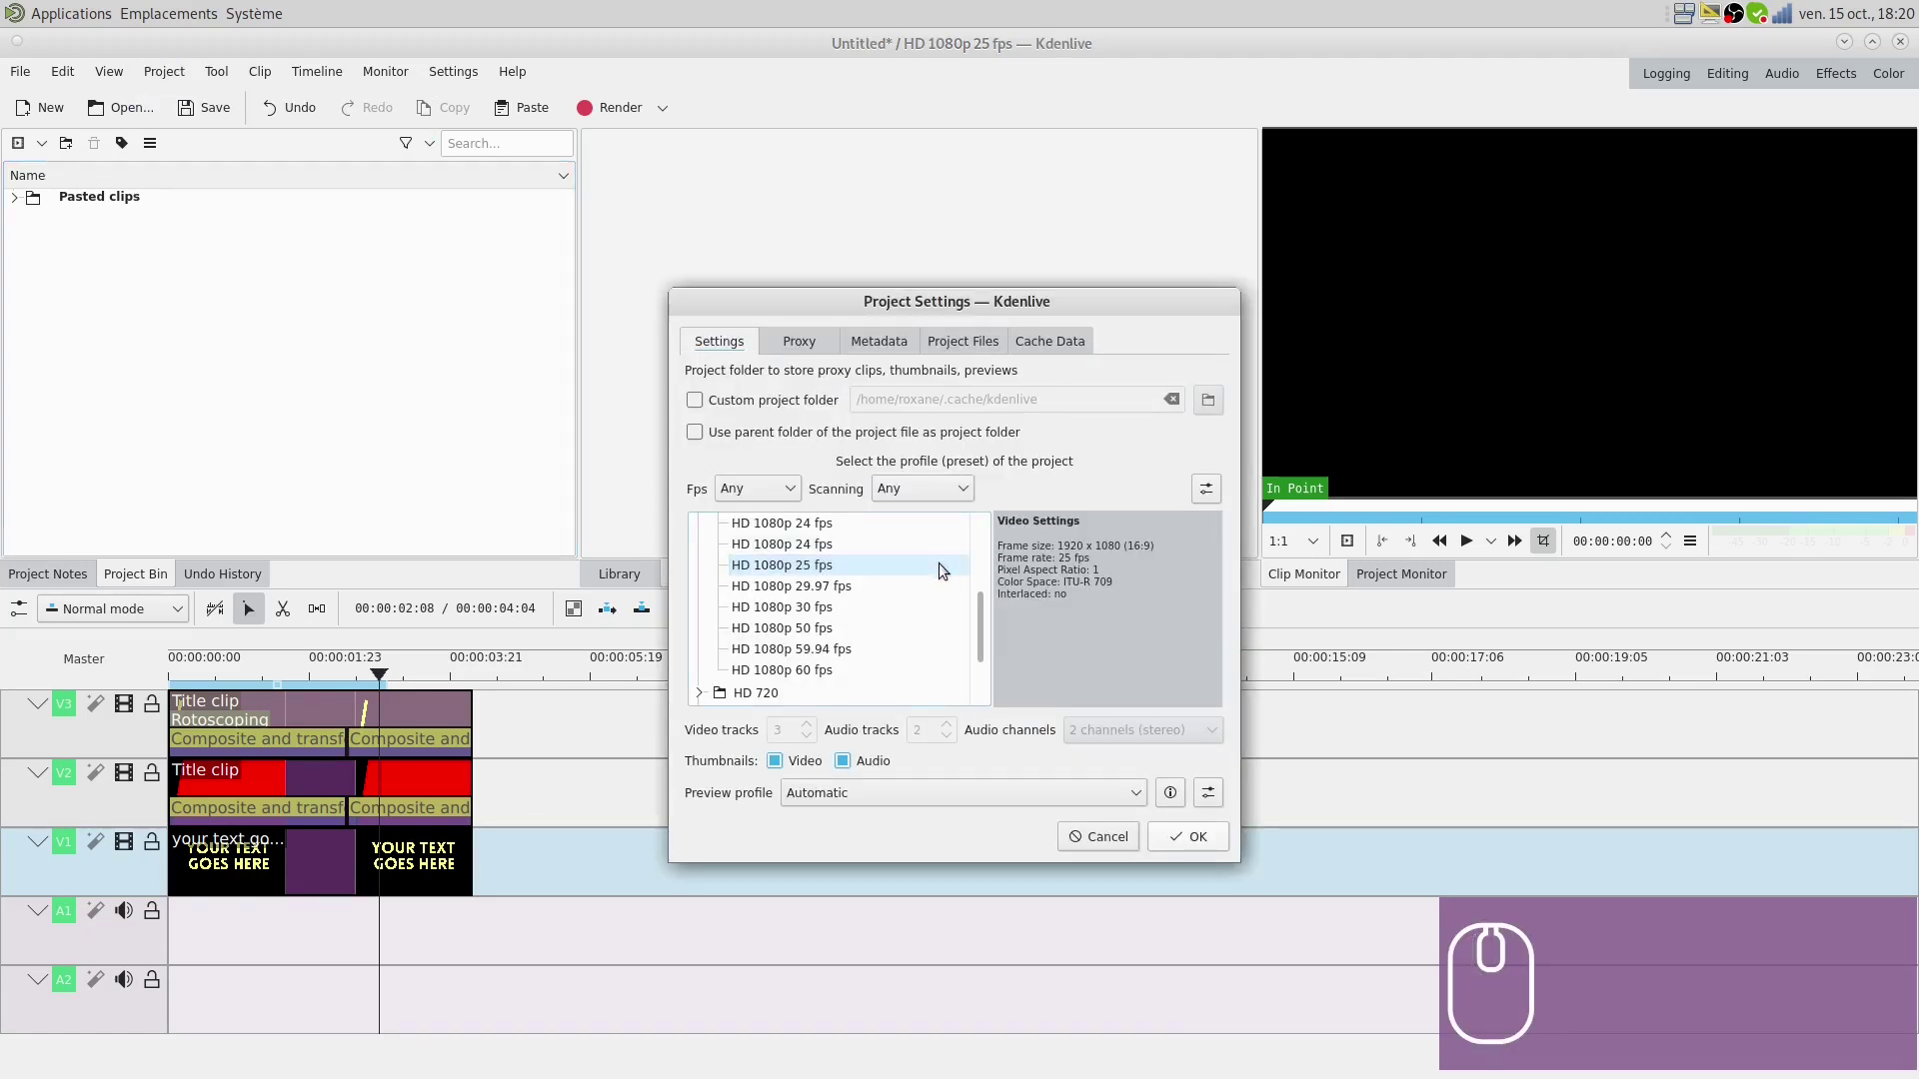
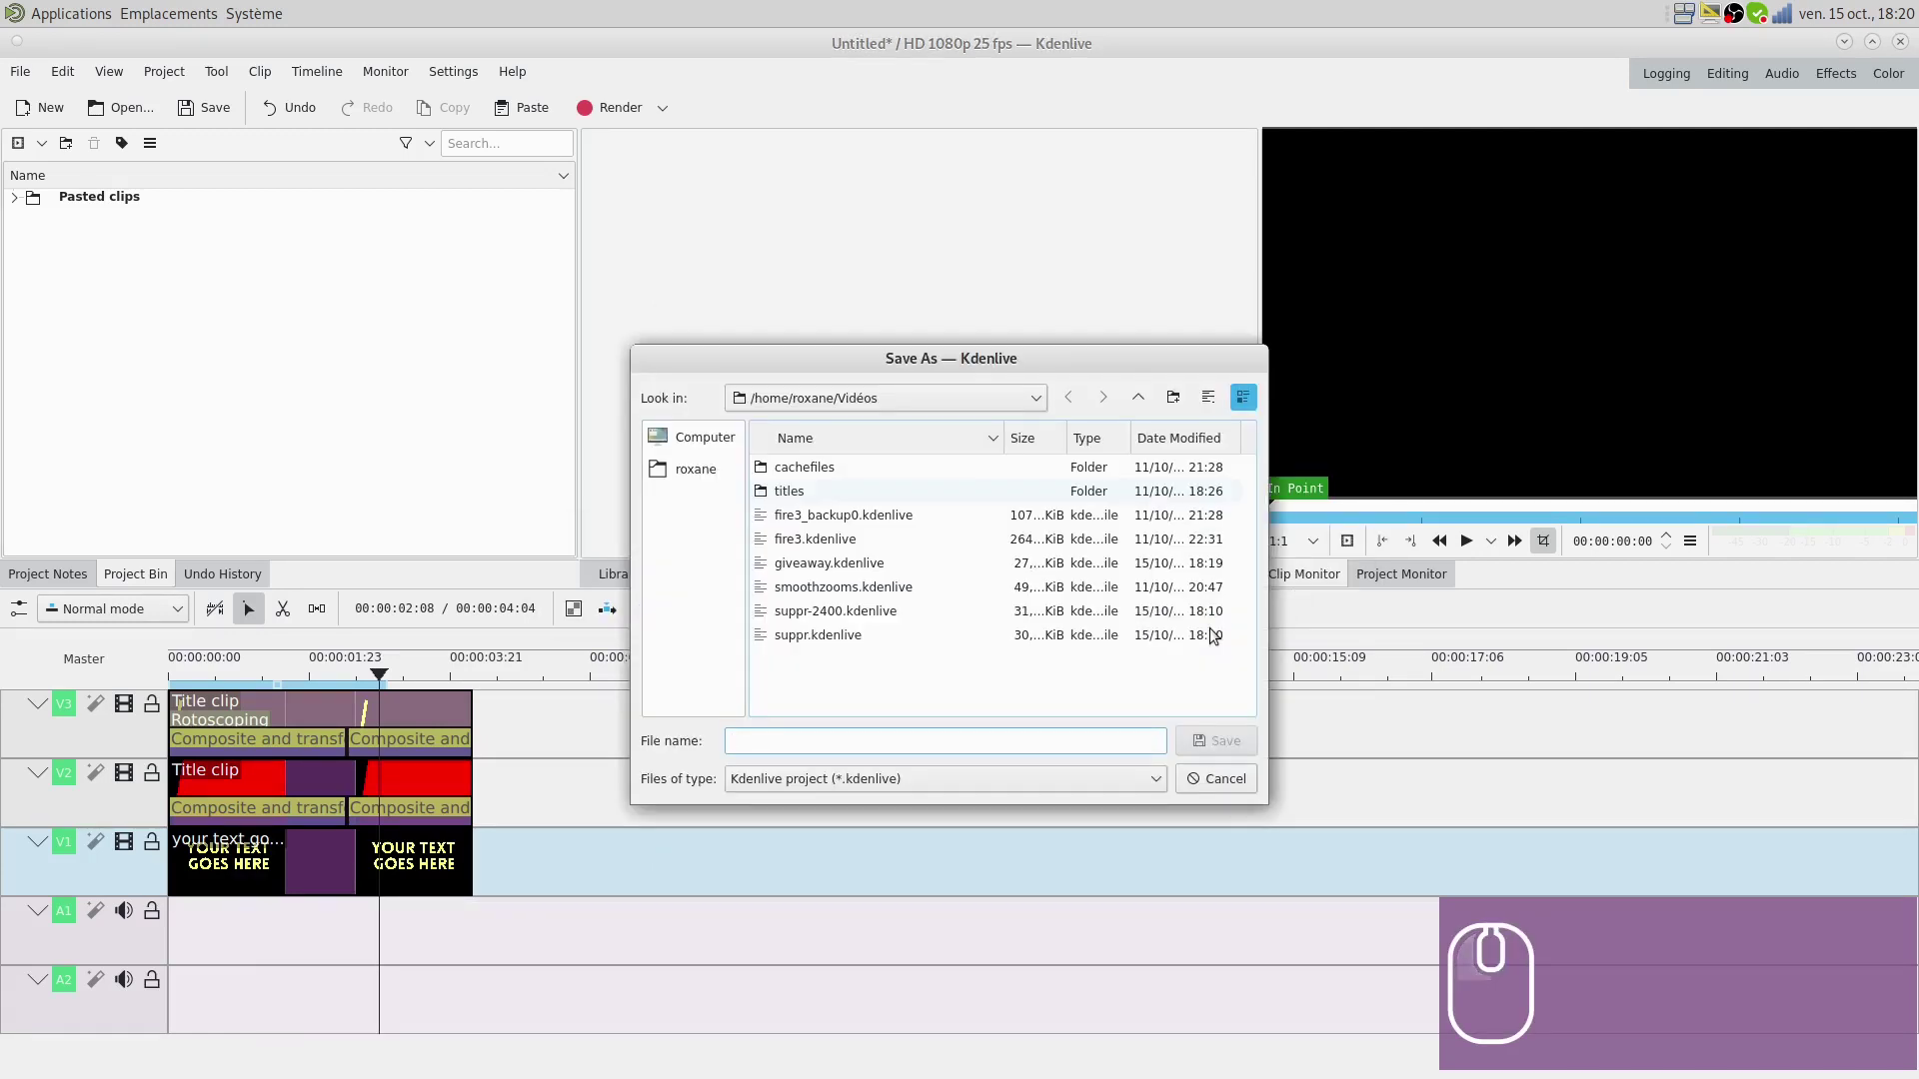
- Save the project as suppr.kdenlive in the Vidéos folder
text(sup)
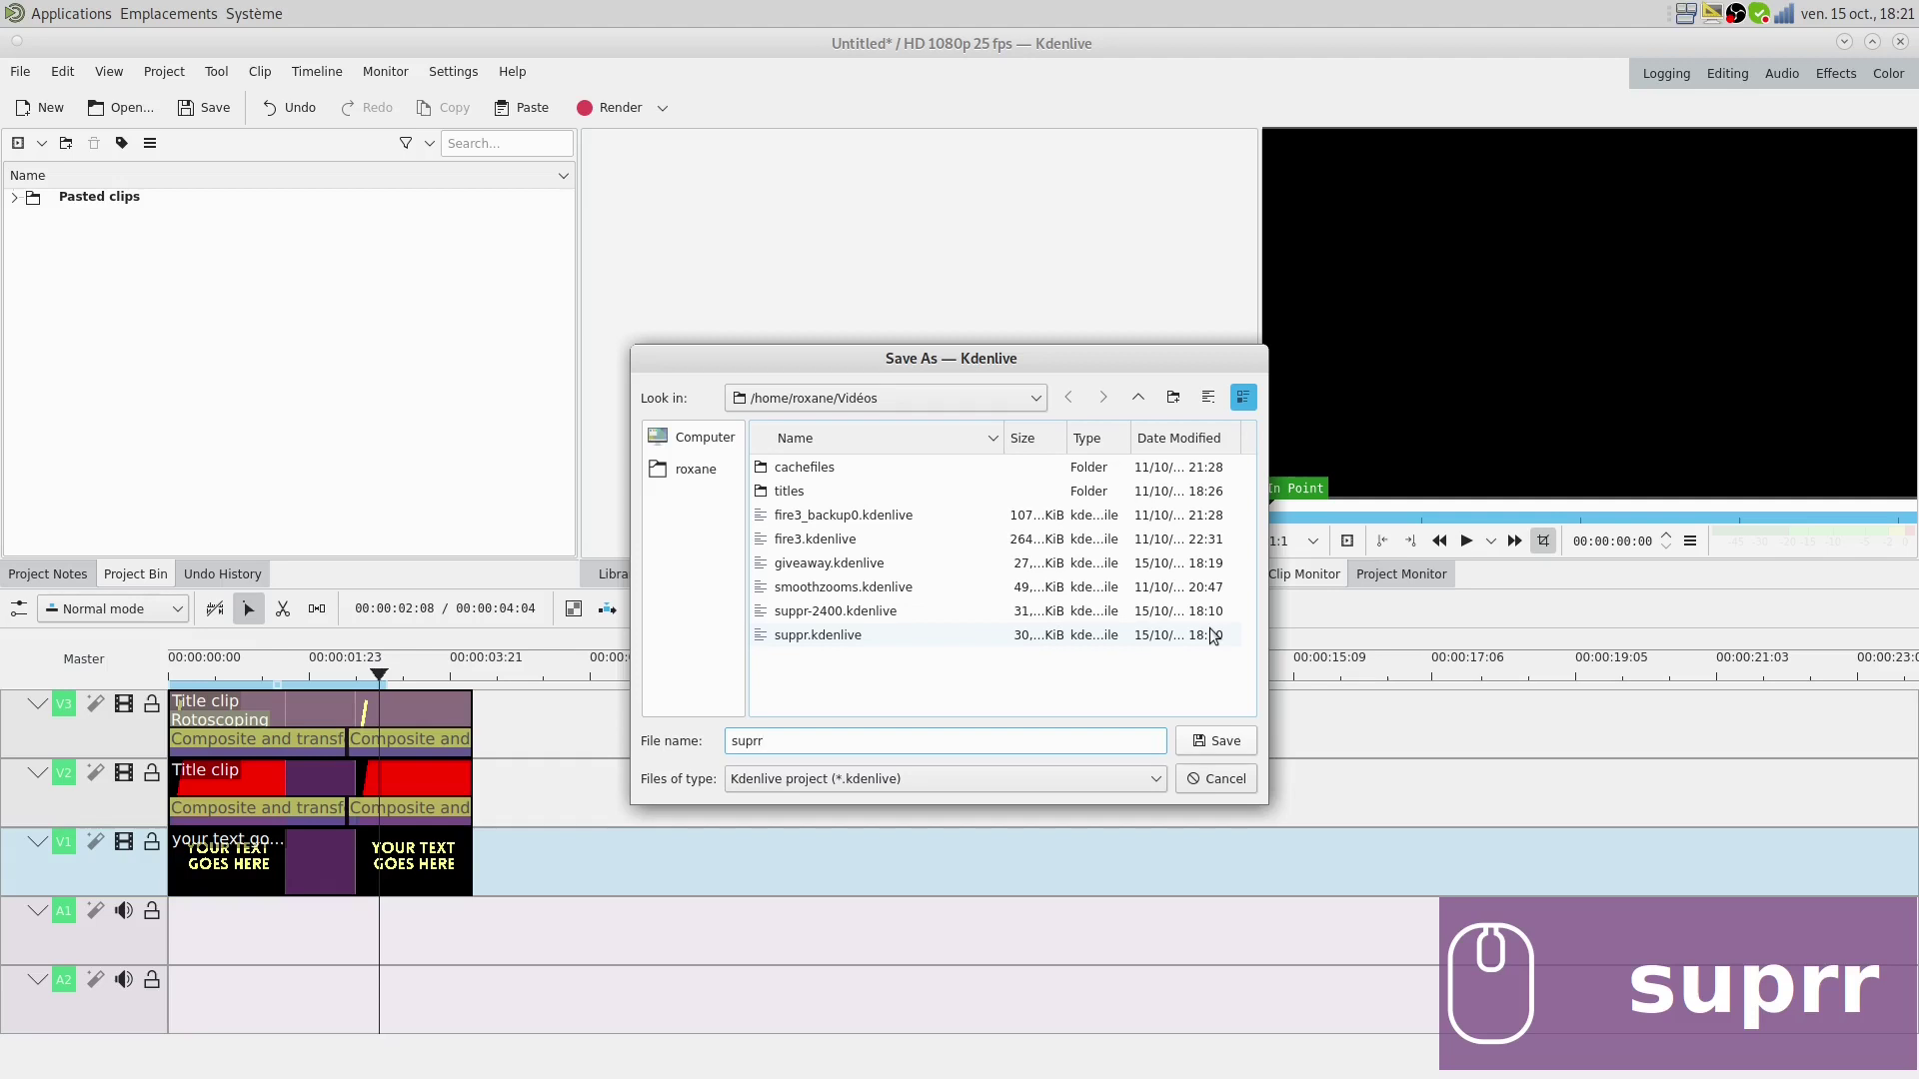
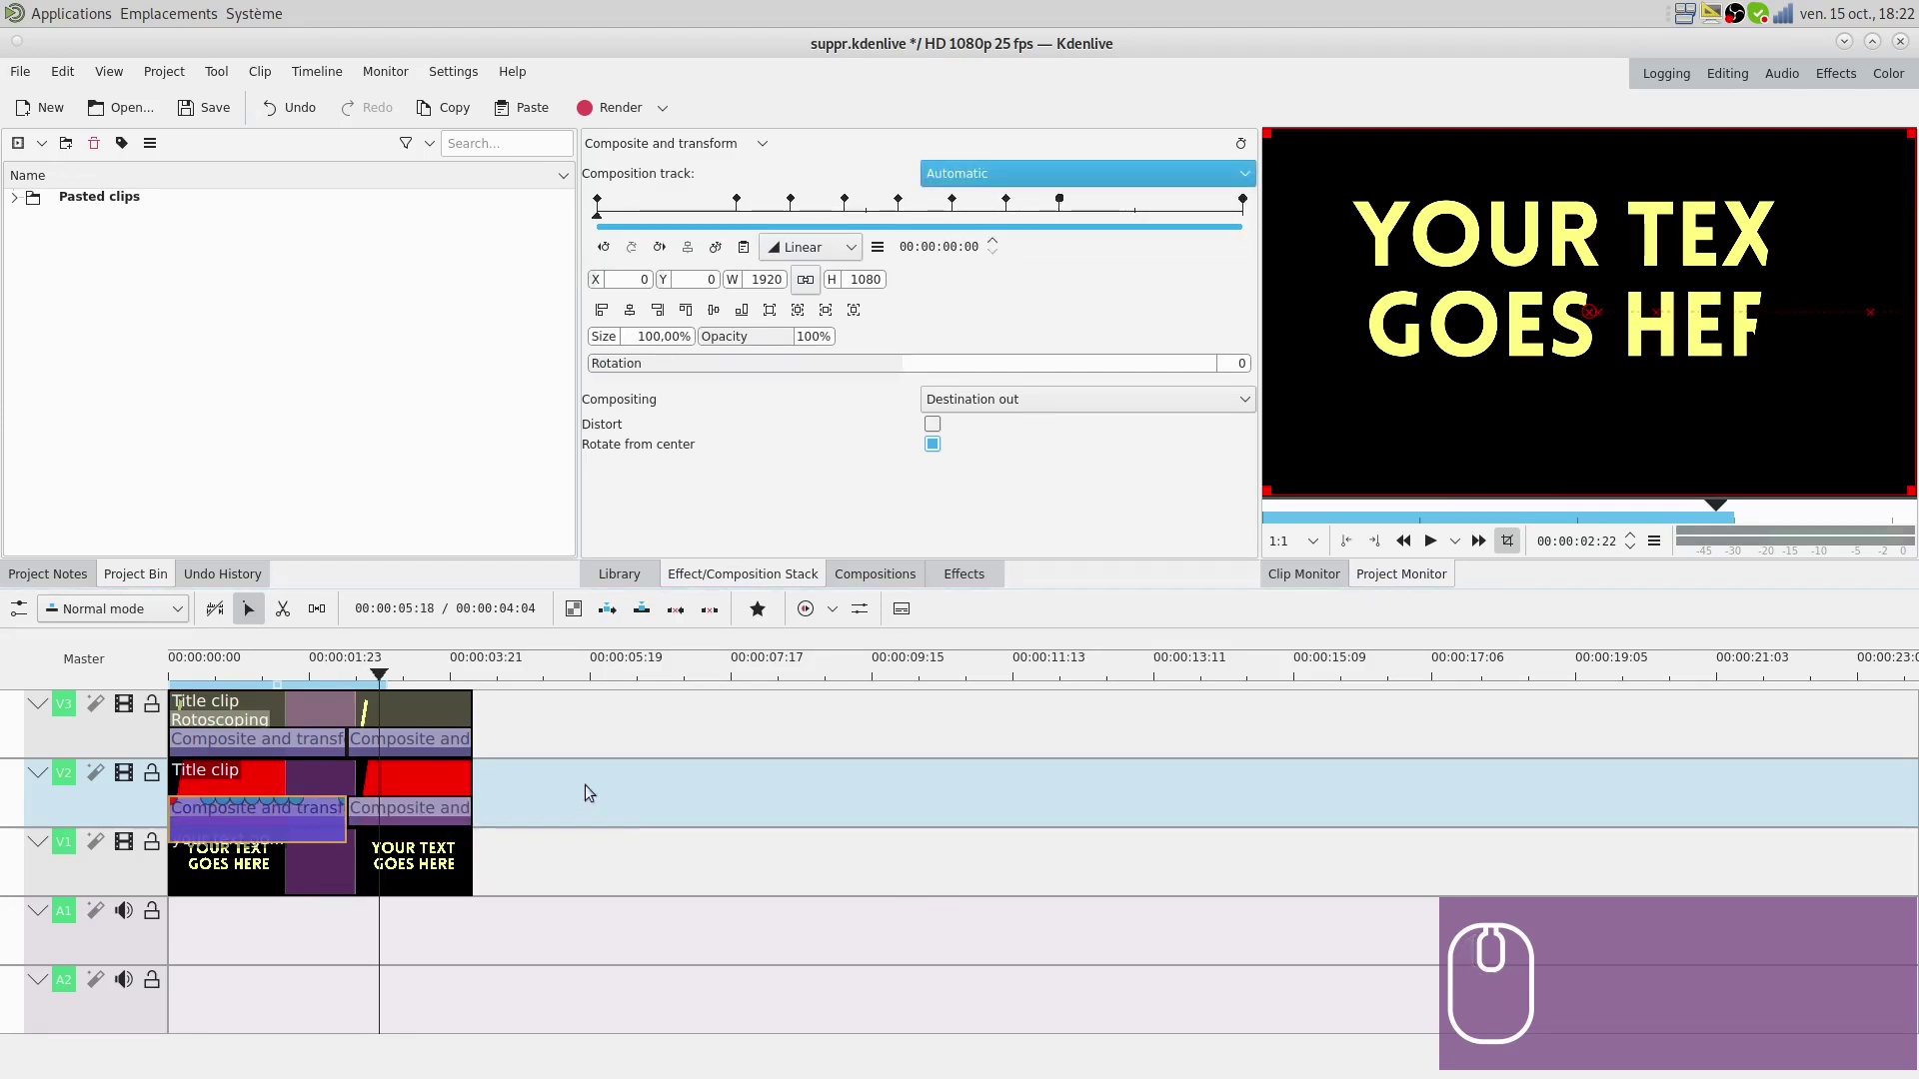
- Save all timeline clips and compositions to the library as bar 24
drag(511, 921, 976, 567)
text(r␣24)
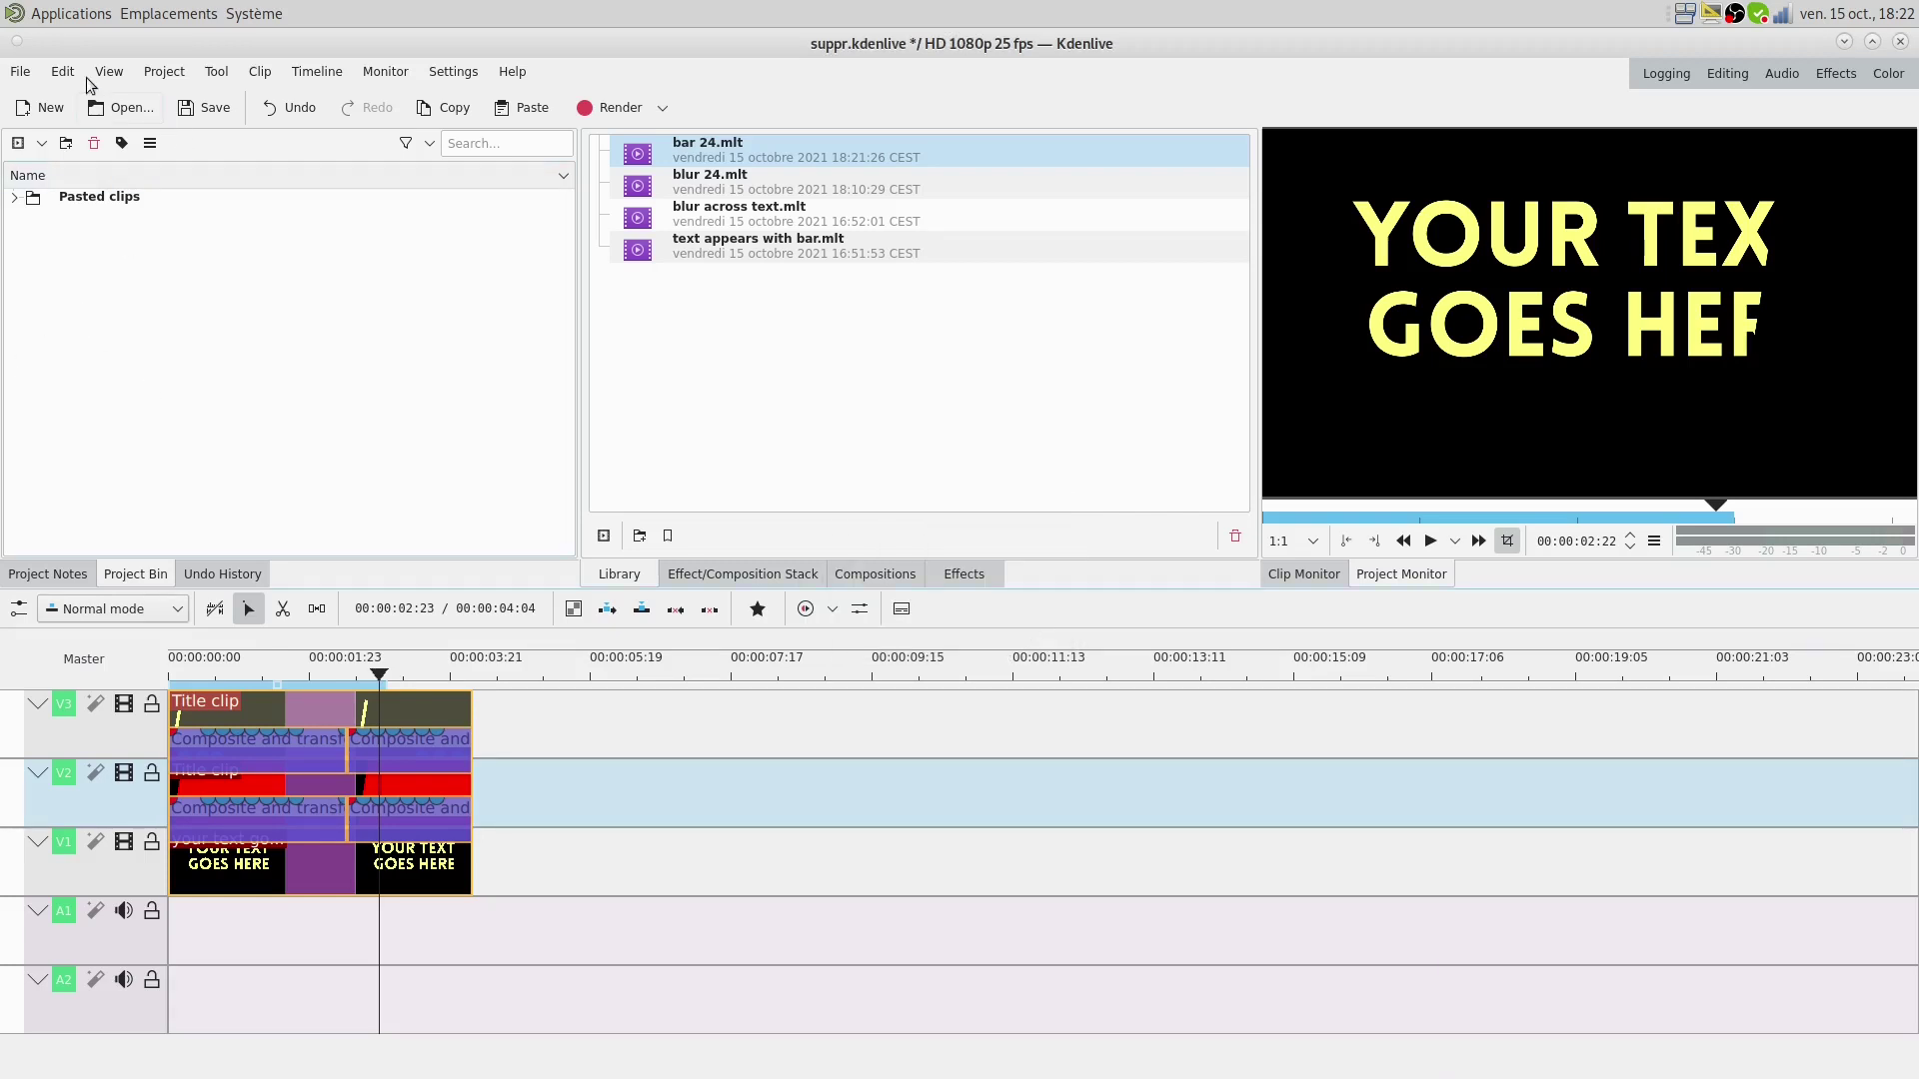
- Open giveaway.kdenlive and place bar 24.mlt at 00:00 on V2 above the Bubbles footage
drag(39, 79, 1194, 625)
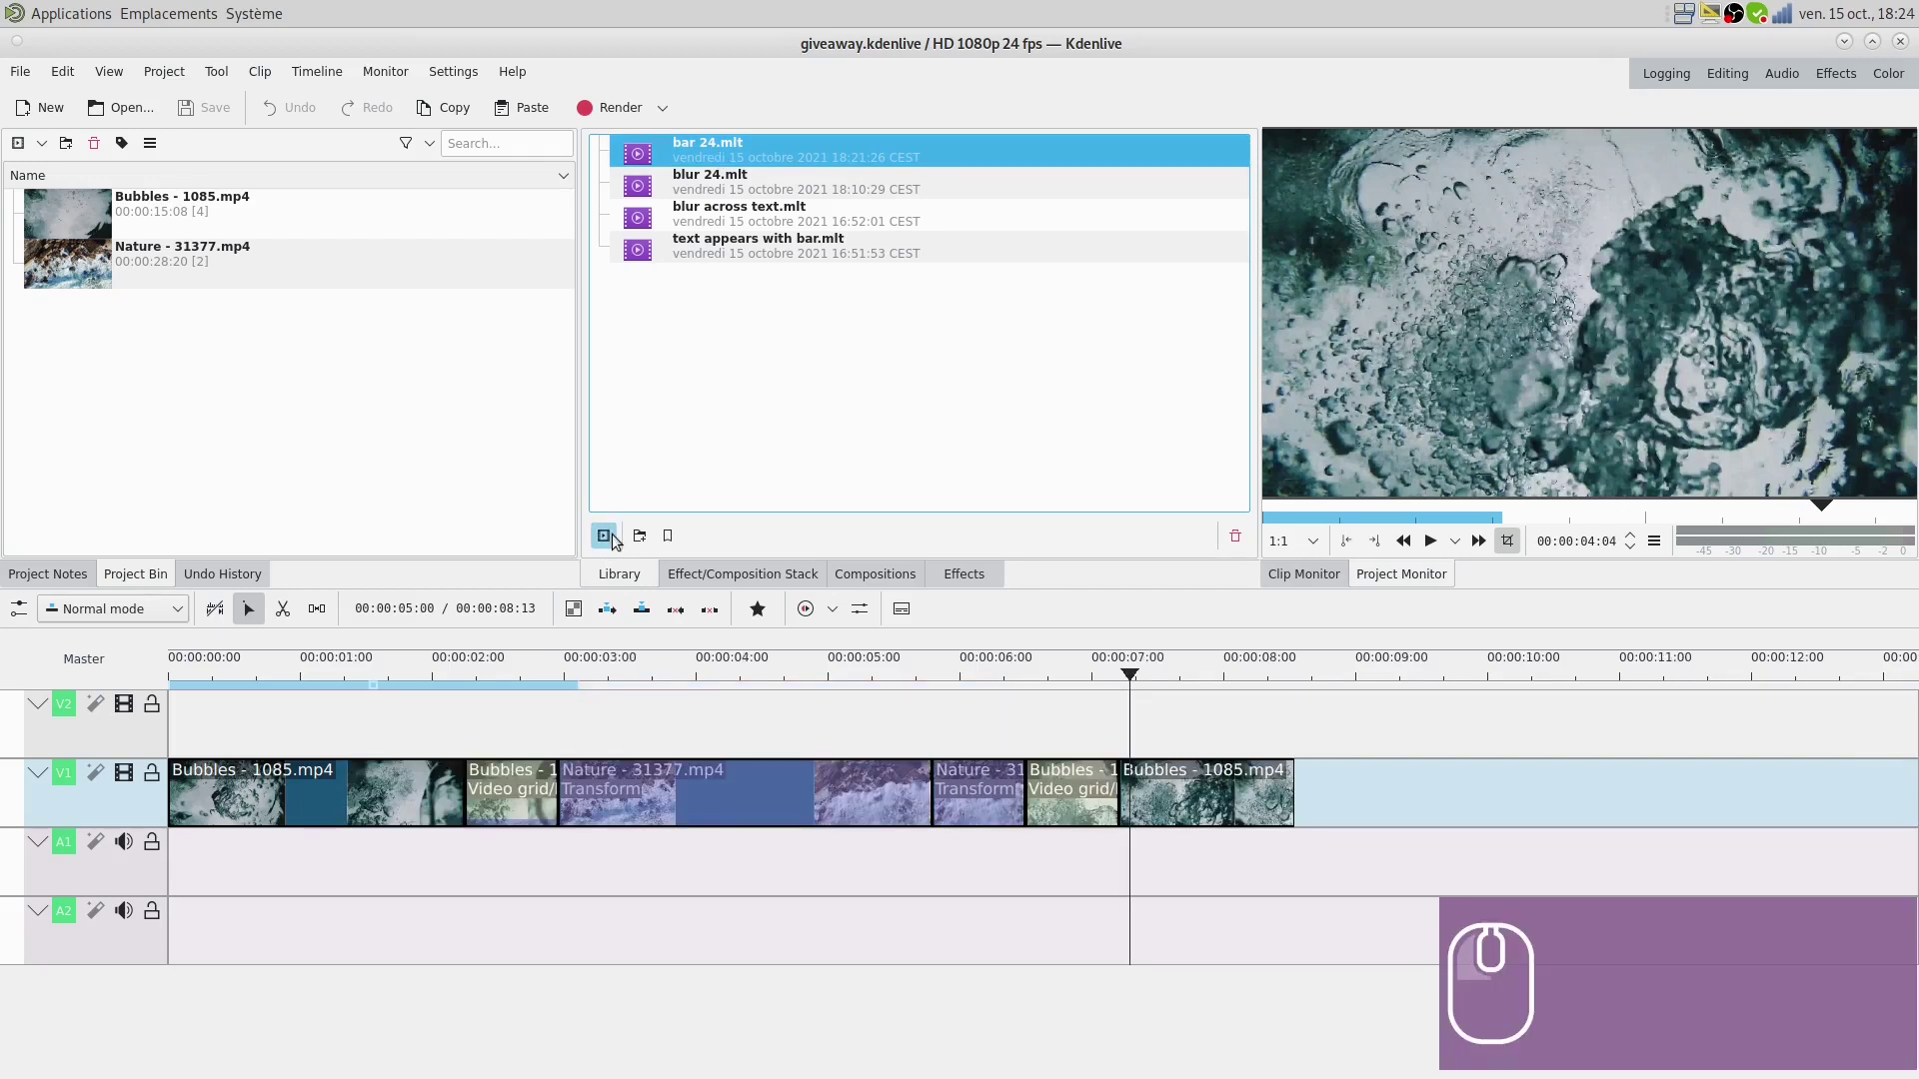
drag(79, 218, 338, 69)
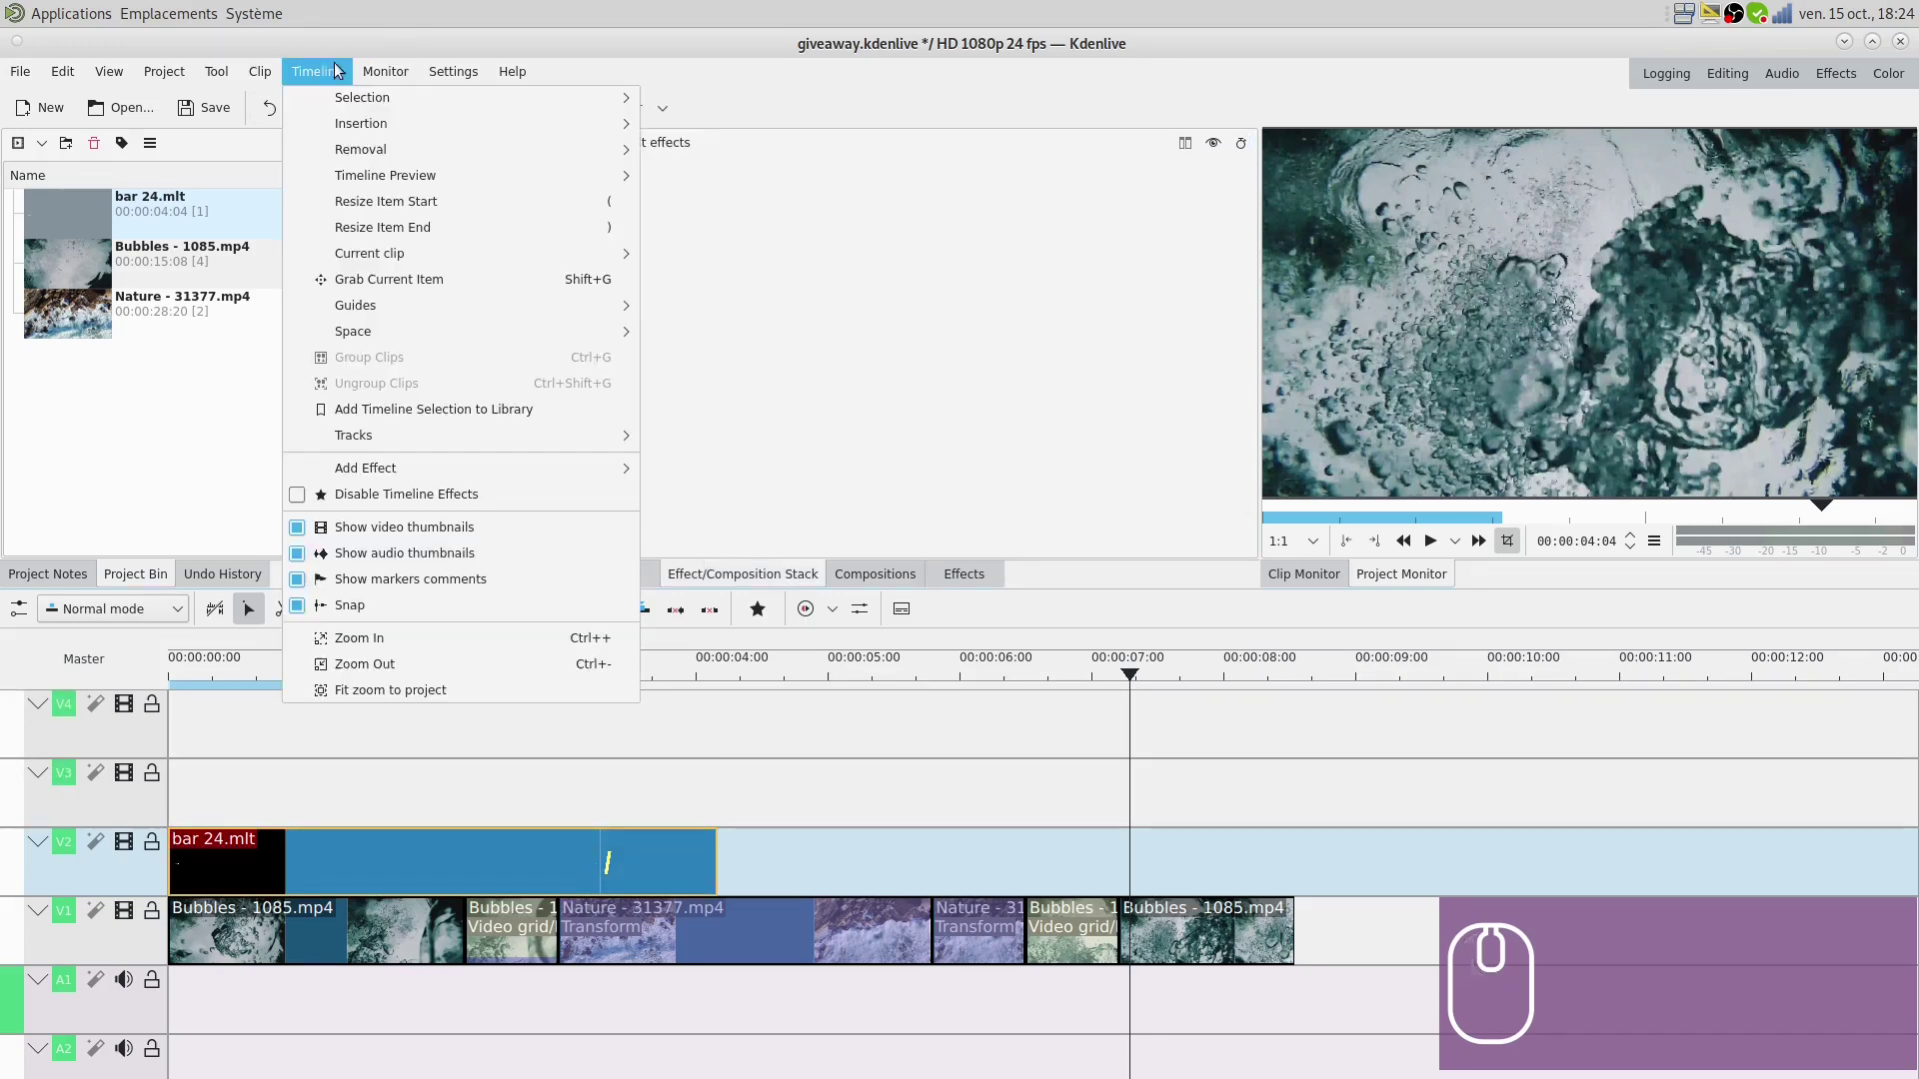
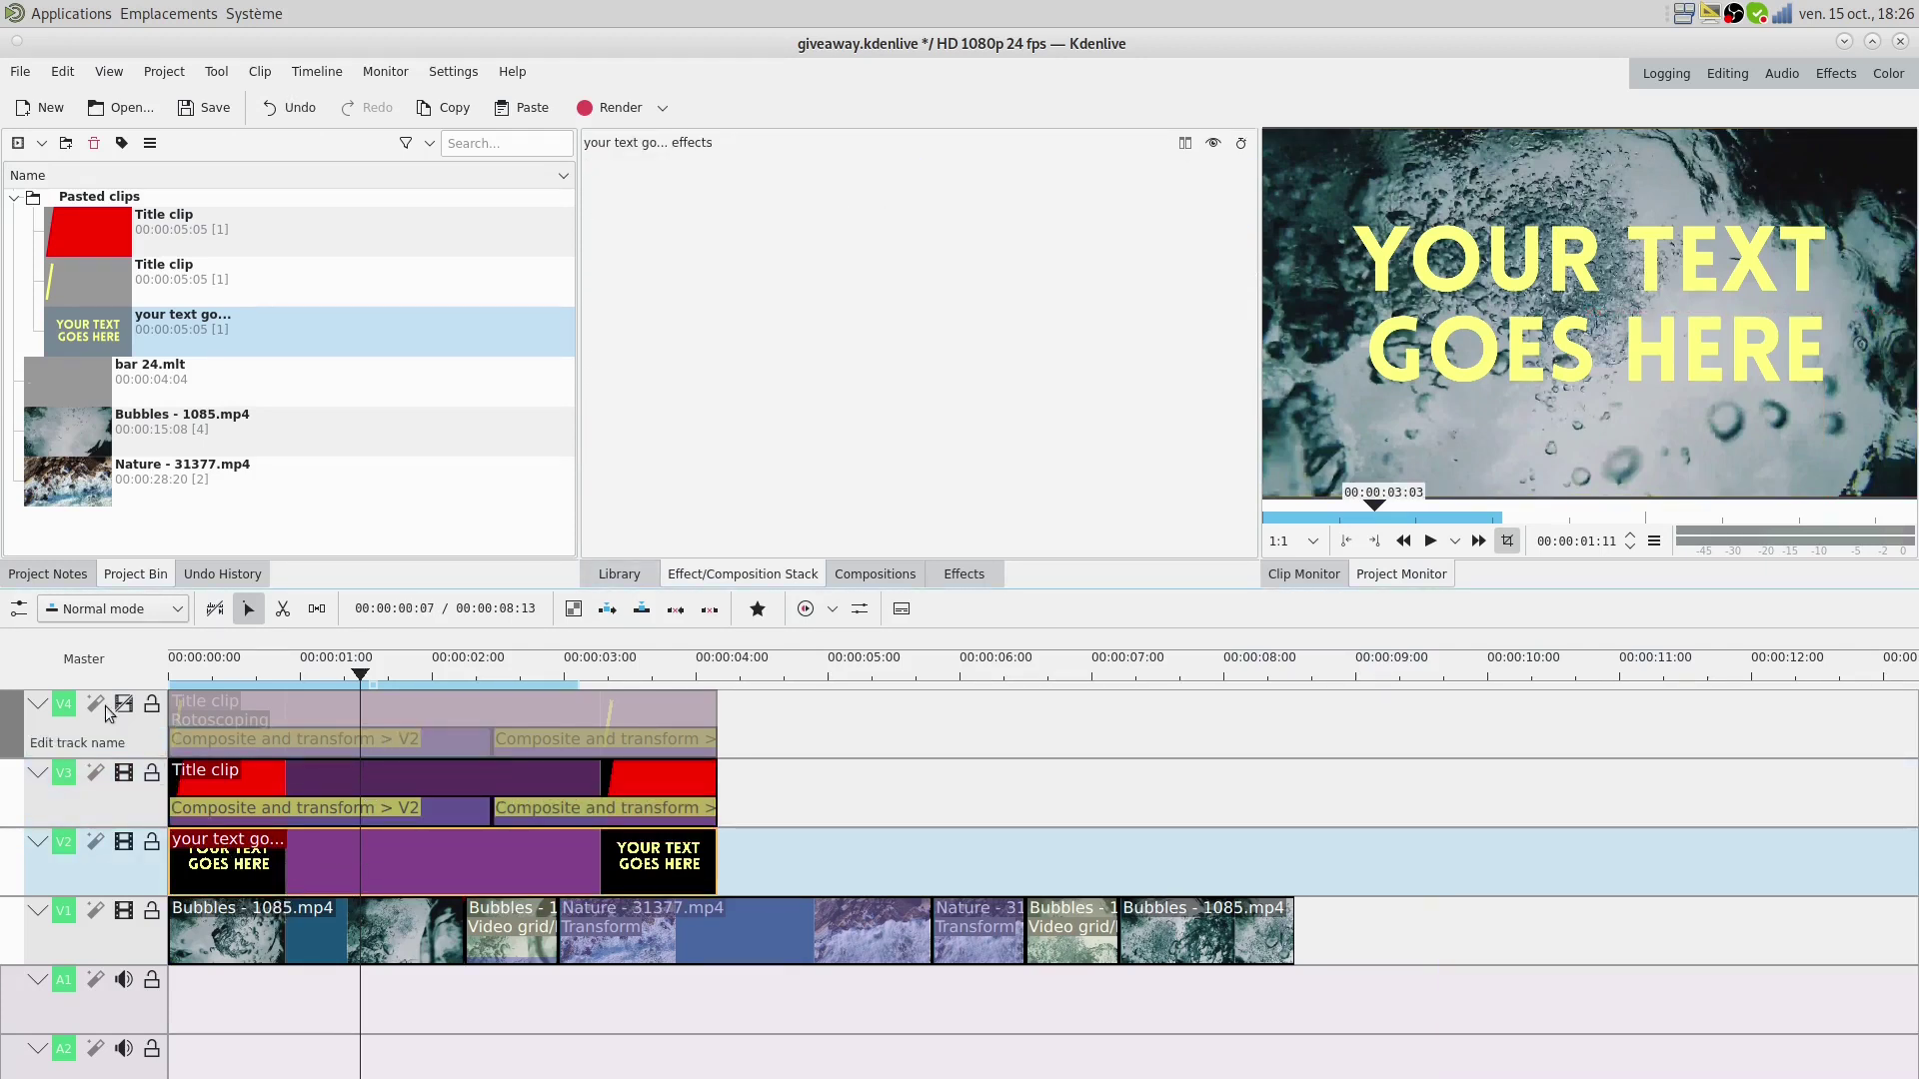
- Select the top video track so the expanded bar 24 title clips land above the footage
click(137, 711)
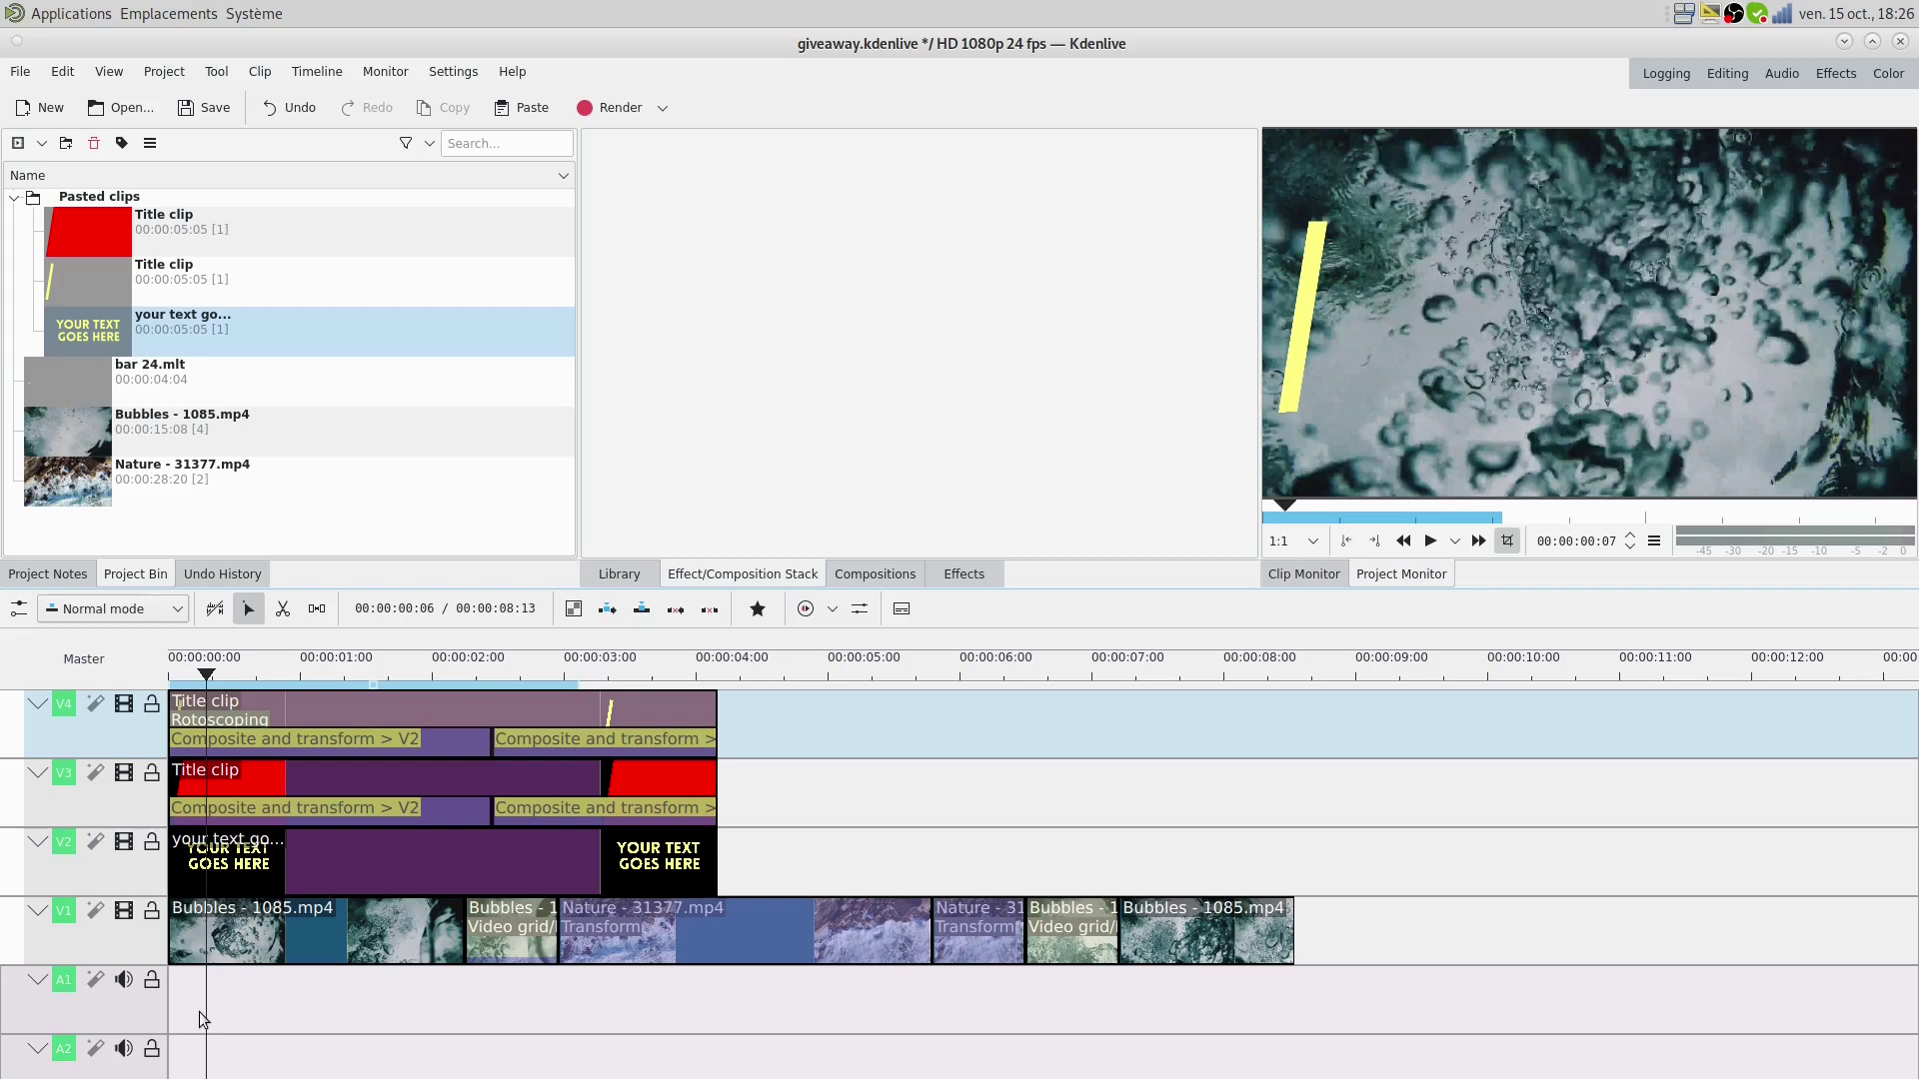
- Replace the placeholder title text with OCEAN at size 500 and recolour it dark navy blue
drag(254, 1021, 92, 345)
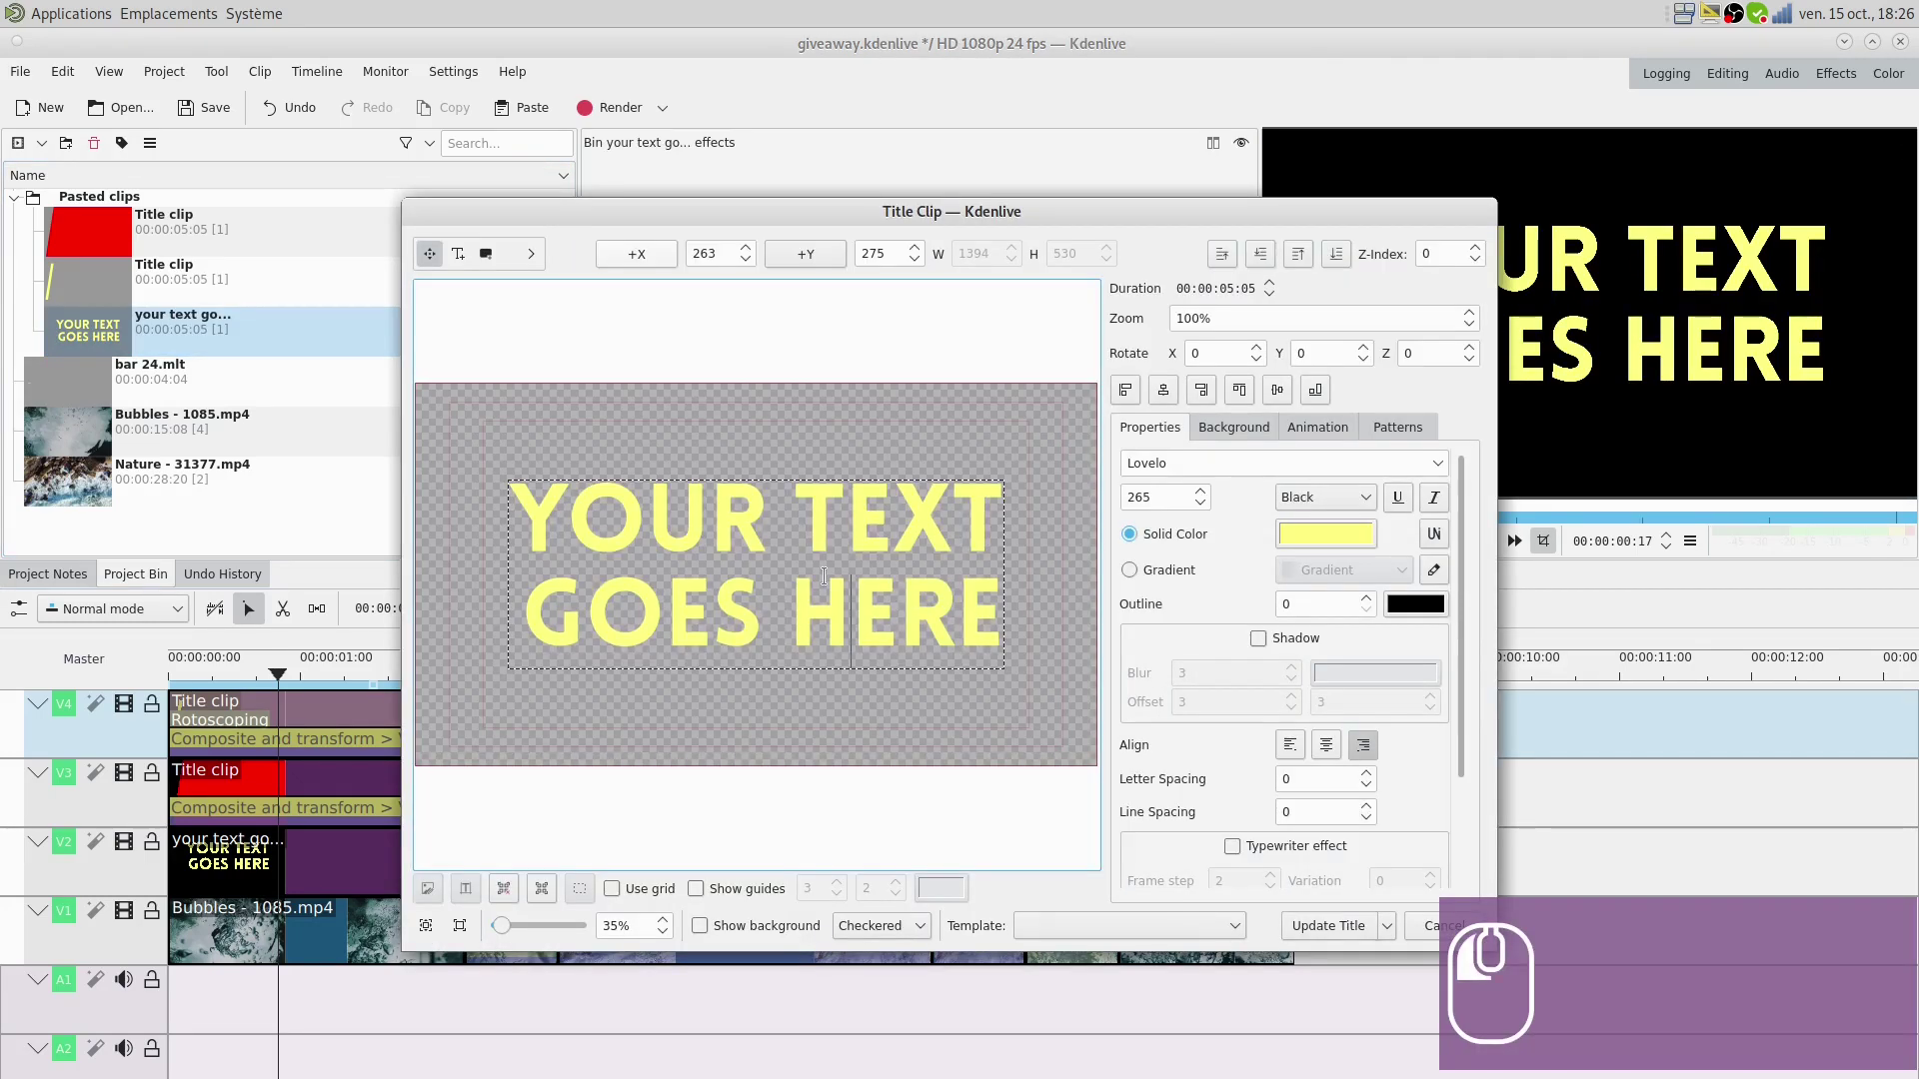
key(BackSpace)
key(BackSpace)
key(BackSpace)
key(BackSpace)
text(wa)
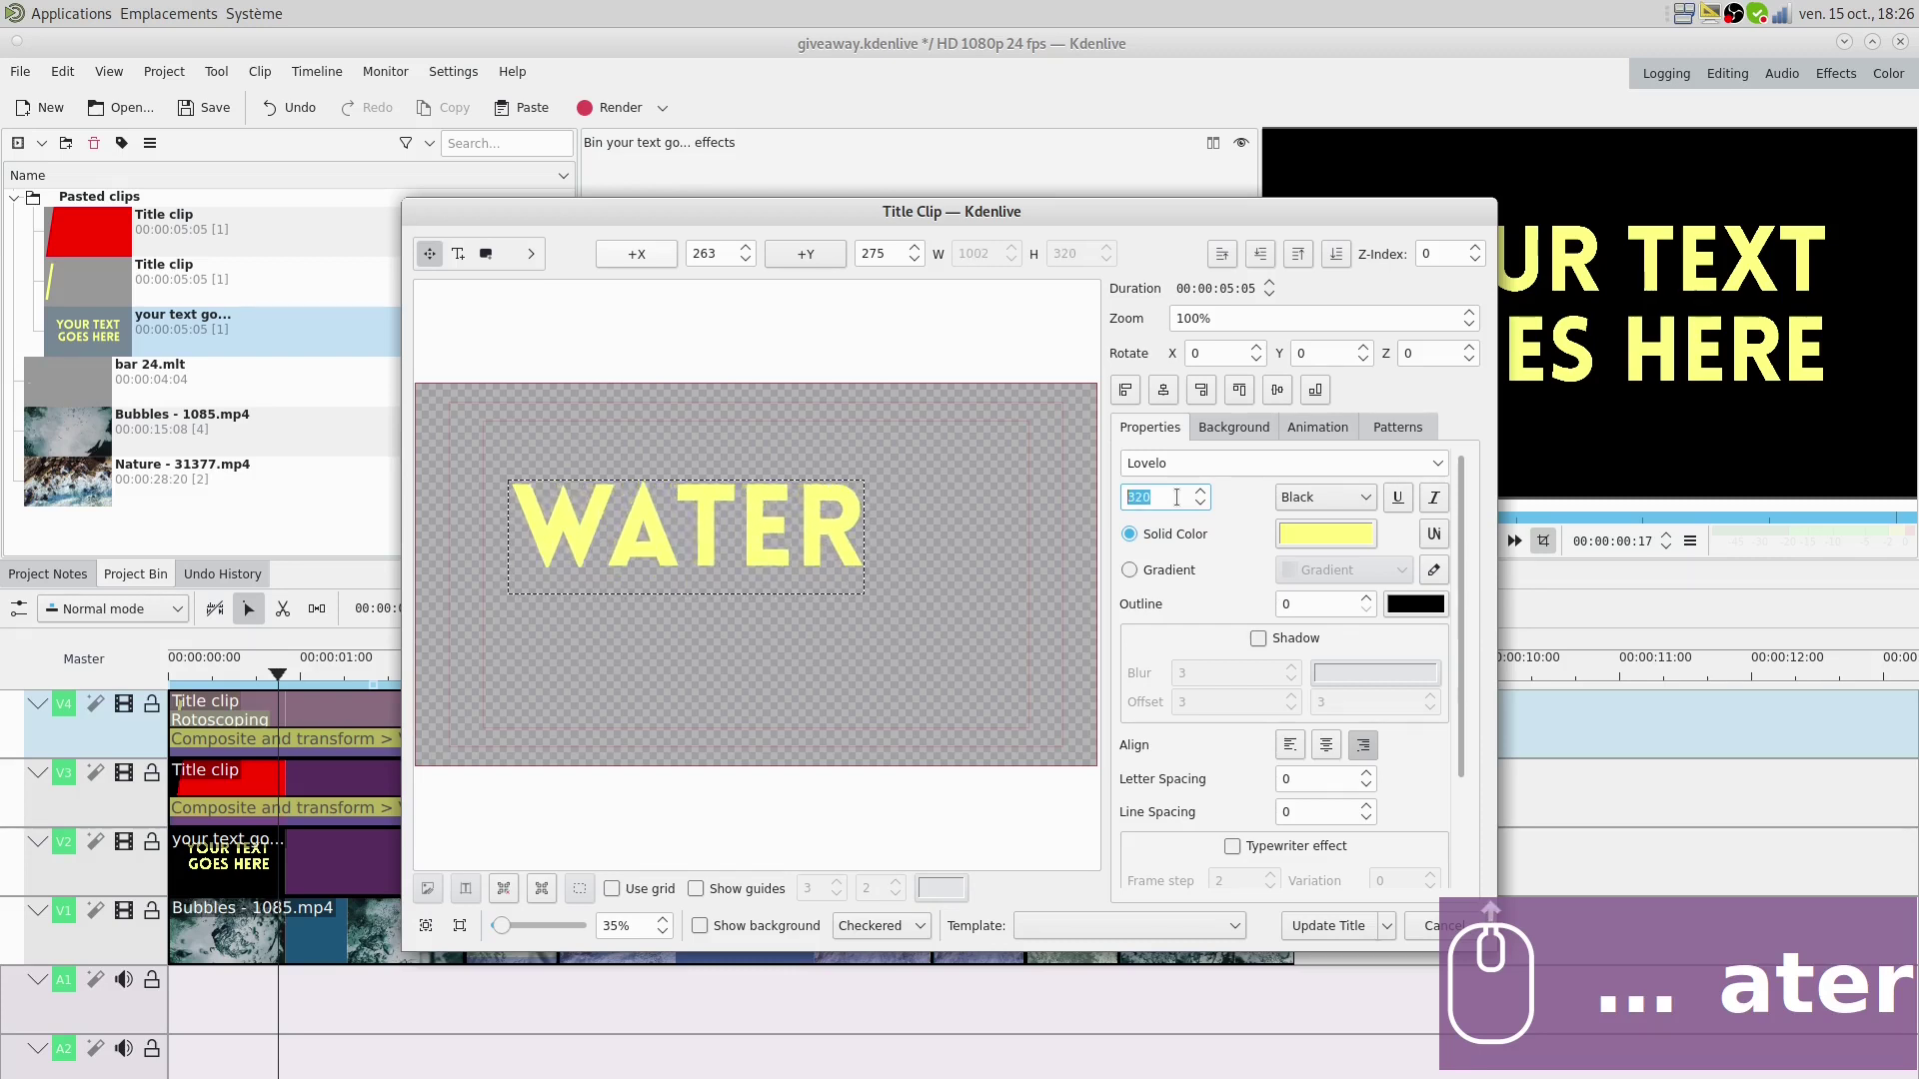
text(e)
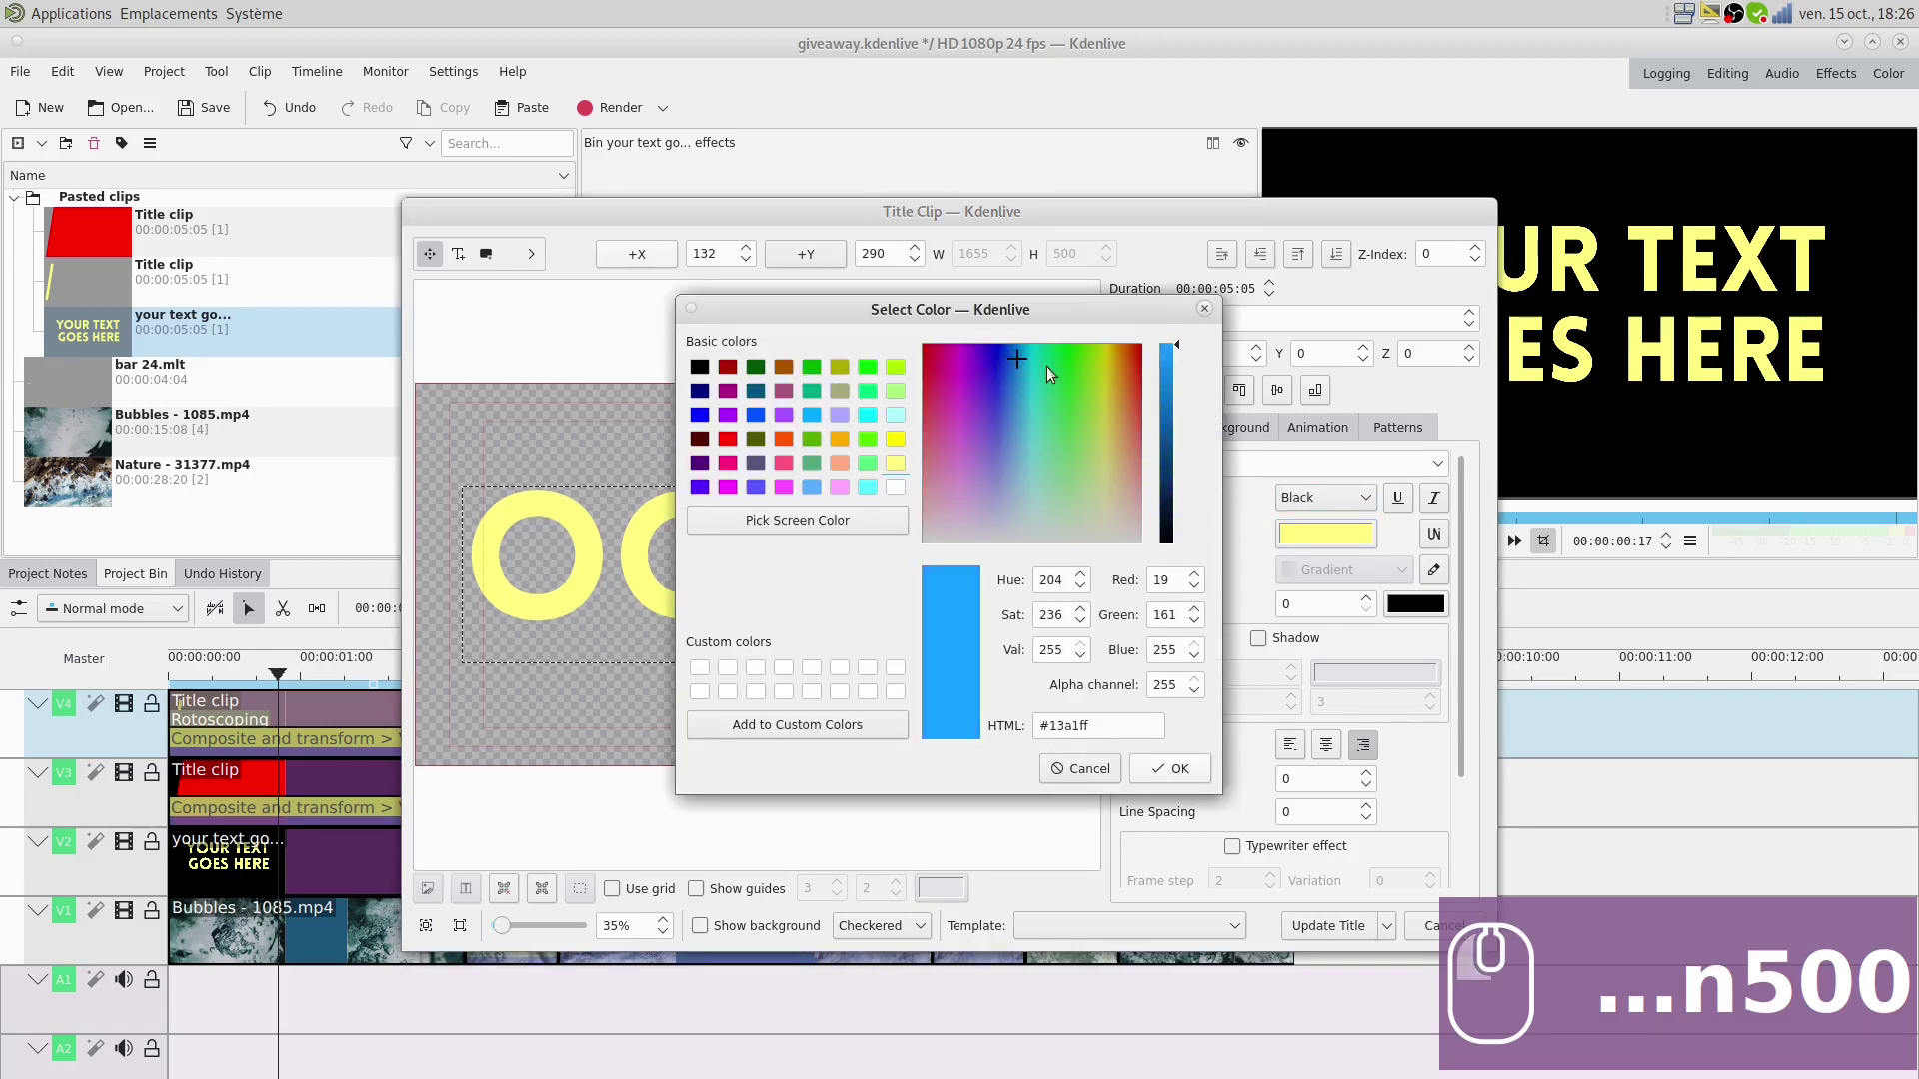
drag(1161, 486, 1147, 626)
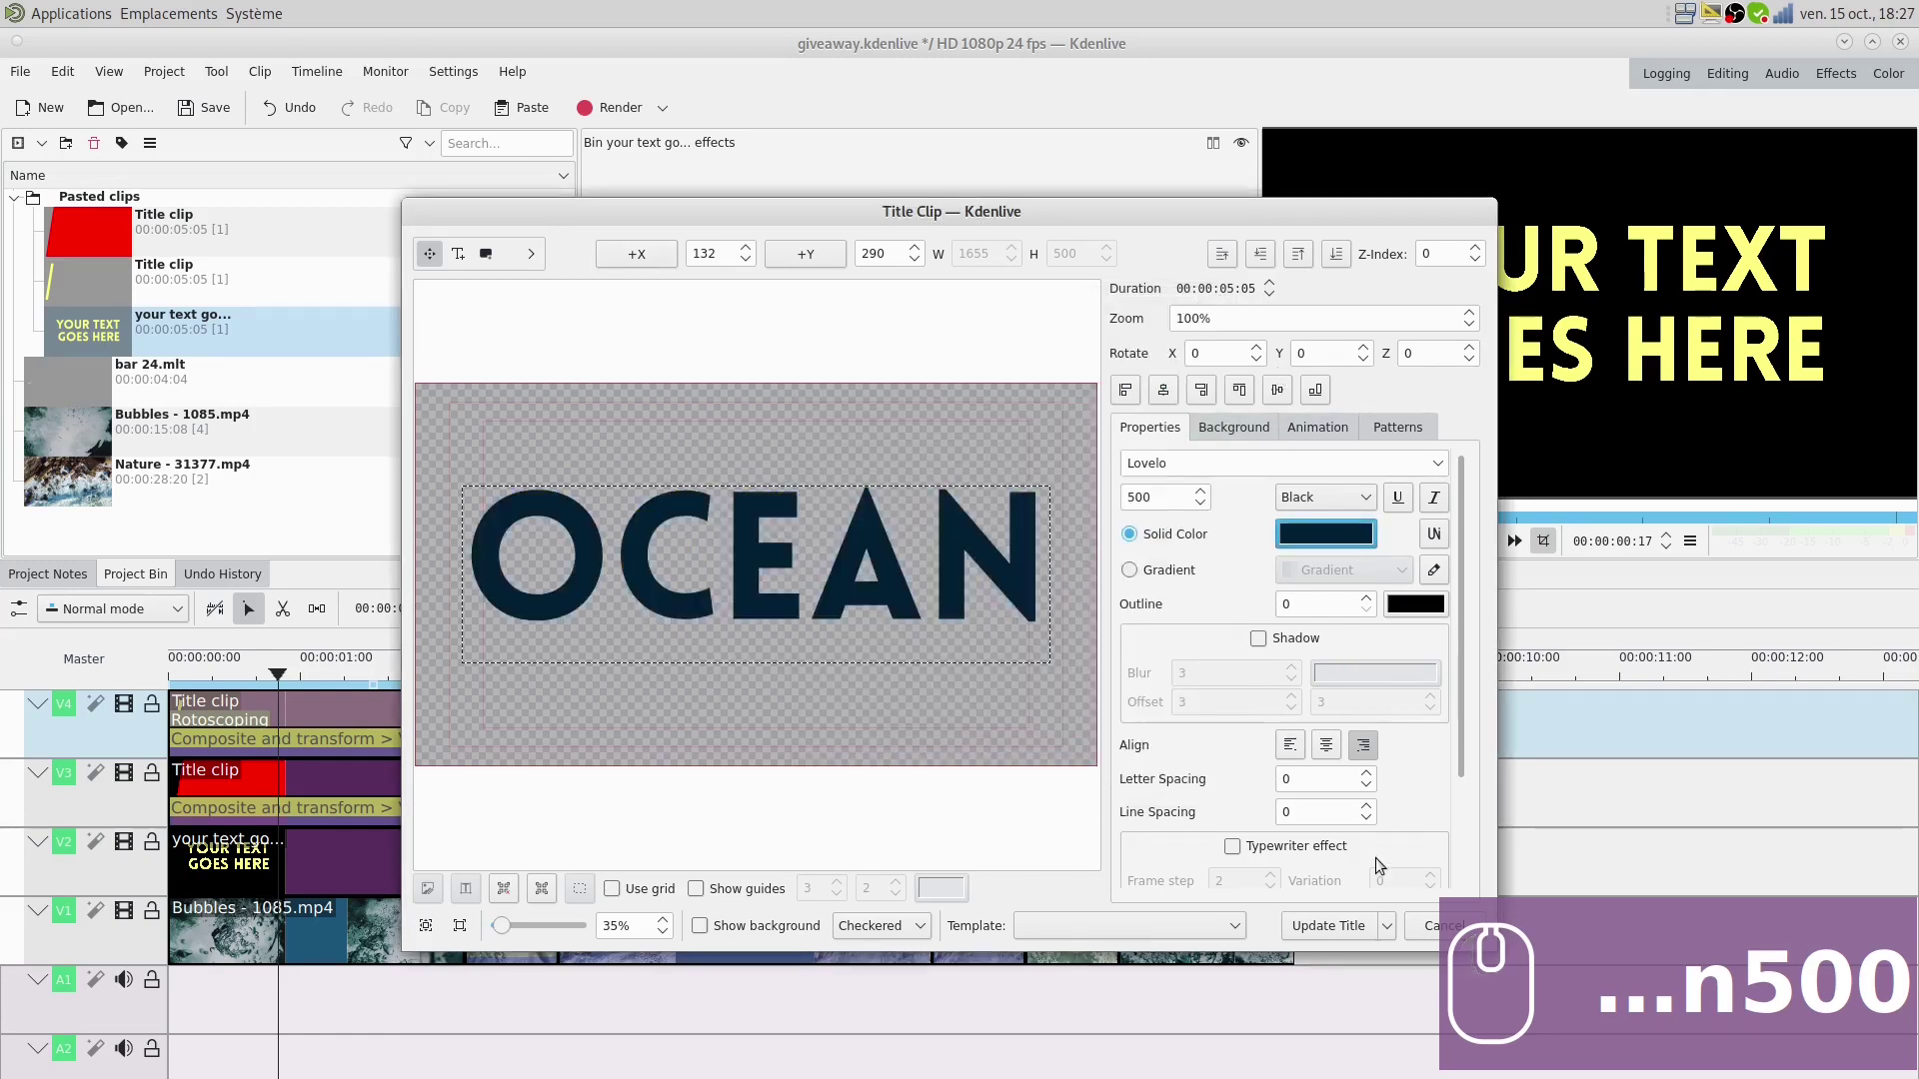
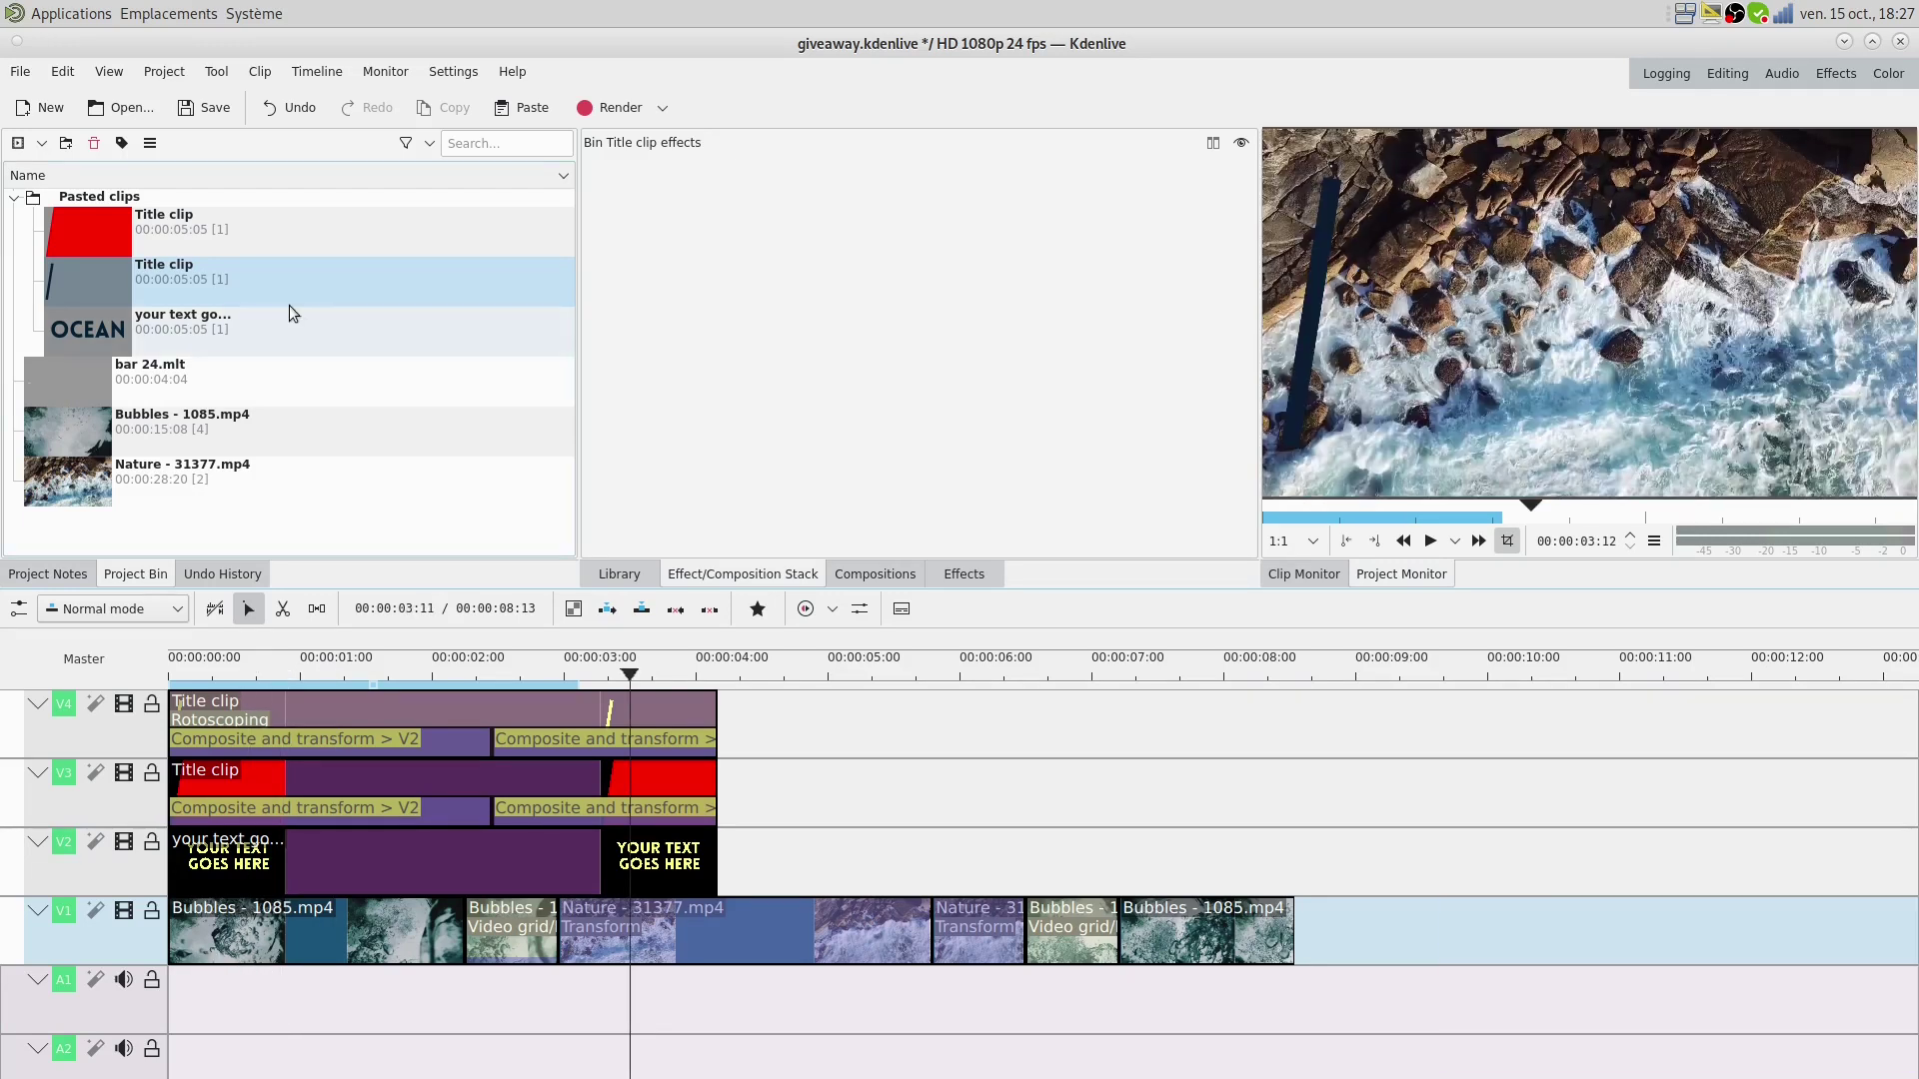
- Preview the red background title clip after recolouring the bar dark blue
click(113, 236)
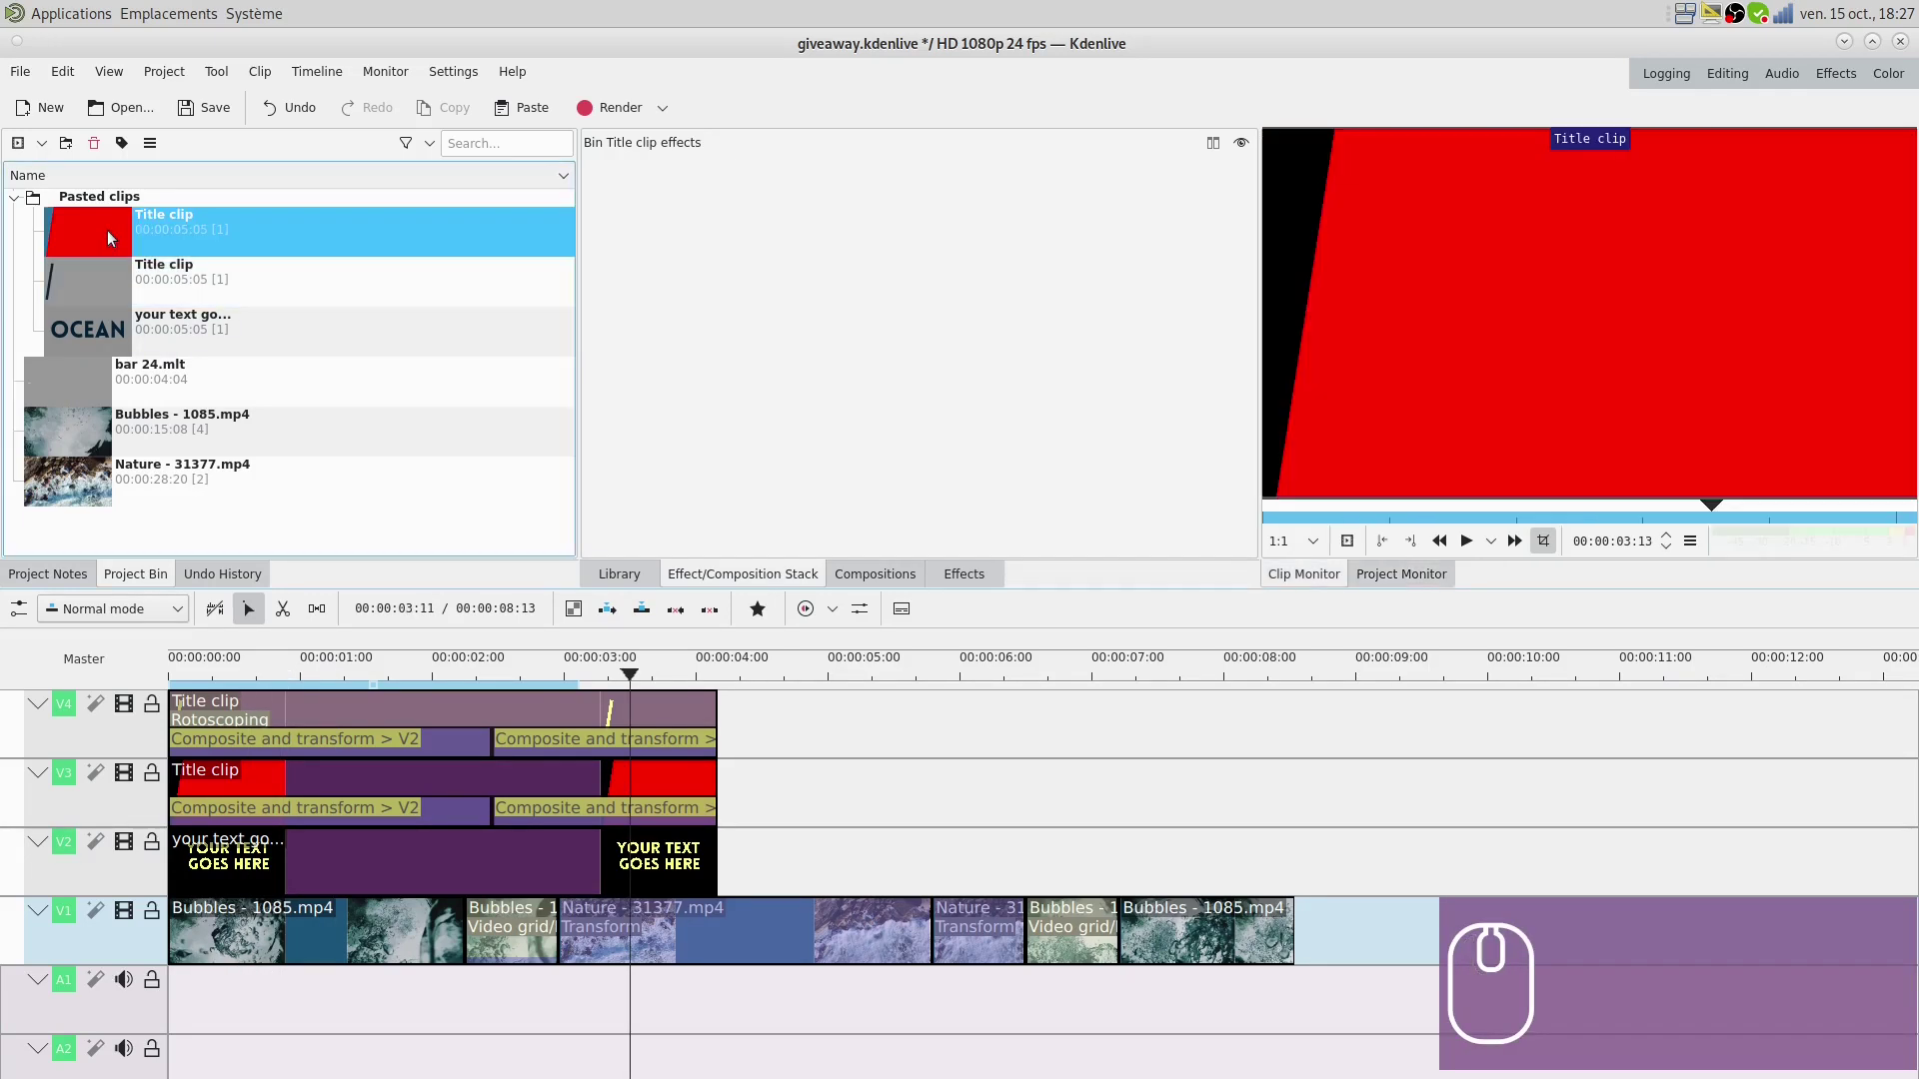
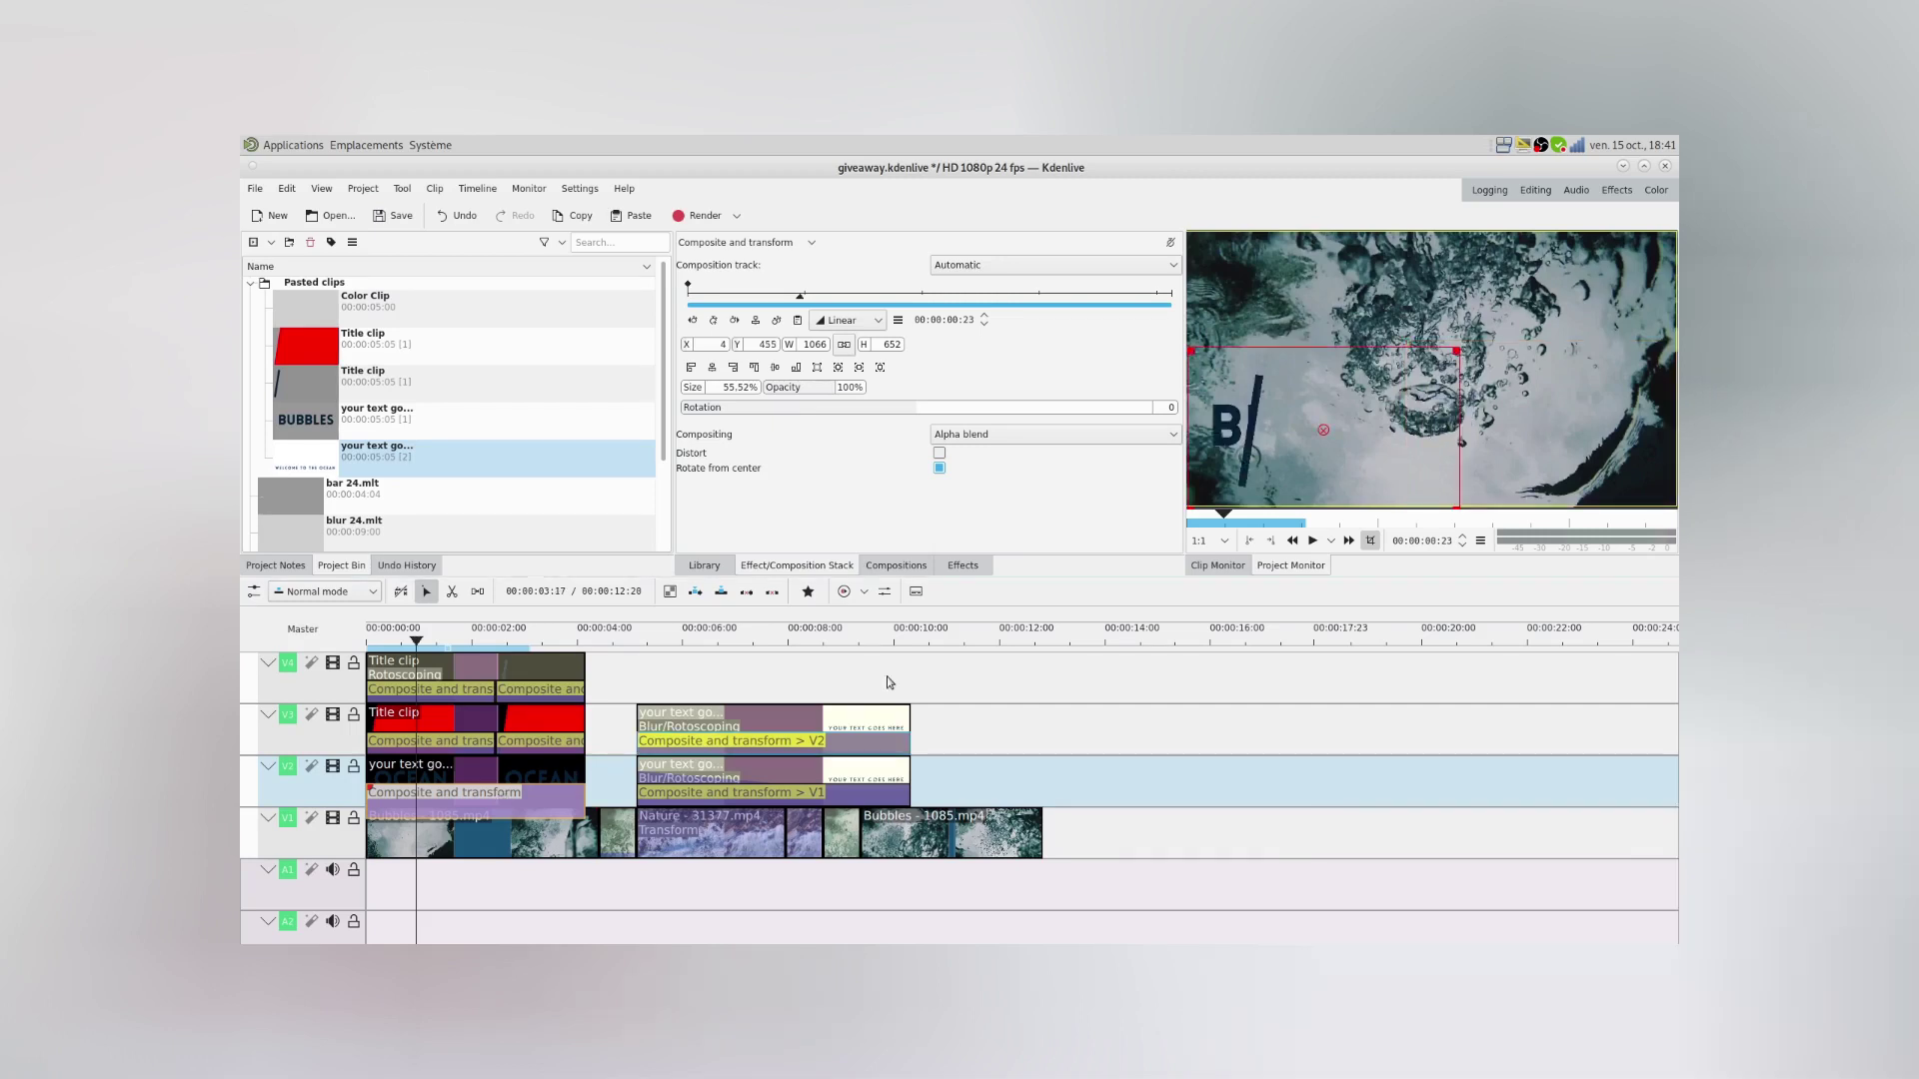
- Bring the Library of saved clips (bar 24, blur 24) back into view
drag(804, 792, 721, 185)
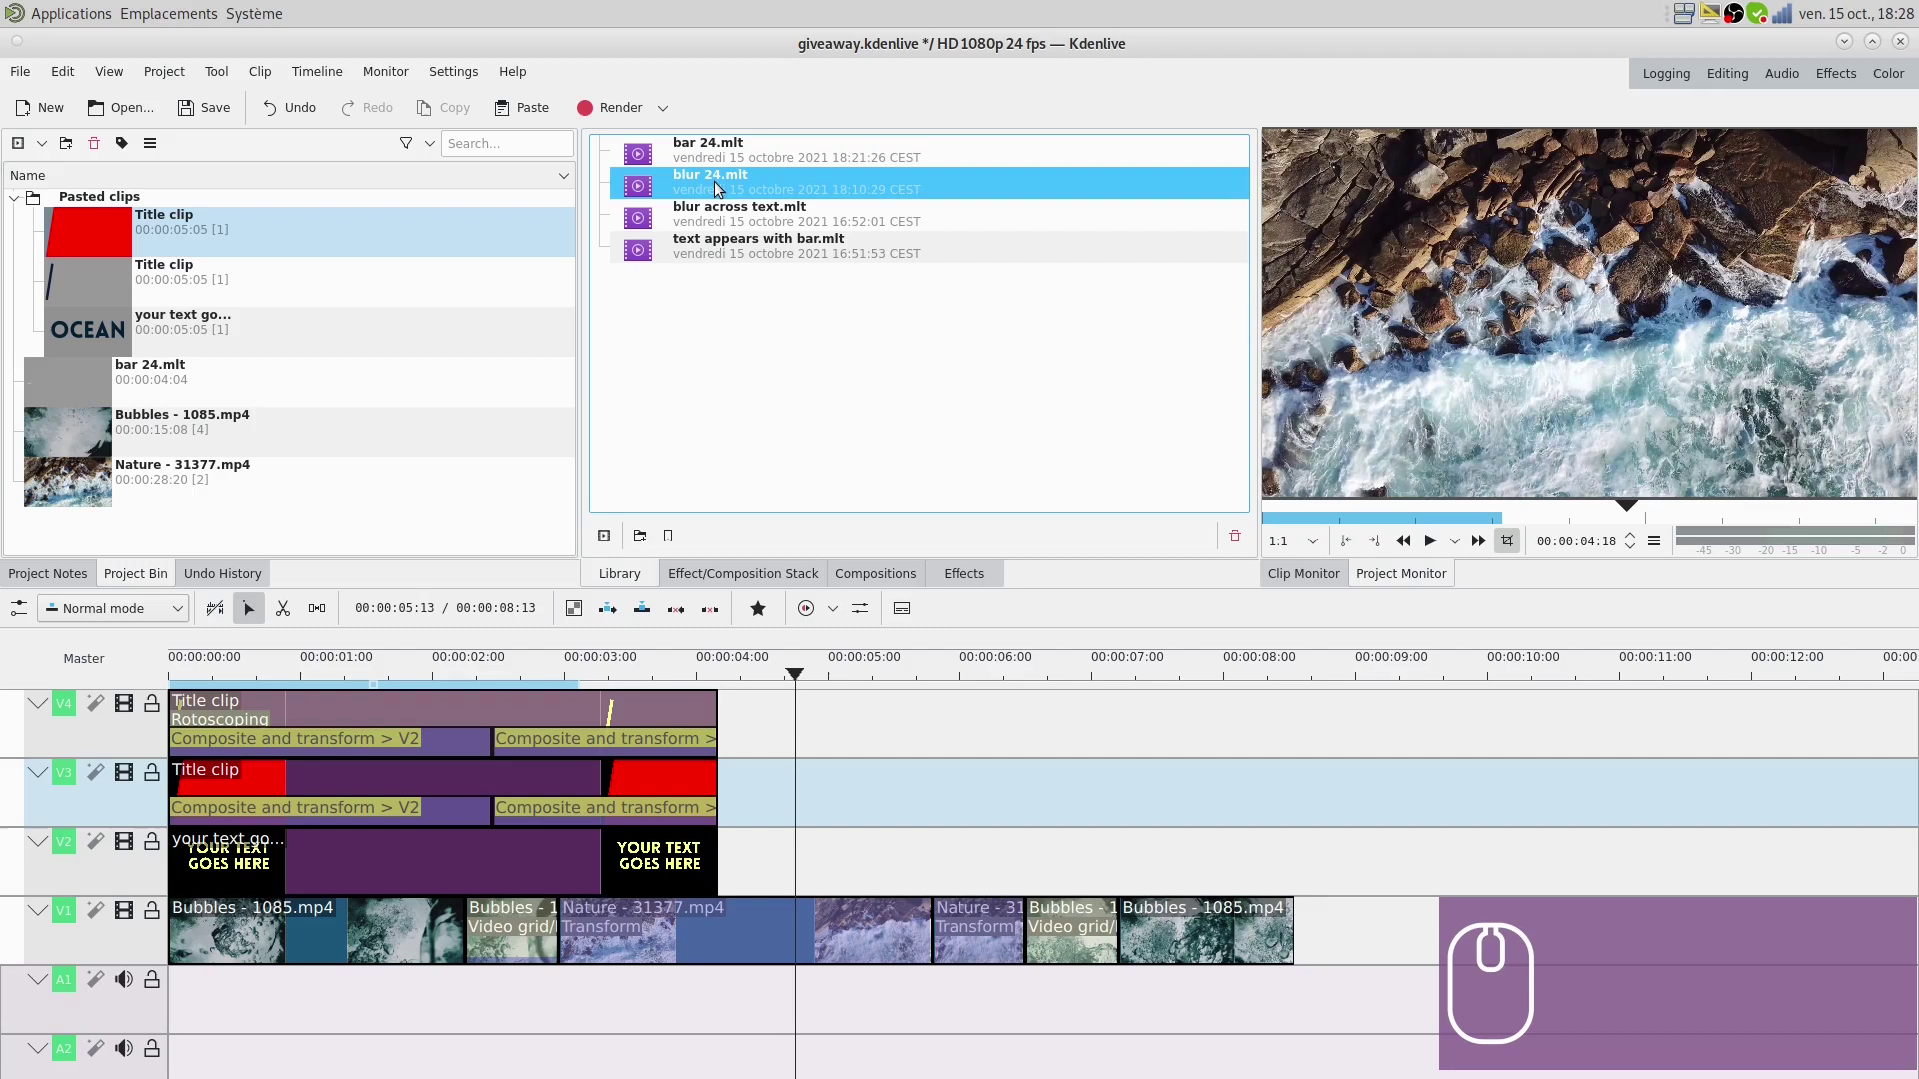
- Add blur 24.mlt from the Library and place it on the timeline after the bar effect
click(613, 543)
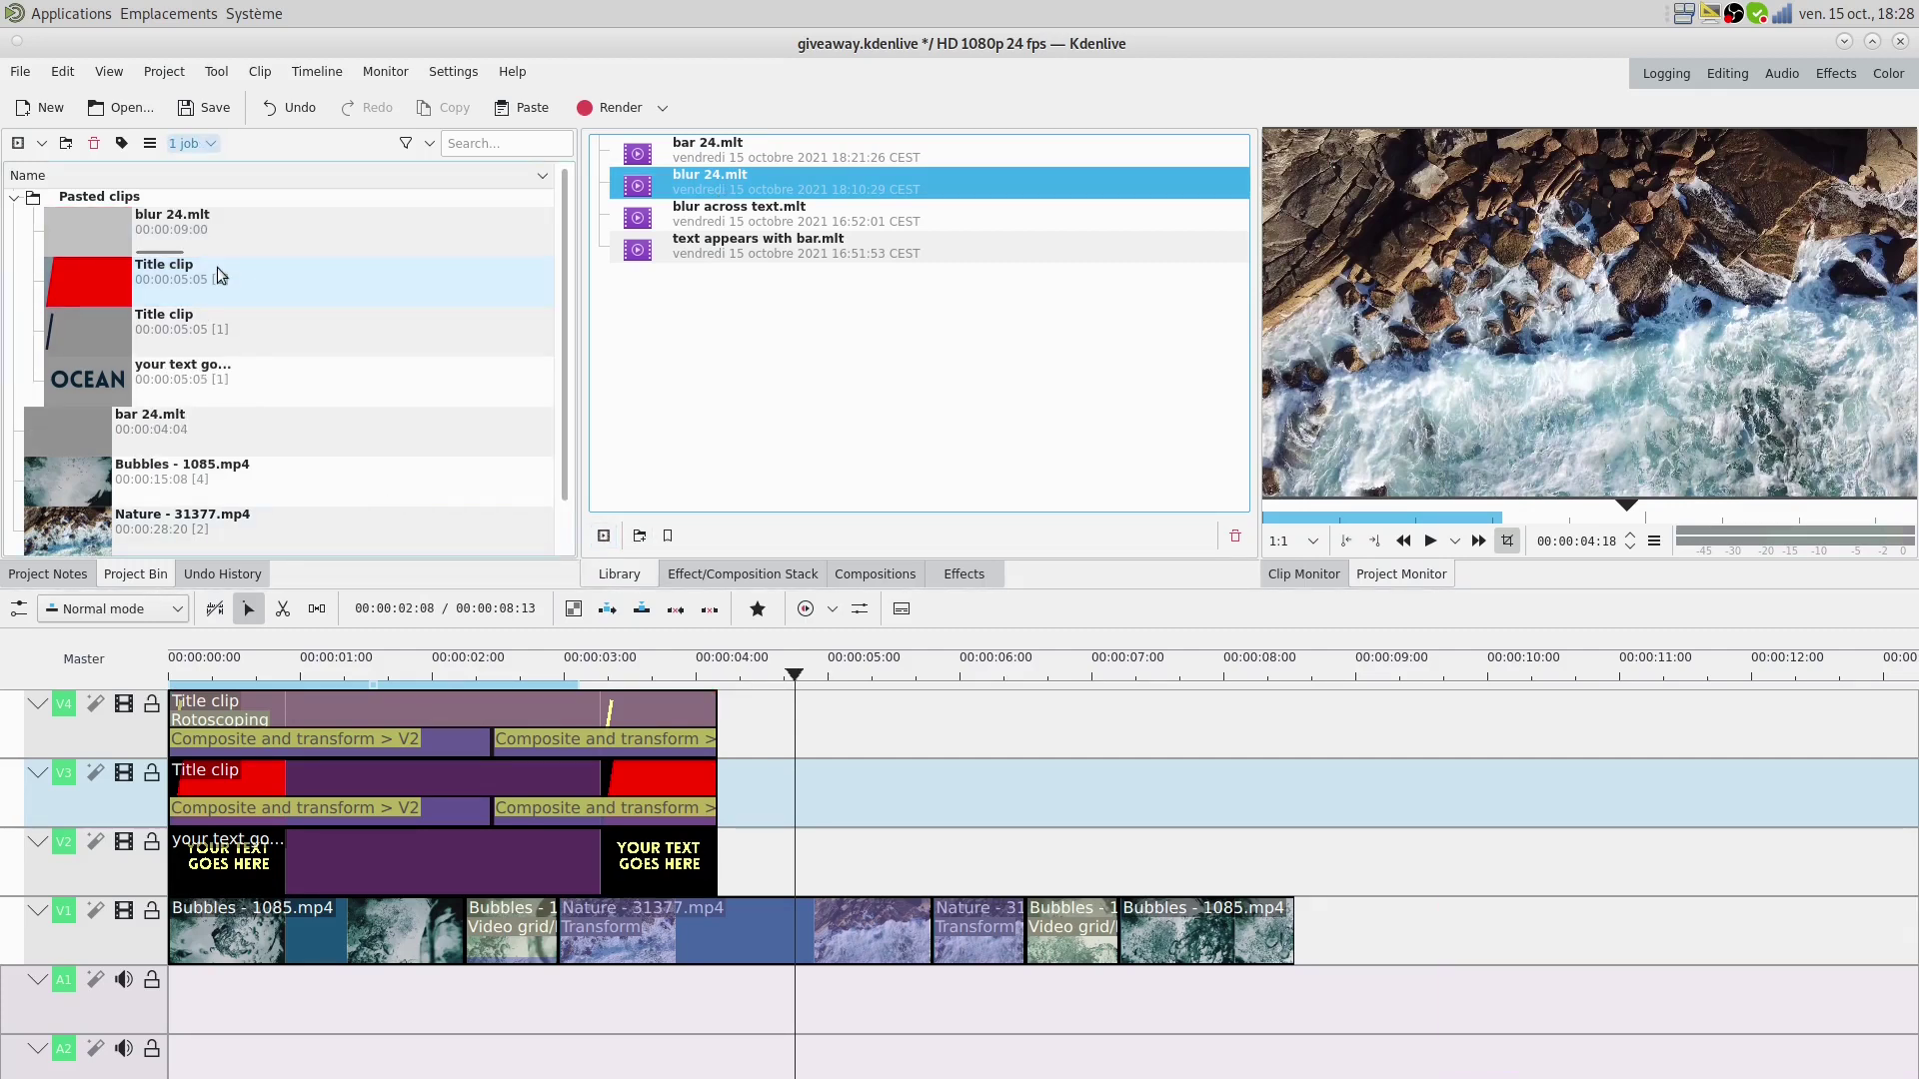
drag(121, 235, 68, 296)
- Remove the blur effect's colour background clip from the expanded group
drag(107, 305, 953, 826)
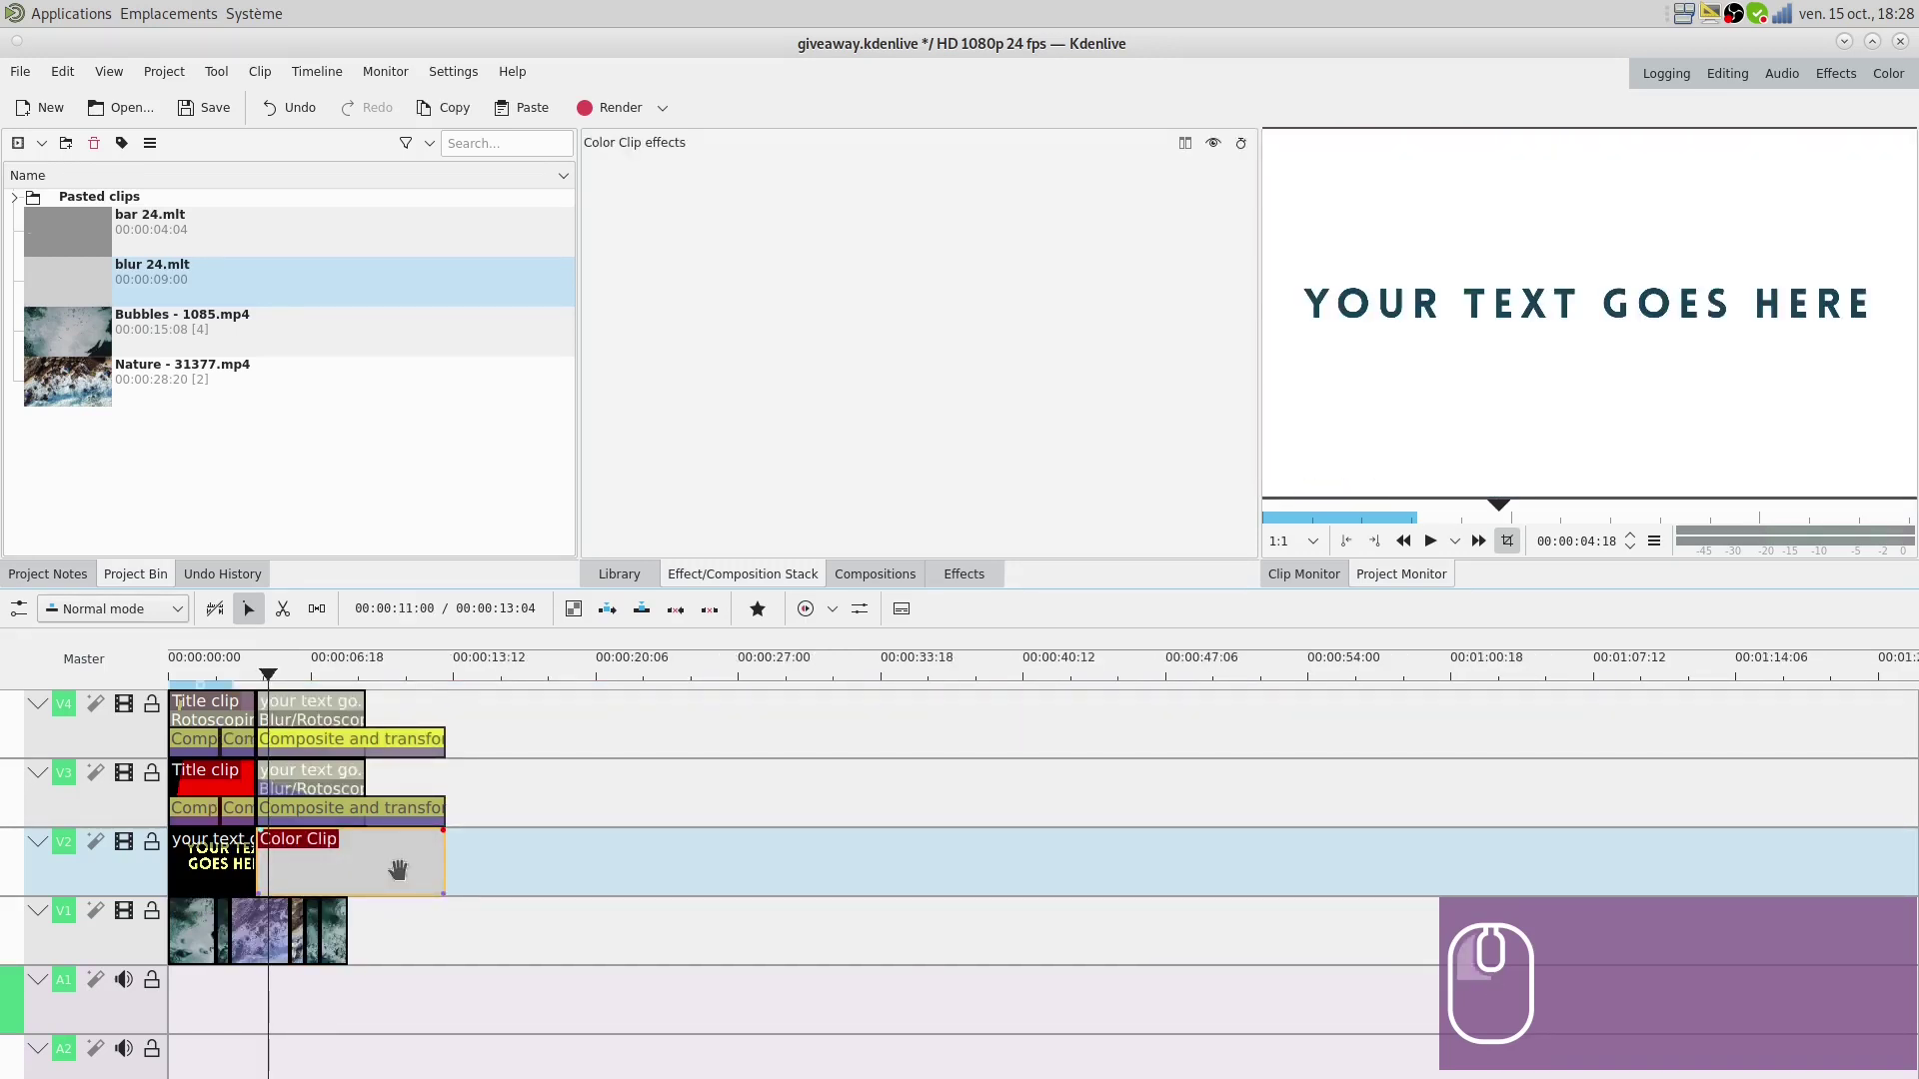
key(Delete)
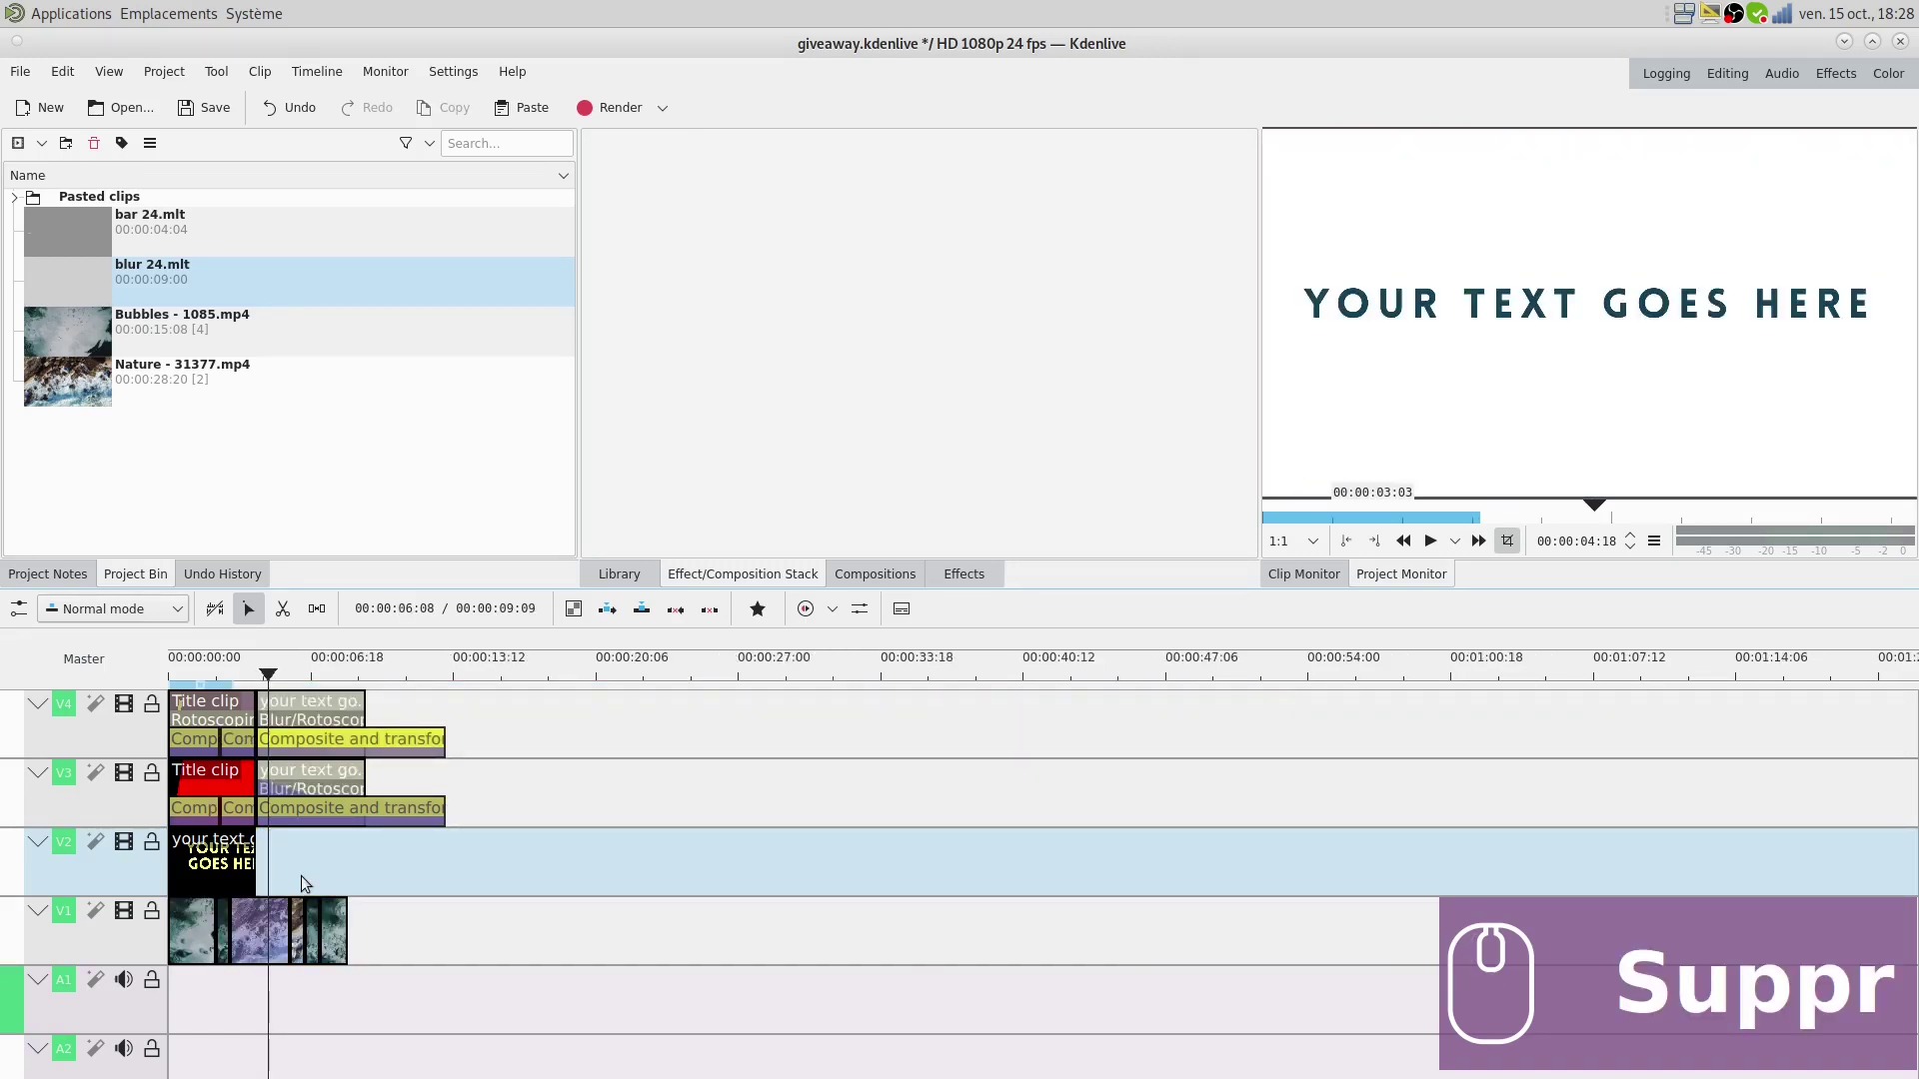